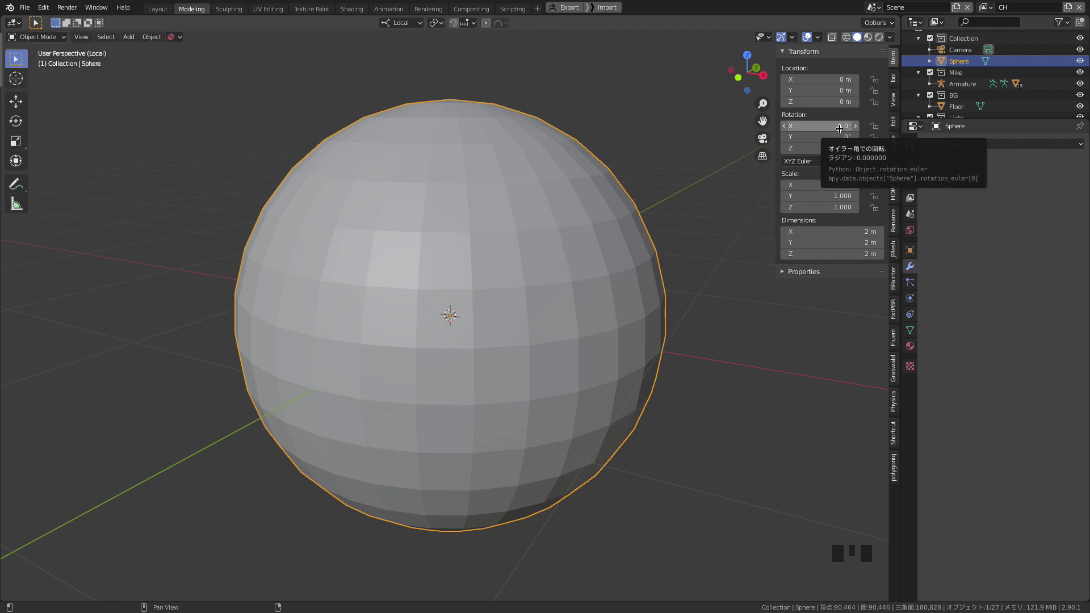
Face the sphere's front in Edit Mode, select the front face ring and push it inward as a recess
drag(838, 124, 477, 387)
drag(478, 387, 475, 363)
key(Tab)
drag(434, 369, 513, 281)
key(2)
click(515, 284)
drag(518, 281, 492, 286)
key(b)
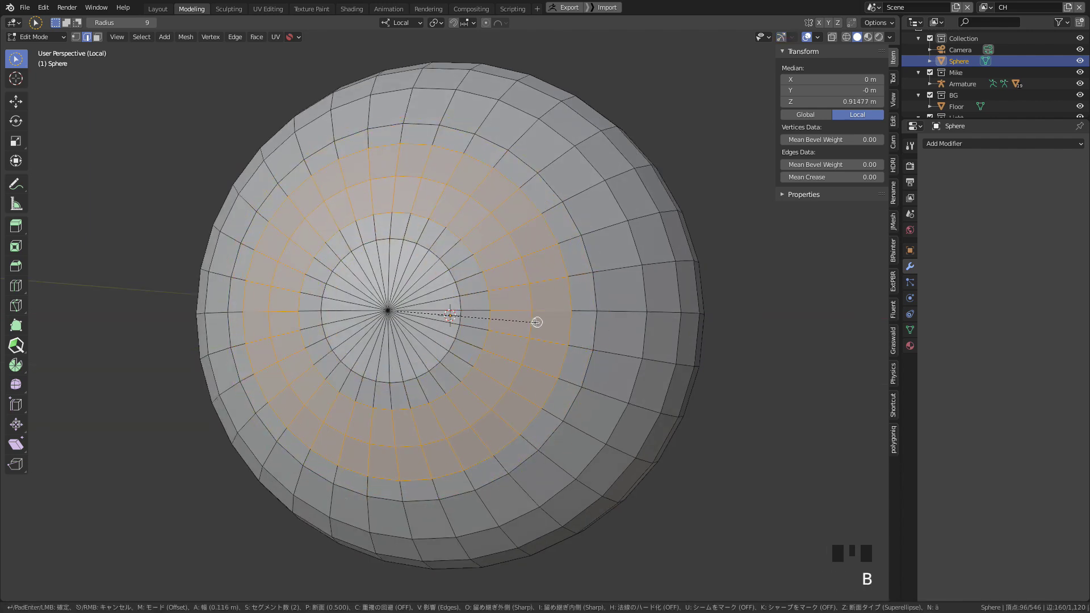
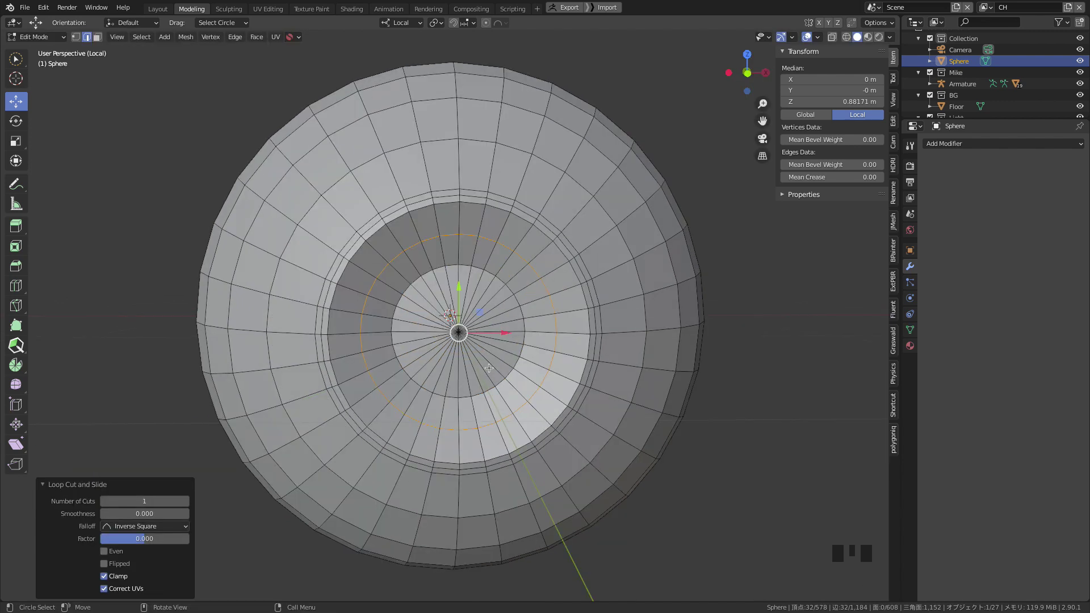
Cut two edge loops inside the recess and slide them to ring the pupil area
key(s)
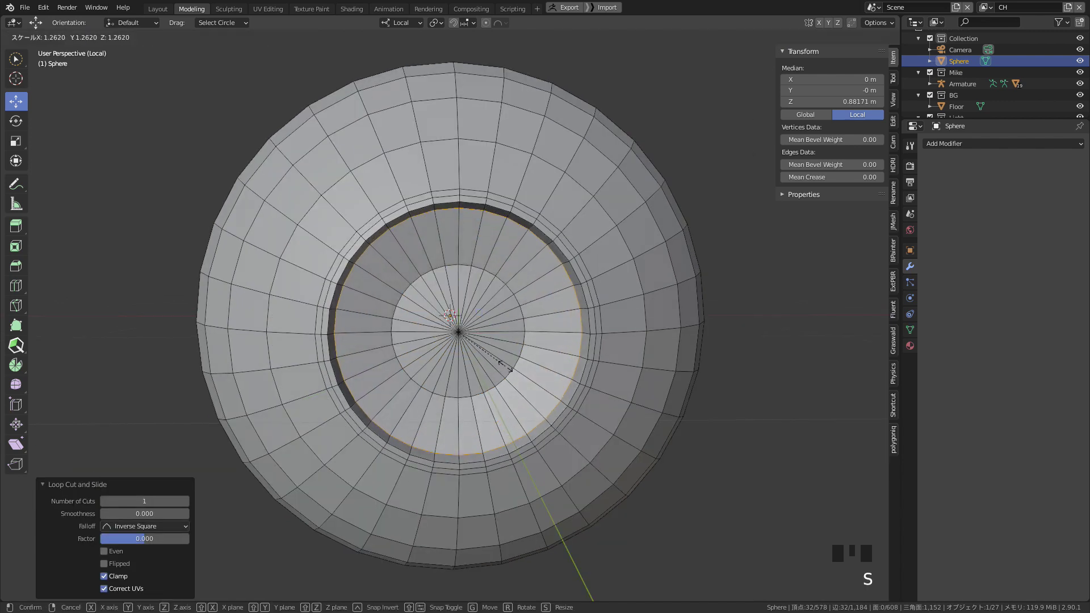
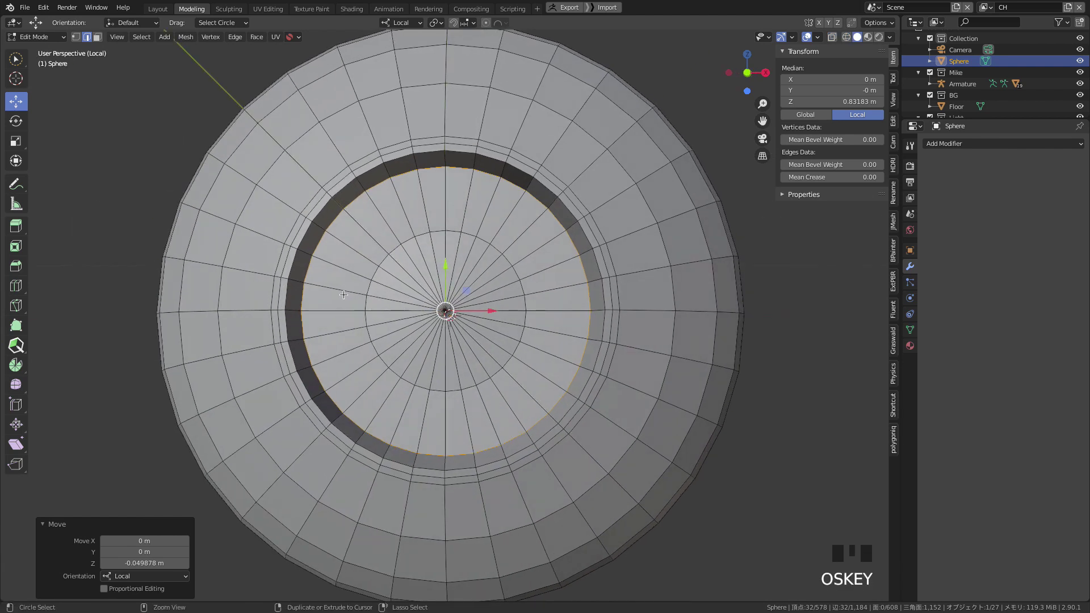
key(r)
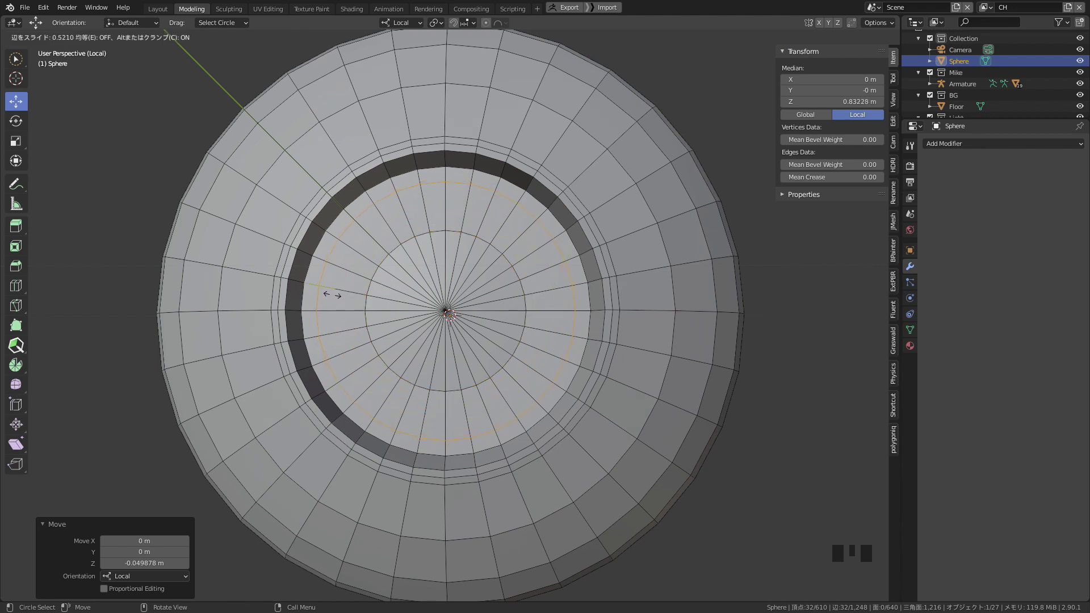
key(r)
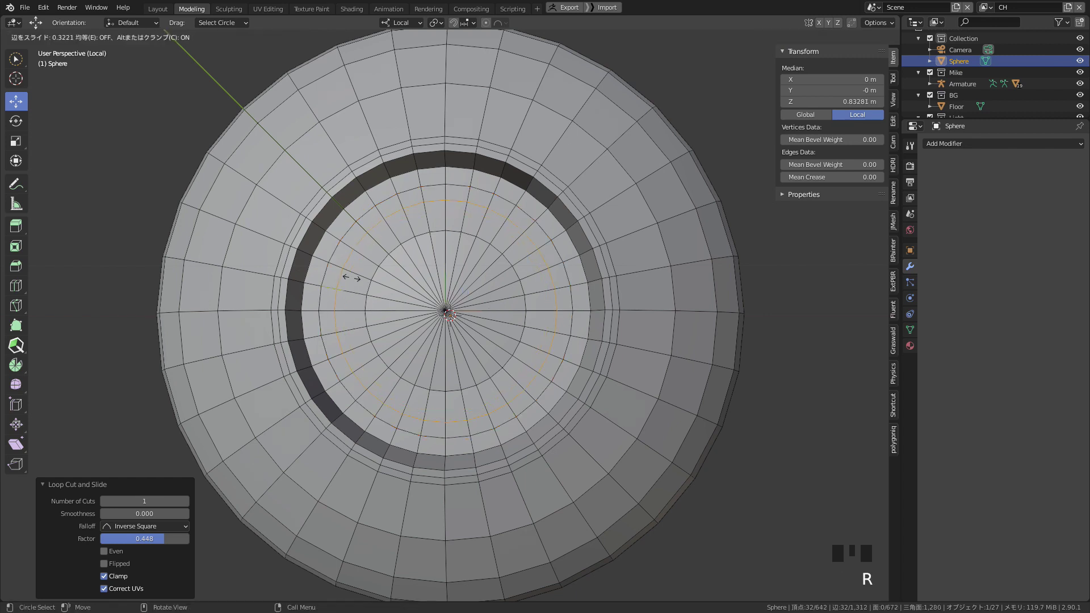
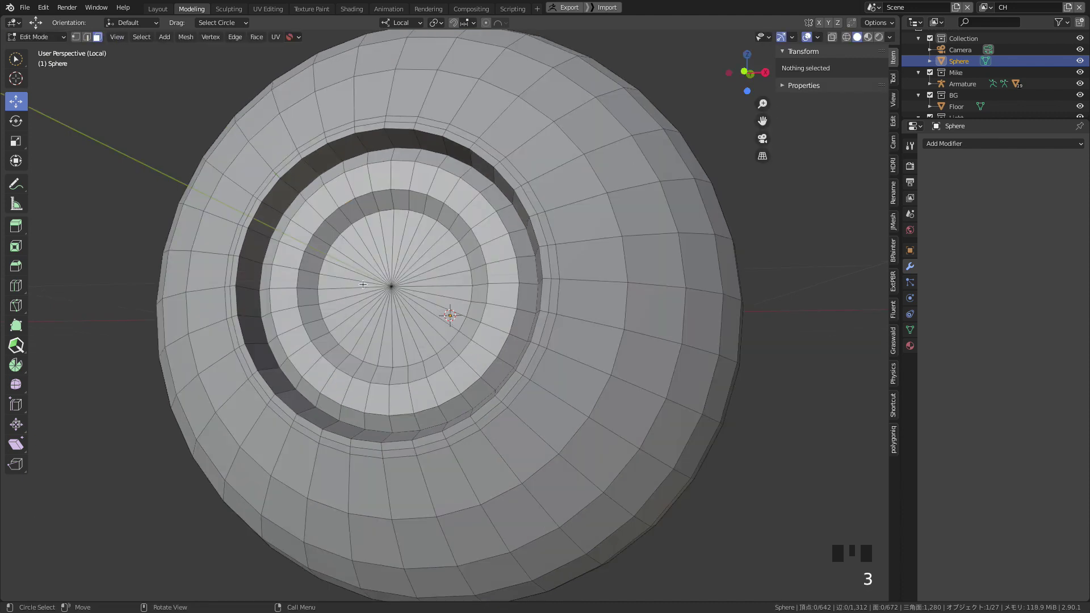
Push the central pupil disc inward along its normals and scale it up slightly
key(w)
drag(362, 270, 411, 303)
key(z)
key(e)
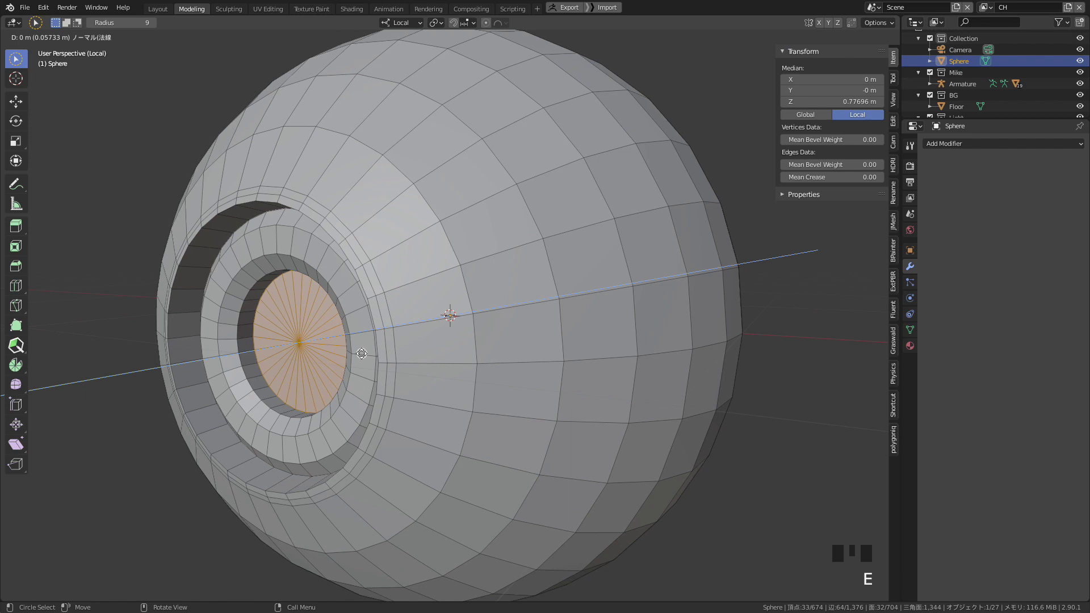
key(s)
drag(380, 344, 383, 343)
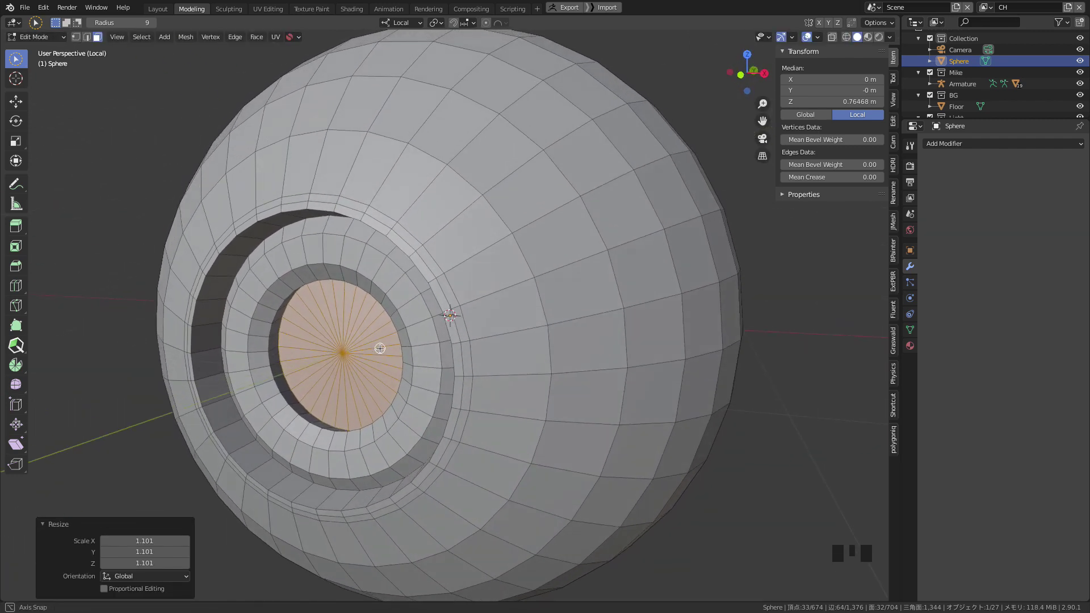
Return to Object Mode and shade the eyeball smooth
key(Tab)
drag(418, 285, 428, 354)
drag(518, 284, 509, 281)
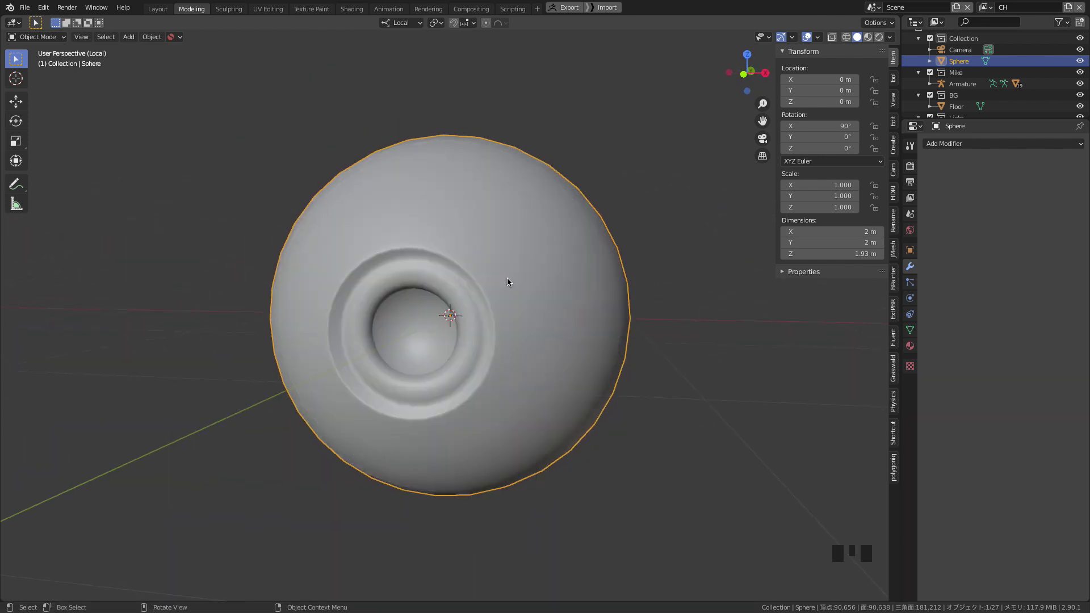
Add a Subdivision Surface modifier and zoom in to inspect the rounded recess
drag(410, 363, 968, 146)
drag(968, 146, 916, 334)
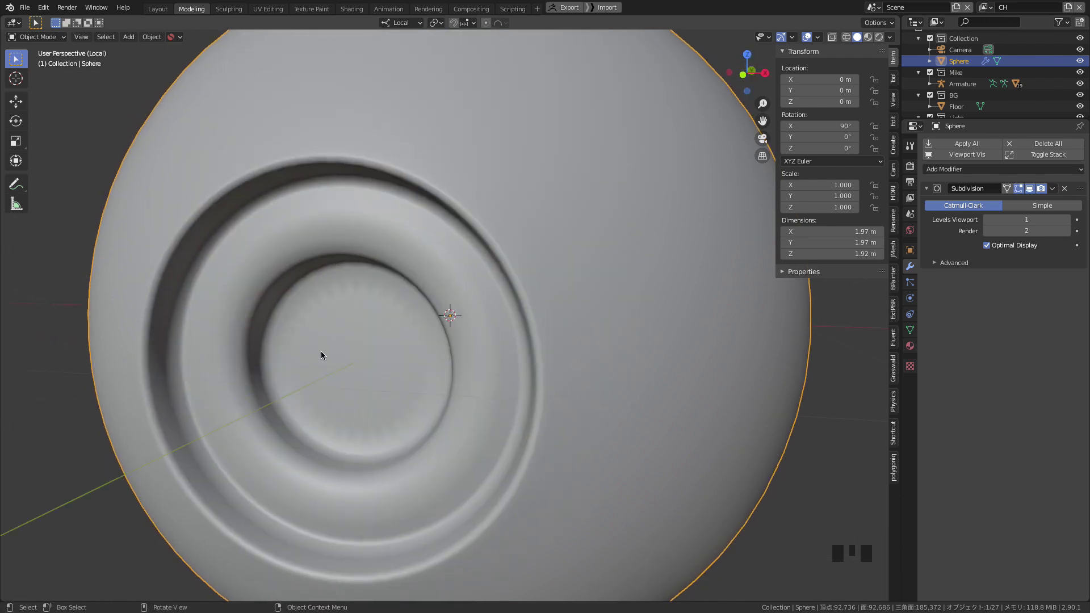
click(1033, 193)
drag(570, 380, 389, 431)
Enter Edit Mode and begin a new loop cut around the recess
key(Tab)
drag(276, 327, 171, 251)
key(z)
key(r)
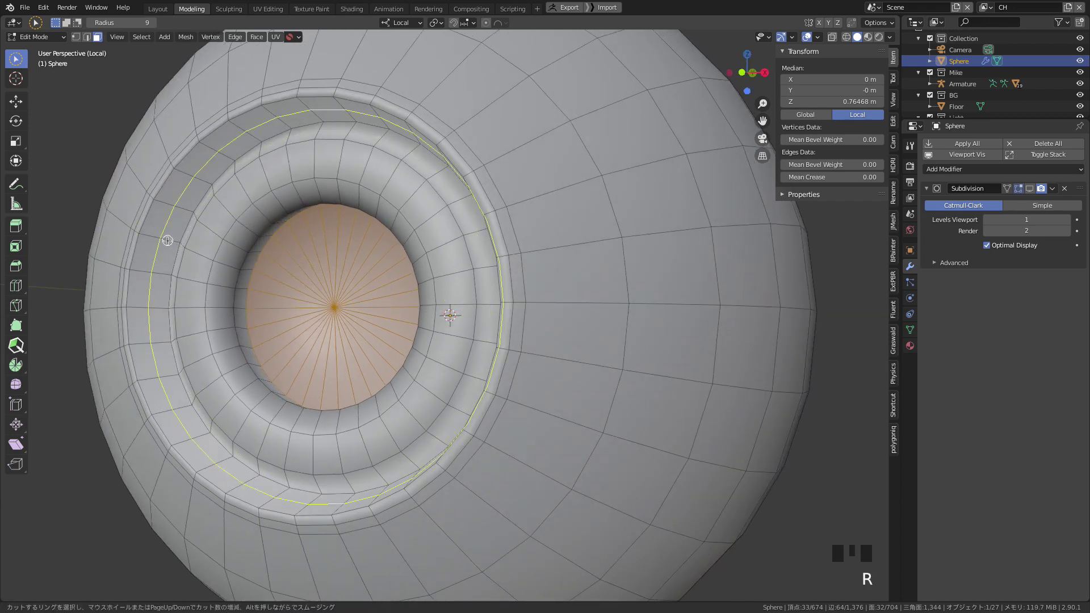
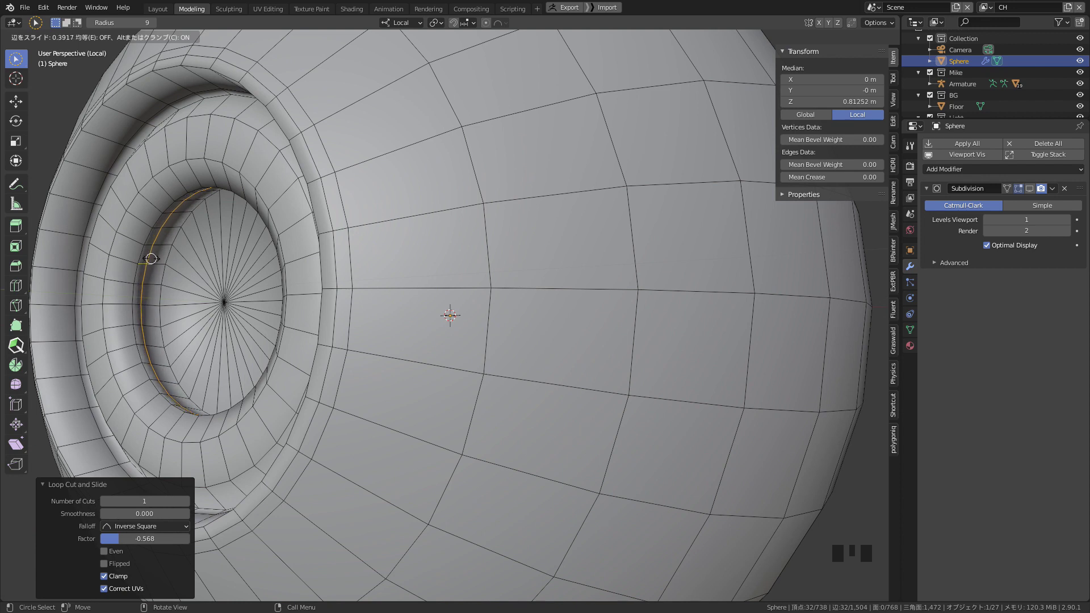
Slide a tight edge loop to the pupil's rim to sharpen it, then return to Object Mode
drag(157, 264, 295, 255)
drag(297, 290, 351, 316)
key(Tab)
drag(353, 325, 1033, 193)
click(1033, 192)
drag(443, 287, 458, 276)
drag(463, 314, 460, 392)
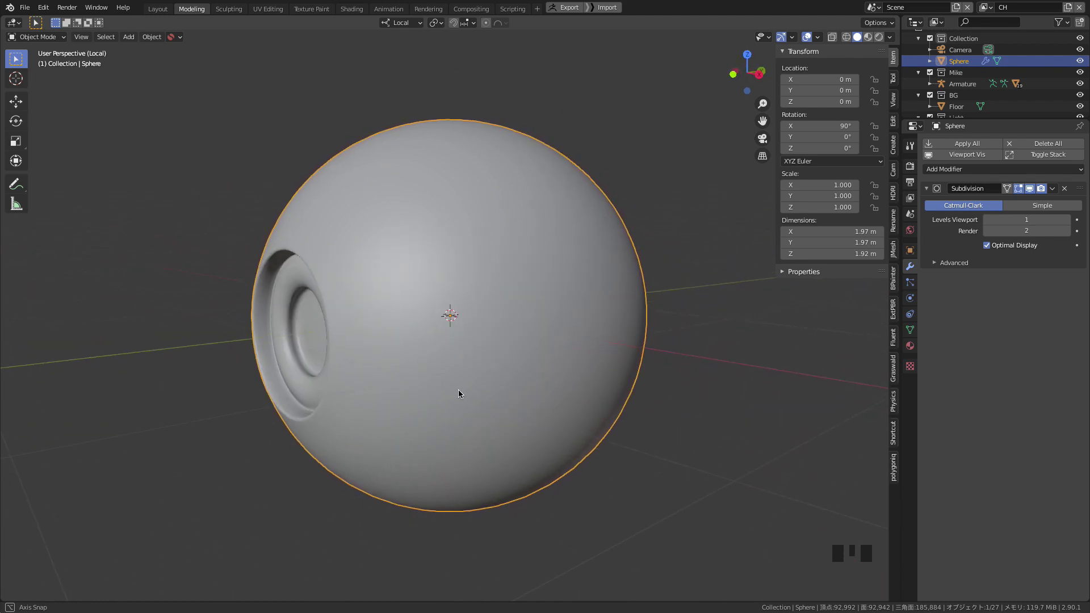
In Edit Mode, select the ring of faces around the pupil for seam marking
drag(416, 377, 335, 286)
key(3)
click(273, 239)
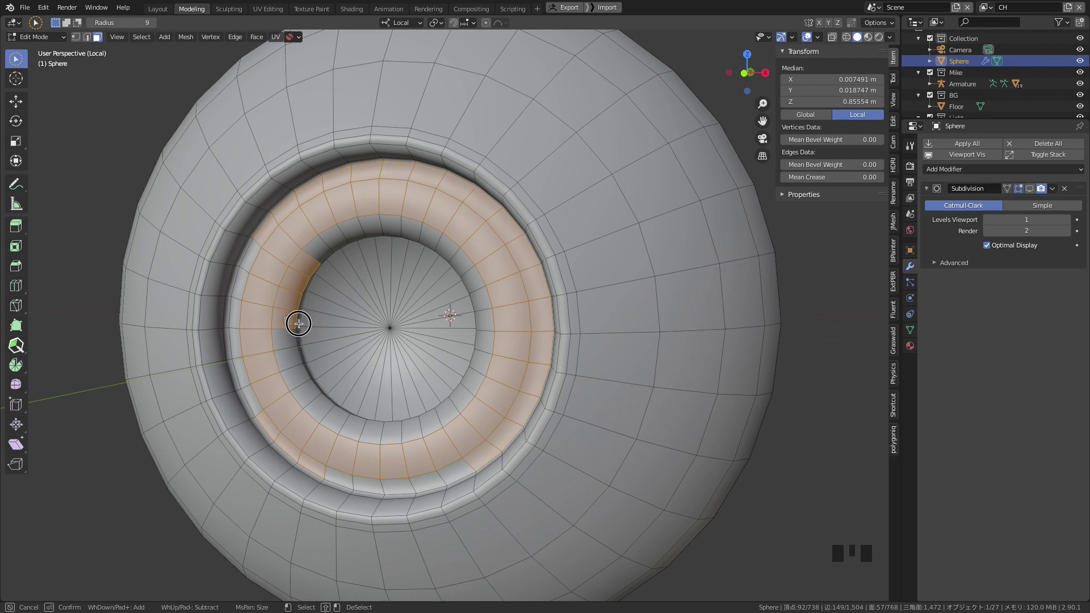
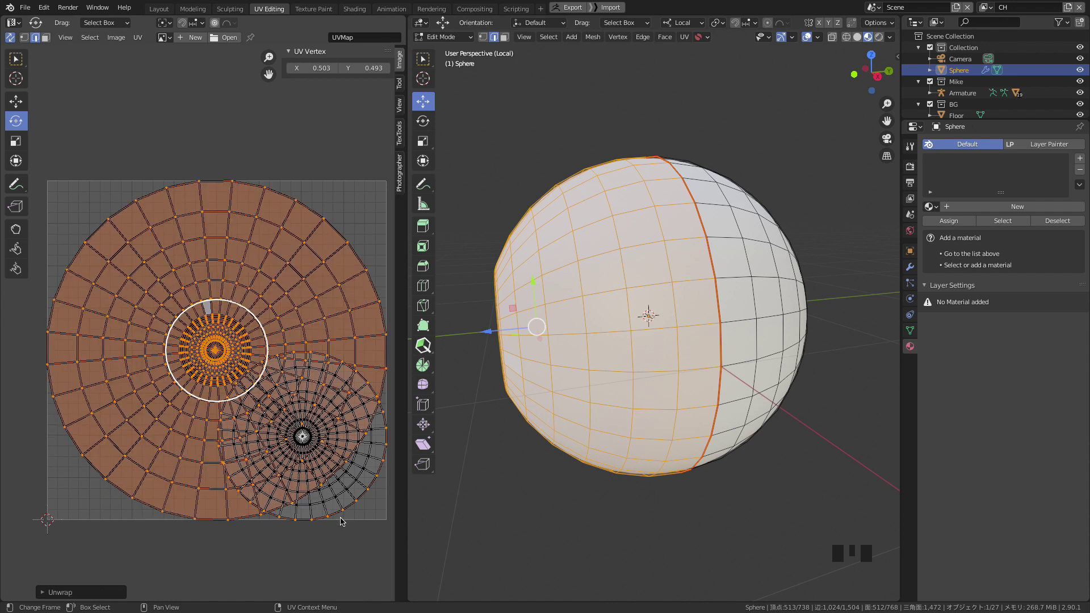
Deselect all UVs and pick the whole smaller front cornea island
click(343, 522)
click(347, 494)
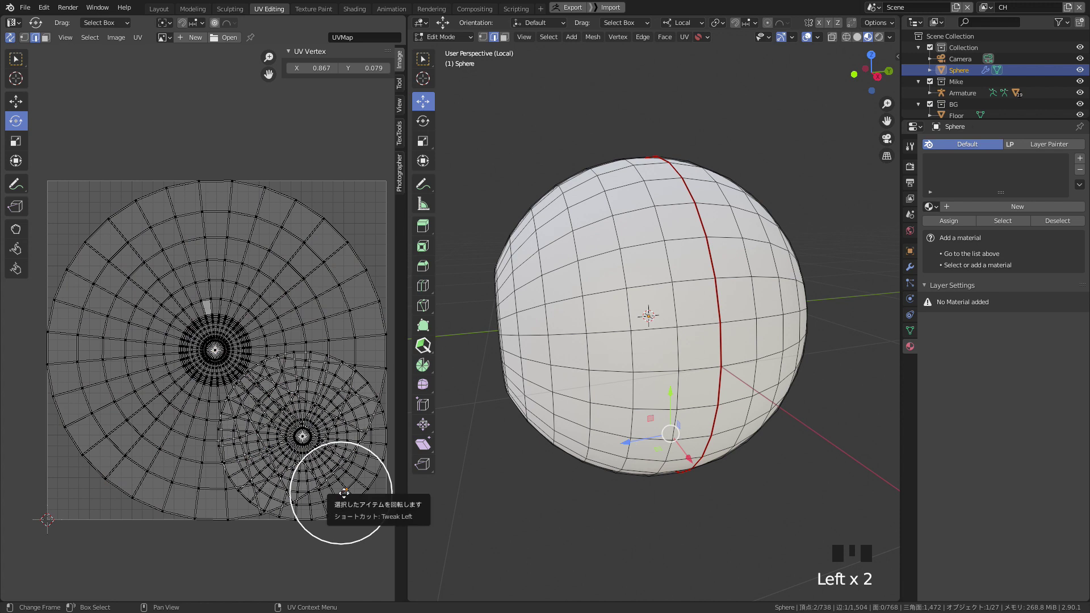
key(l)
key(2)
key(3)
click(369, 482)
key(l)
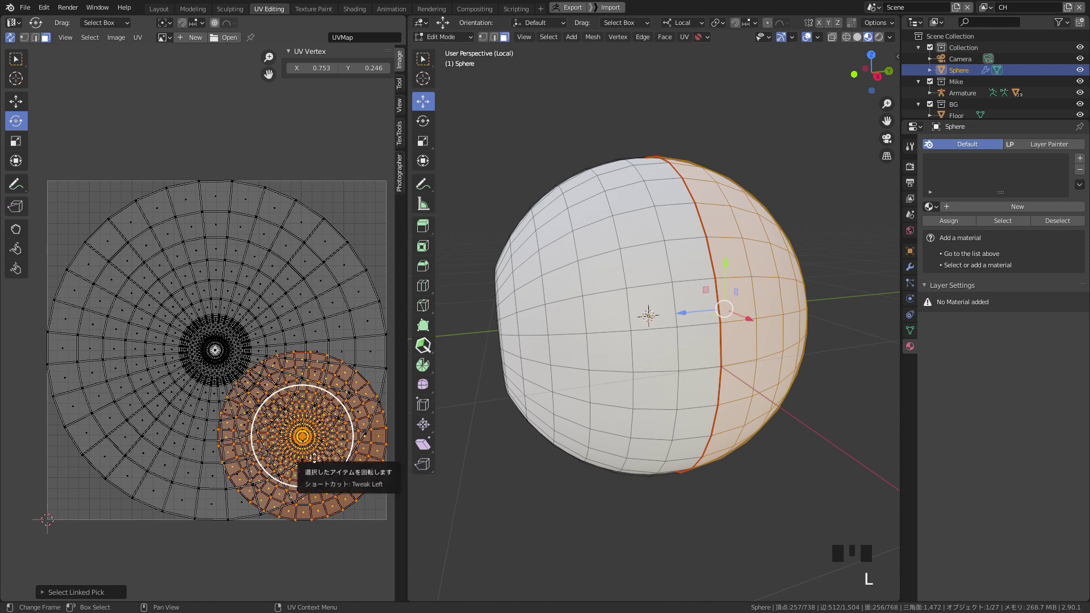
Shrink the cornea island and move it into the lower-right UV corner
key(s)
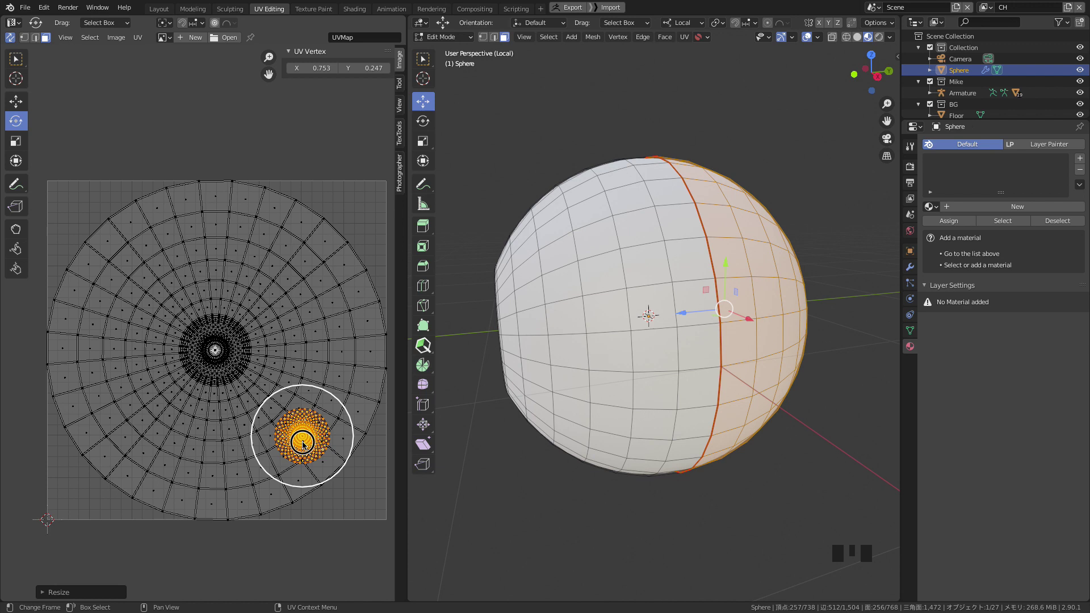
key(g)
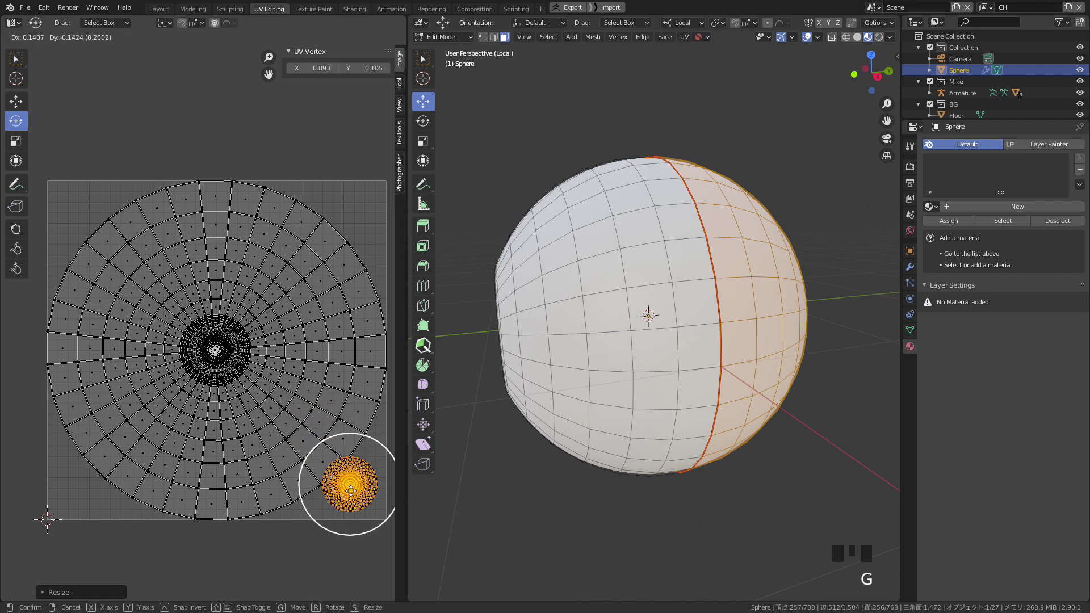
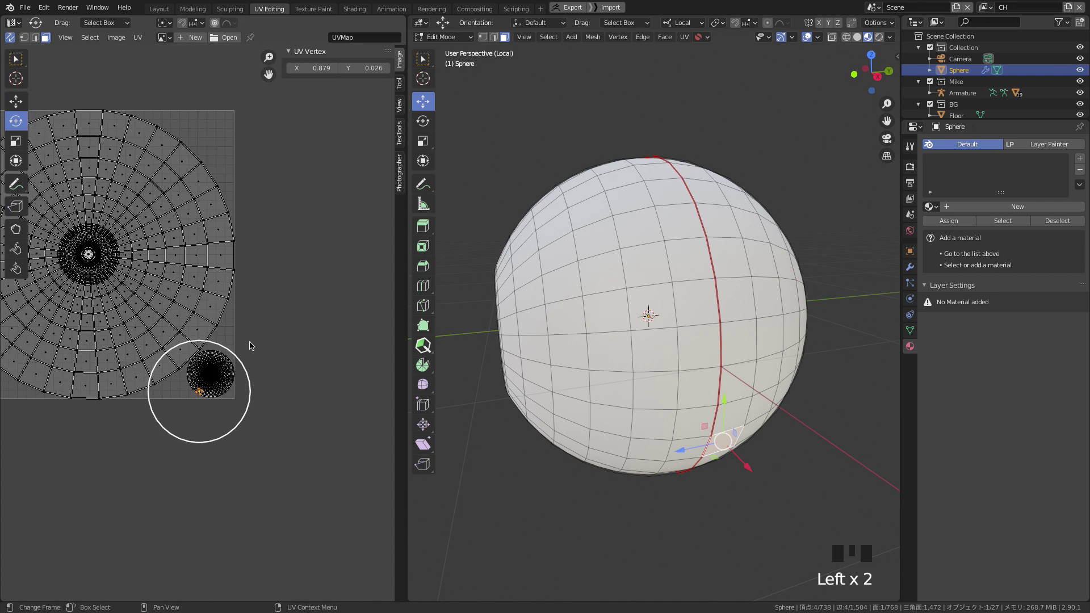
click(232, 156)
click(496, 195)
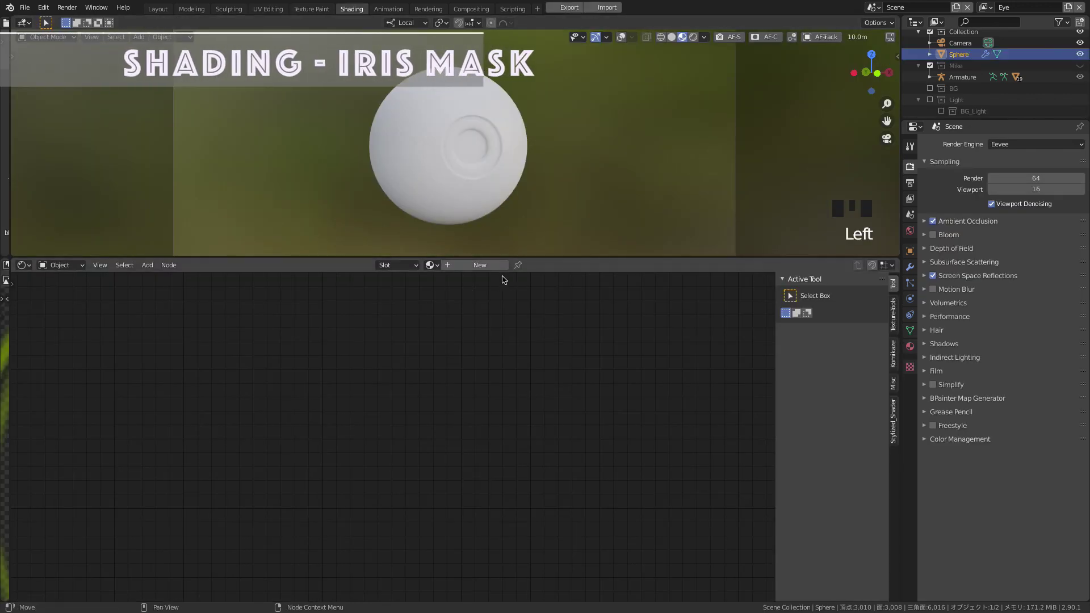
Create a new material with a Spherical gradient texture mapped at location -0.5/-0.5 as the iris mask
drag(493, 266, 565, 436)
drag(565, 436, 332, 373)
click(333, 373)
key(shift+a)
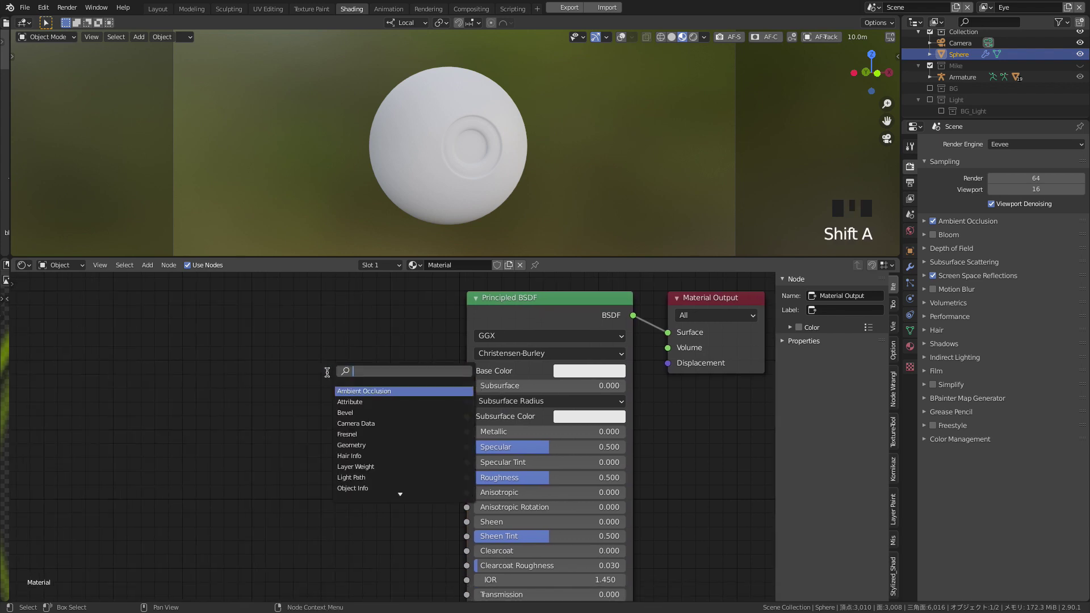
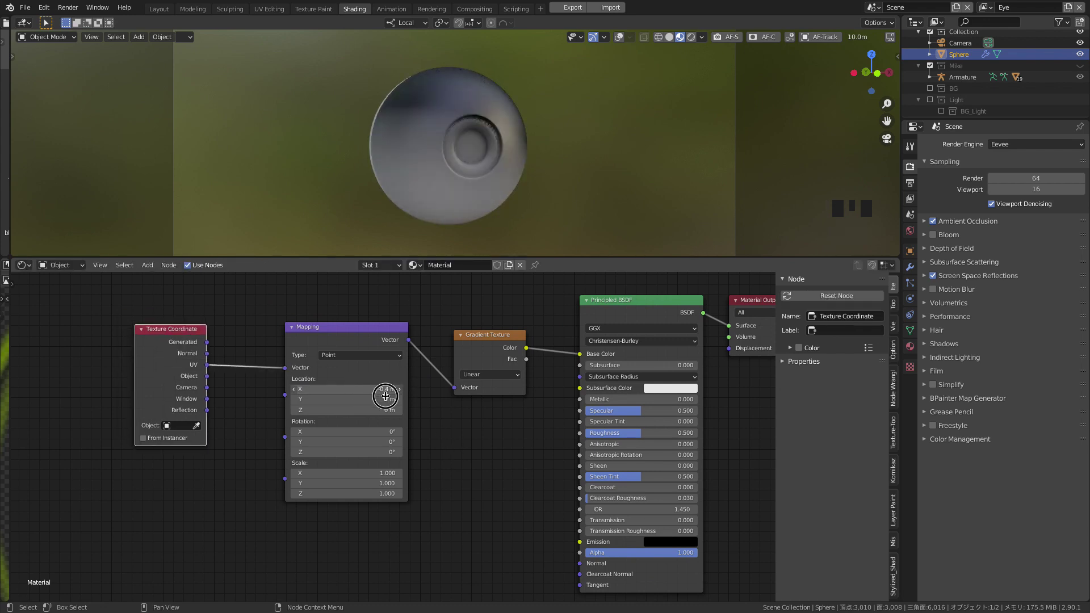
click(384, 401)
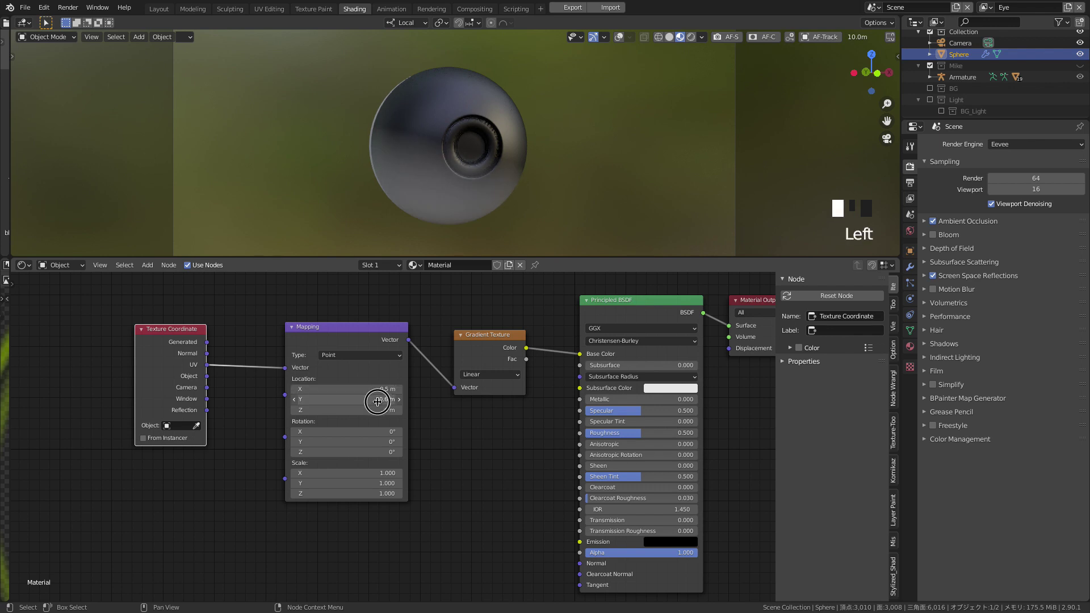
drag(515, 373, 512, 433)
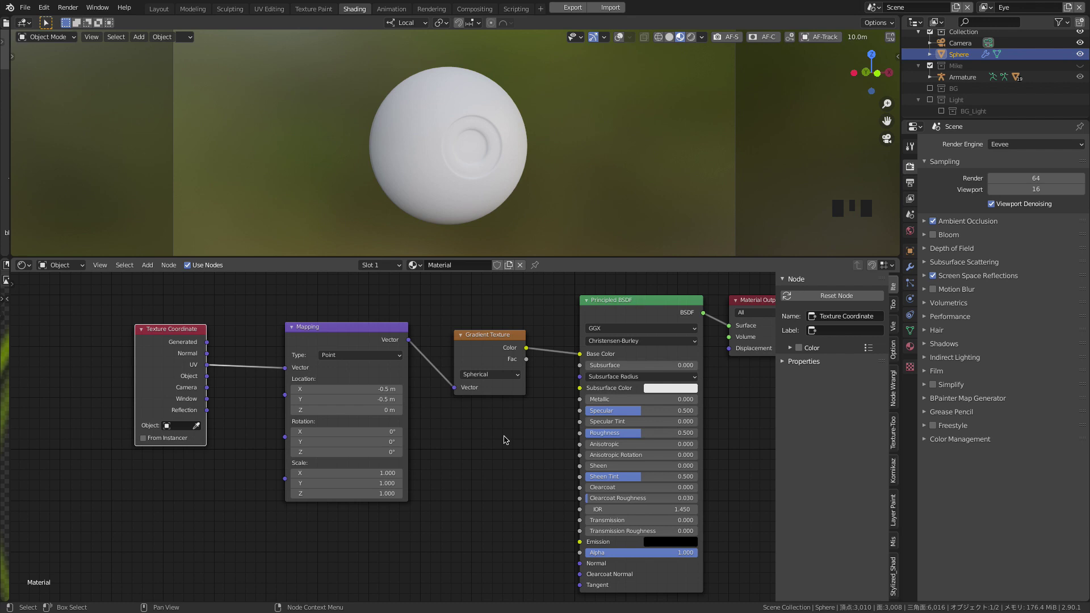
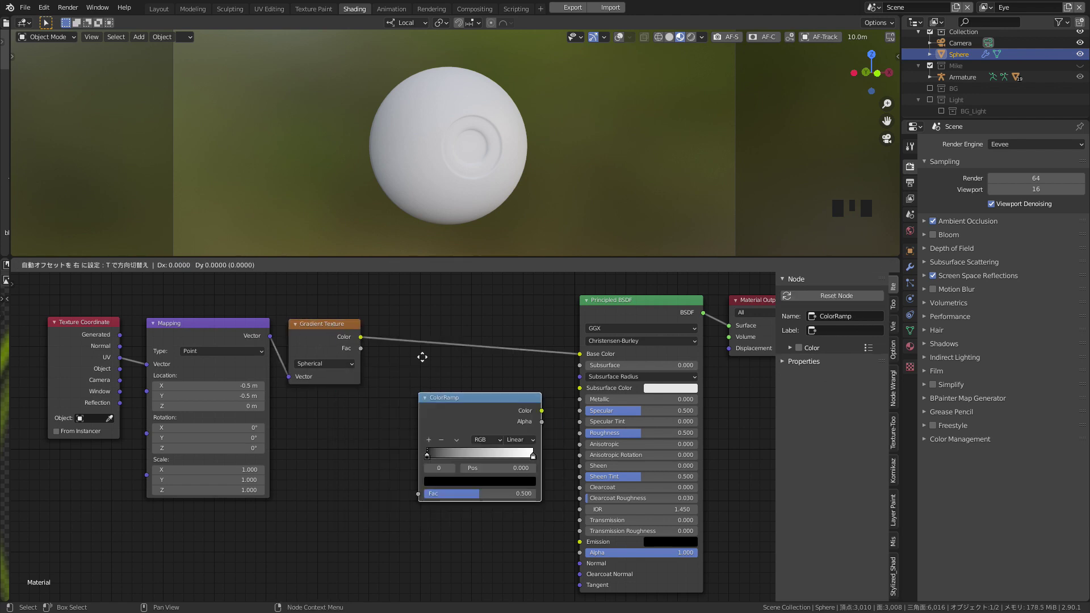
Insert a ColorRamp on the gradient-to-Base Color link
drag(446, 347, 489, 382)
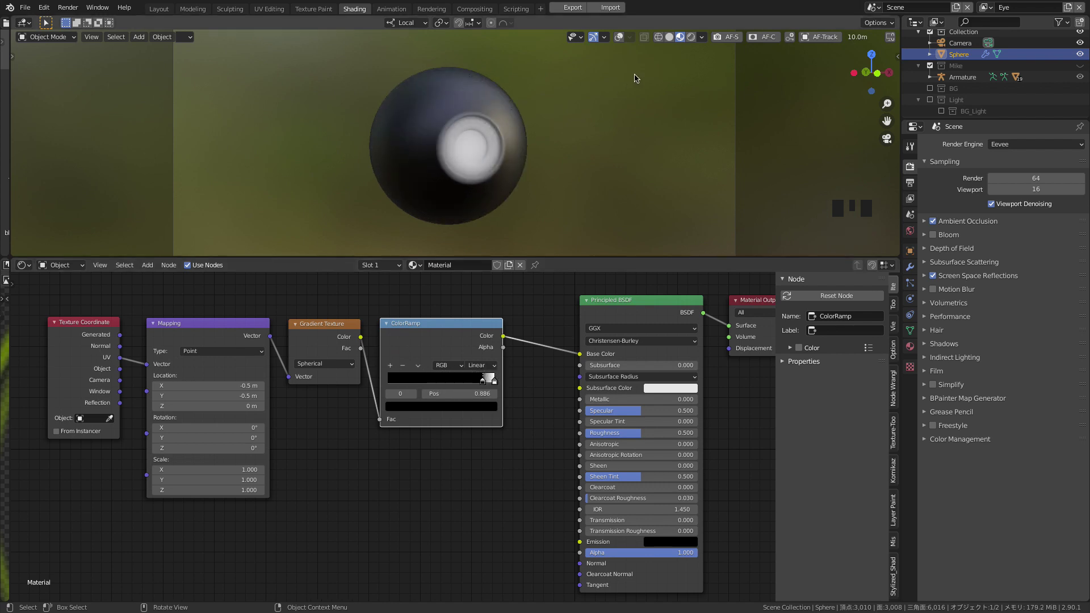
middle_click(543, 184)
drag(501, 139, 527, 154)
key(q)
click(809, 45)
drag(724, 106, 473, 413)
Slide the ramp's black and white stops together near 0.9 for a sharp white disc
drag(473, 413, 498, 448)
click(487, 451)
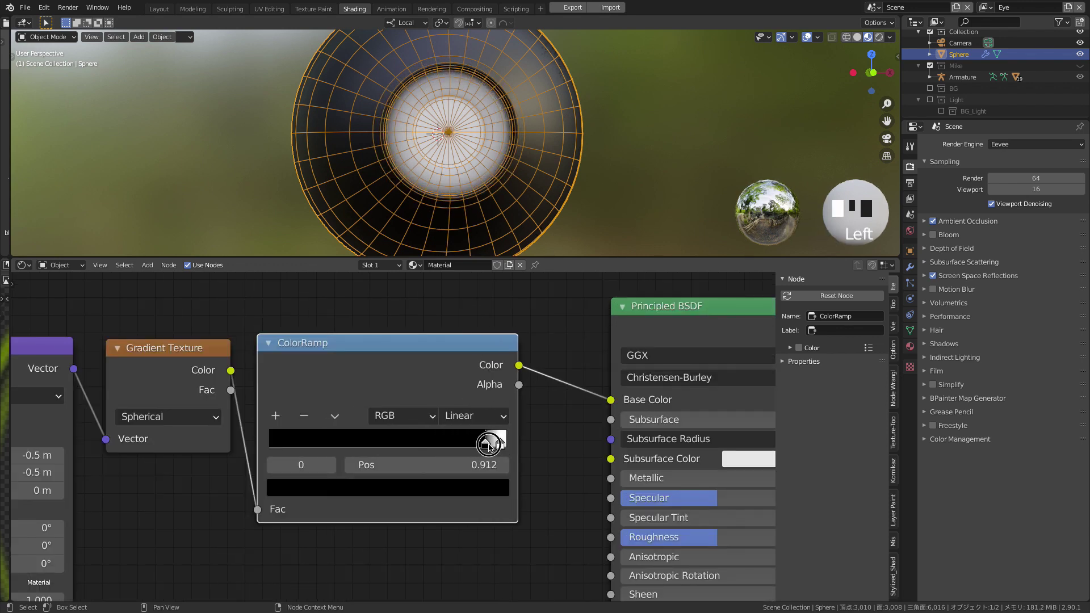
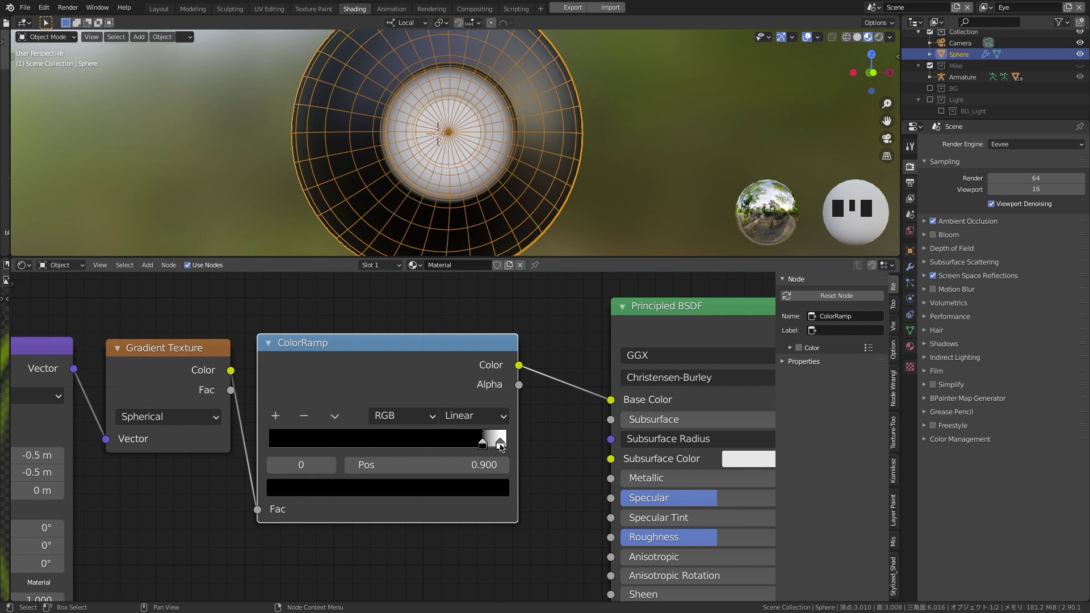
drag(502, 451, 490, 451)
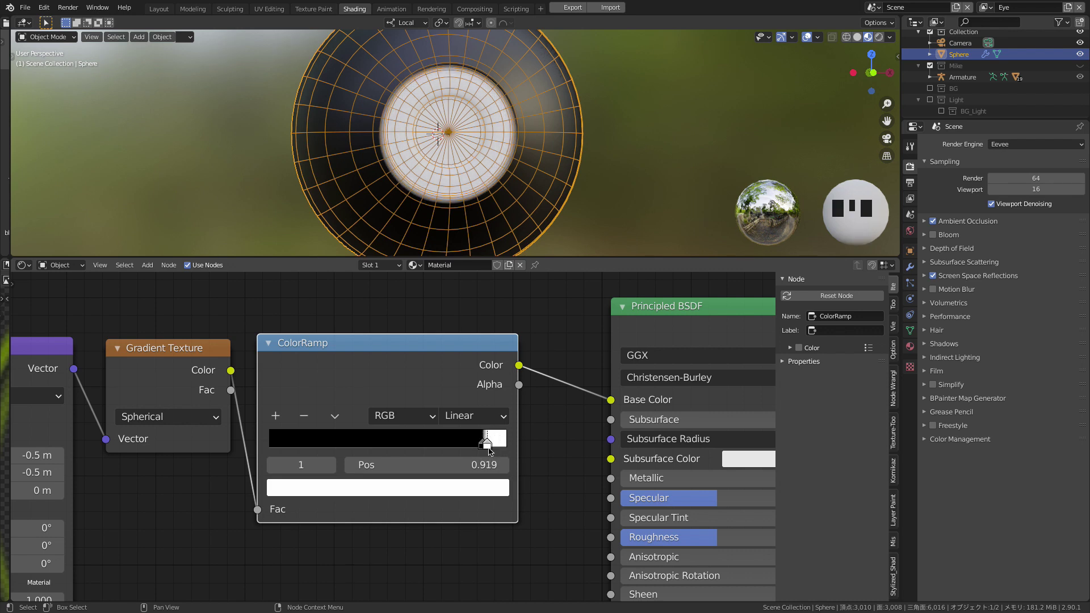
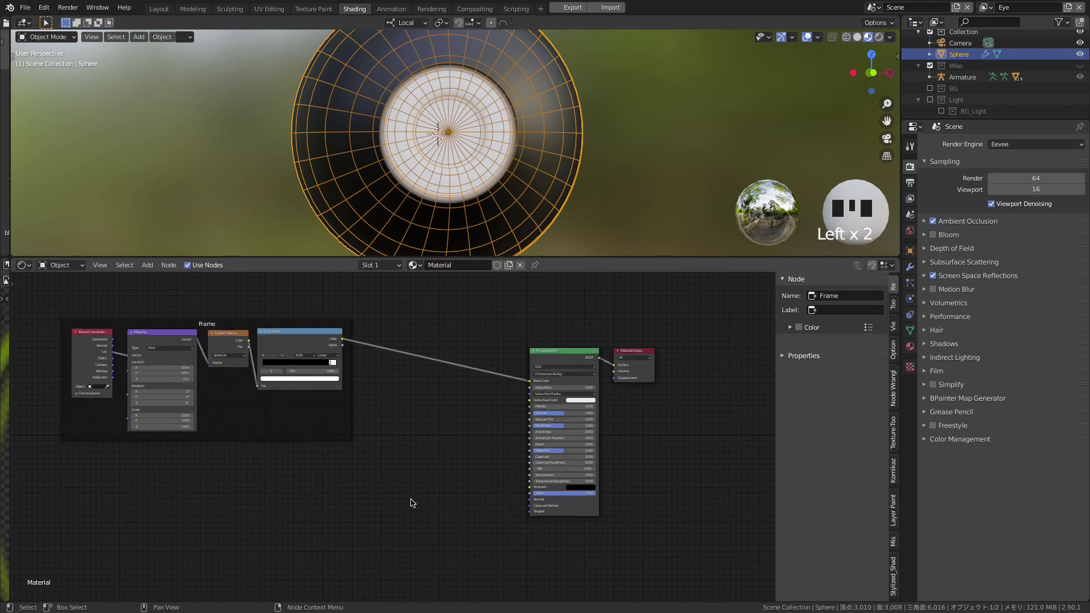
Join the four mask nodes into a frame and label it Iris Mask
click(260, 327)
click(843, 326)
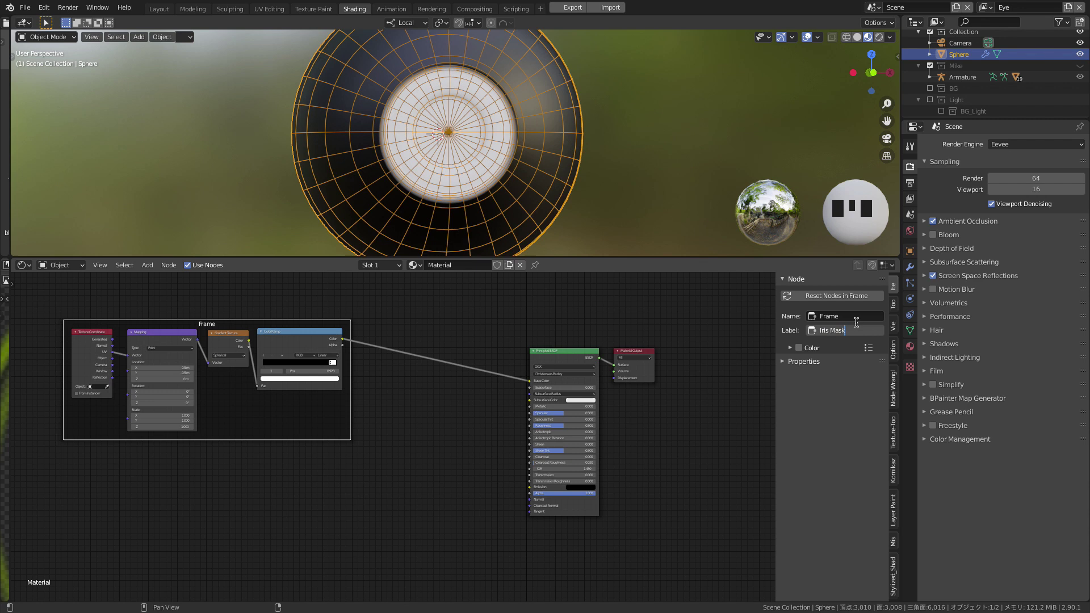
click(436, 420)
drag(413, 404, 517, 492)
click(517, 492)
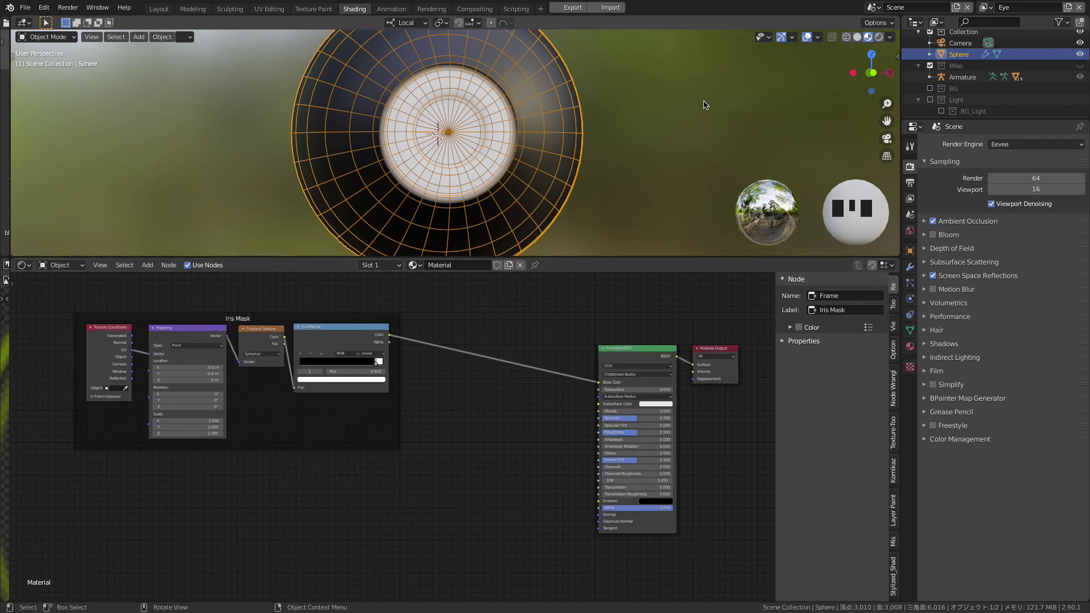
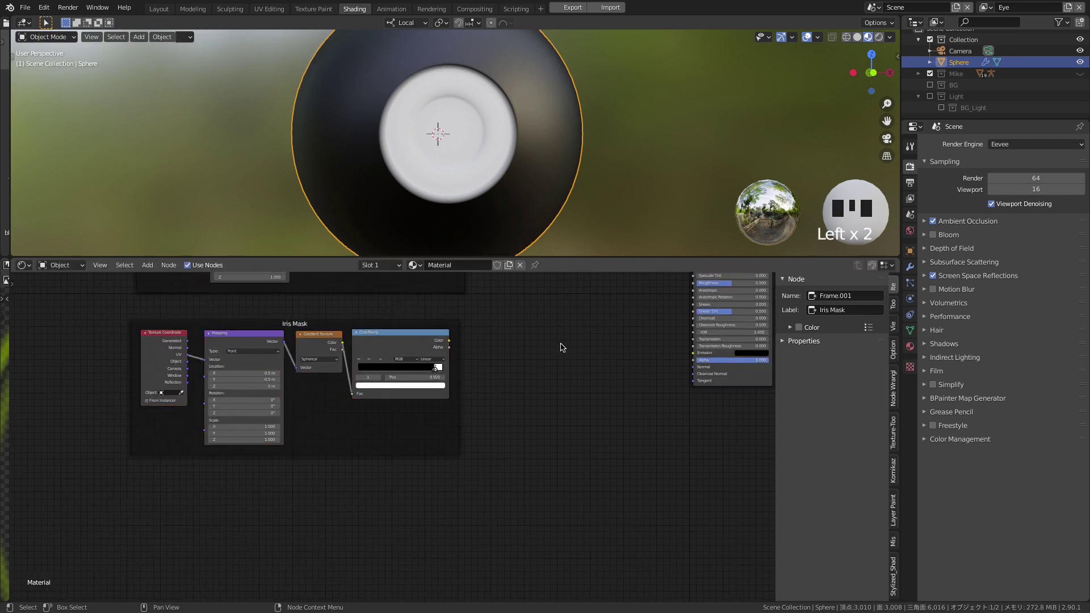
Duplicate the Iris Mask nodes and tint the copy's black ramp stop dark red
drag(522, 343, 392, 386)
click(393, 386)
drag(519, 405, 446, 402)
click(446, 403)
drag(447, 402, 442, 433)
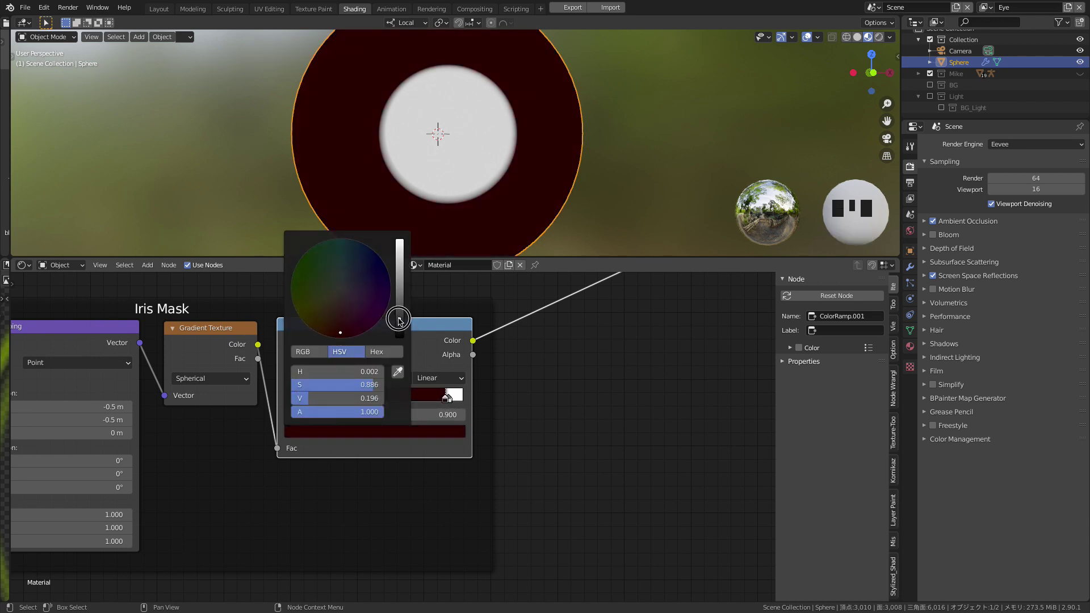
Move the dark red stop to about 0.48 and set the ramp interpolation to Ease
drag(445, 402, 570, 196)
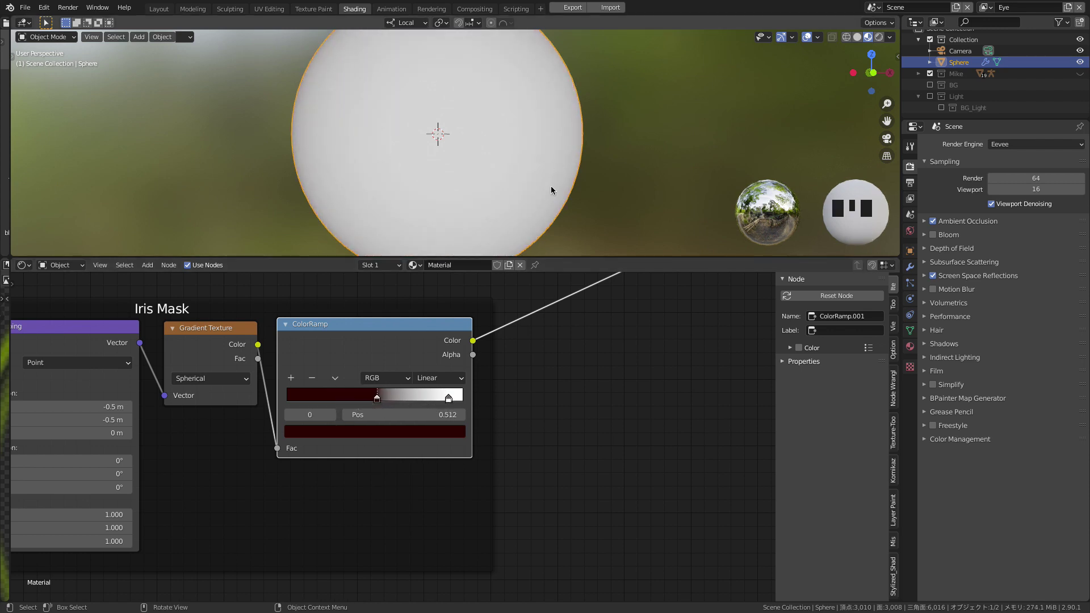
drag(569, 189, 595, 162)
drag(585, 211, 452, 400)
drag(452, 399, 359, 403)
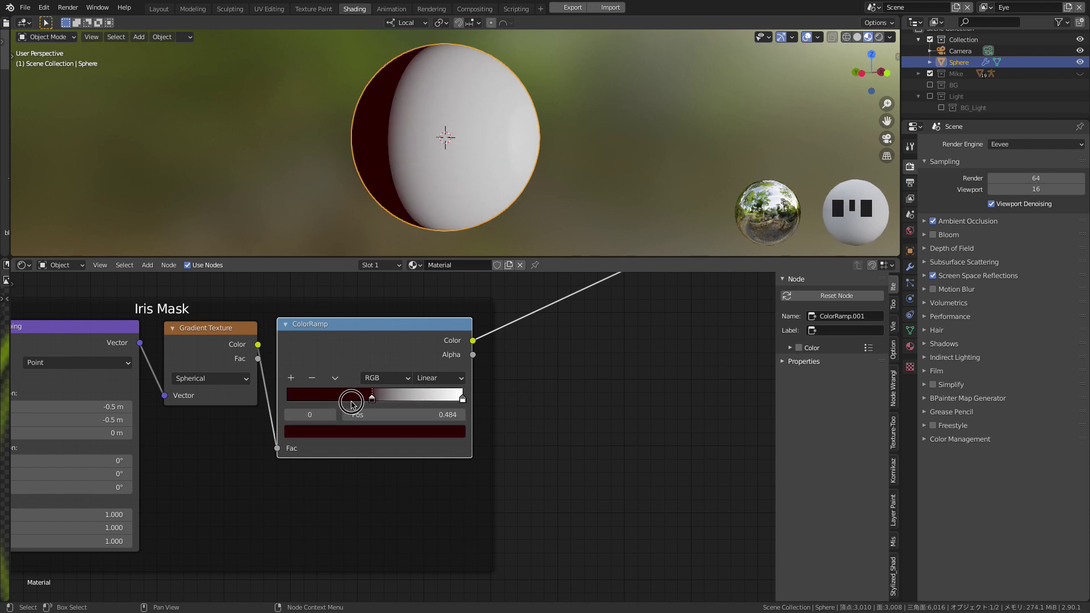
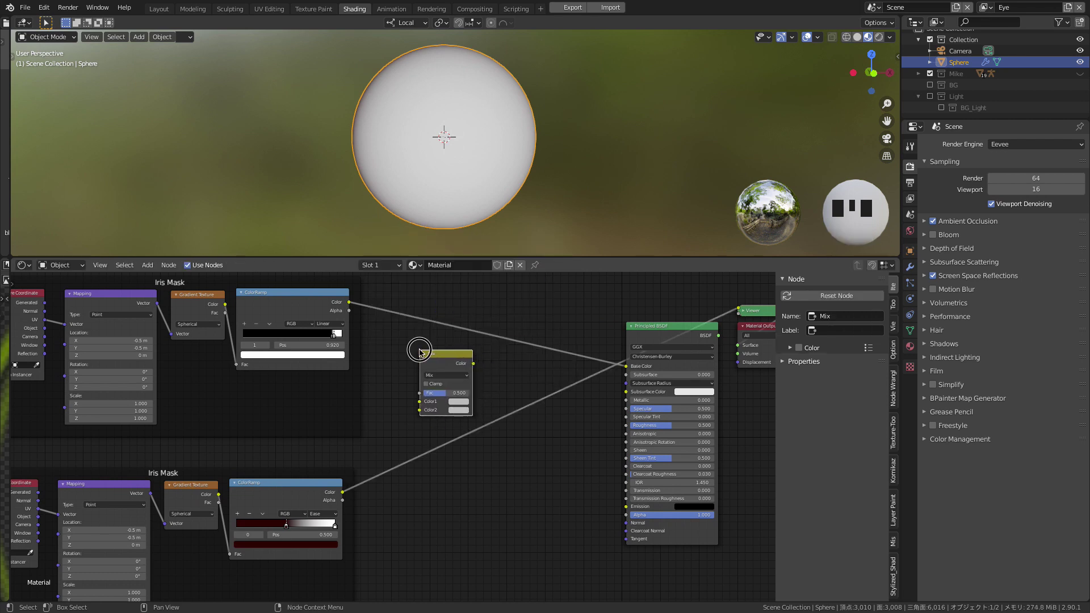
Add a MixRGB node with the mask in Fac, dark-red ramp in Color1, output to Base Color
click(345, 496)
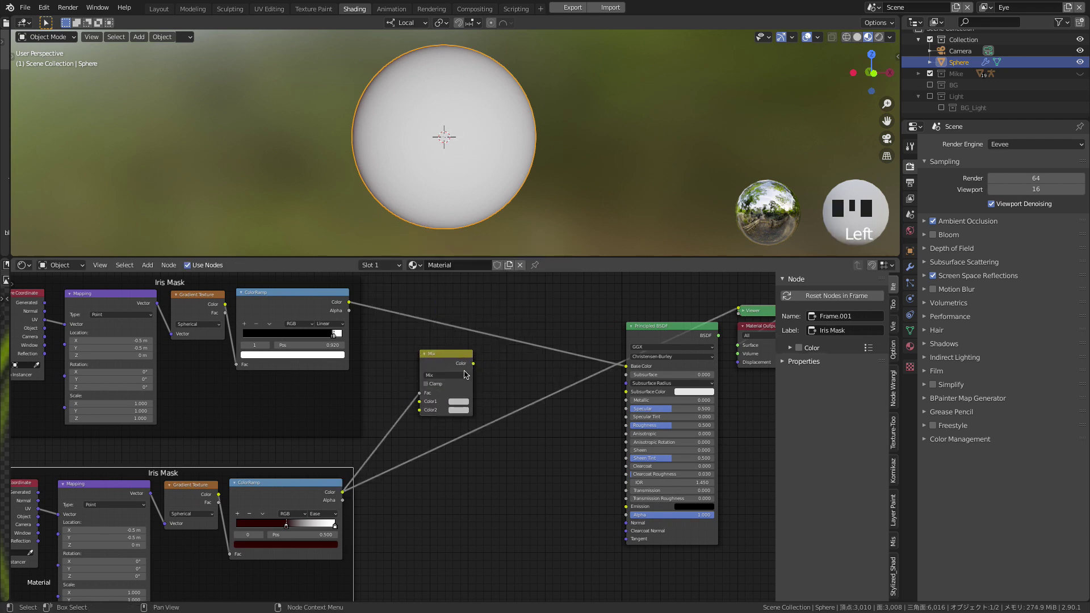
drag(348, 495, 409, 401)
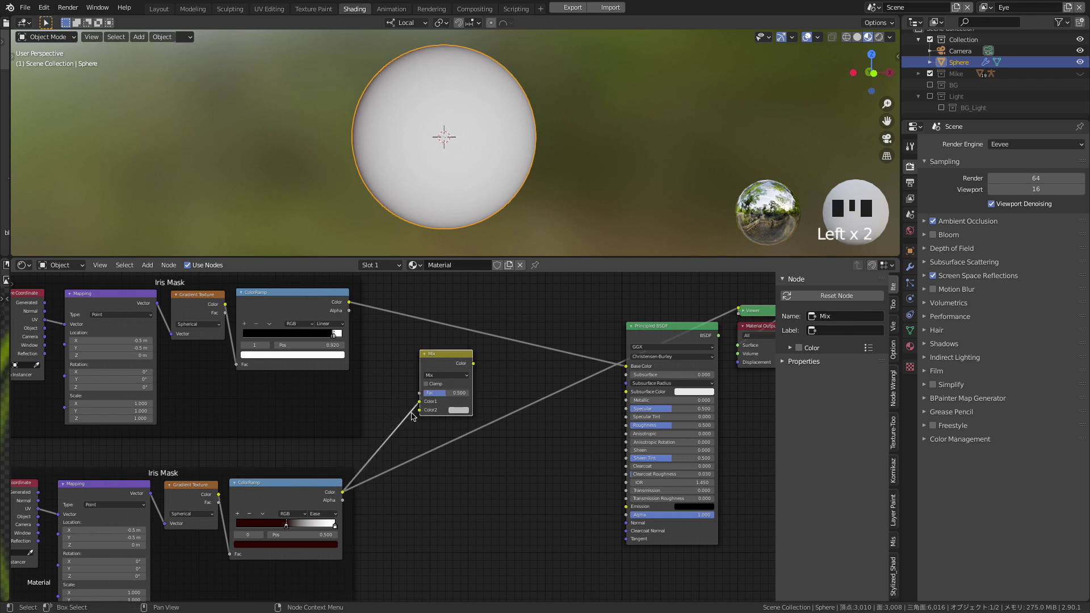
click(453, 361)
drag(510, 413, 510, 413)
drag(449, 392, 502, 411)
drag(502, 410, 530, 413)
click(531, 413)
drag(357, 326, 368, 328)
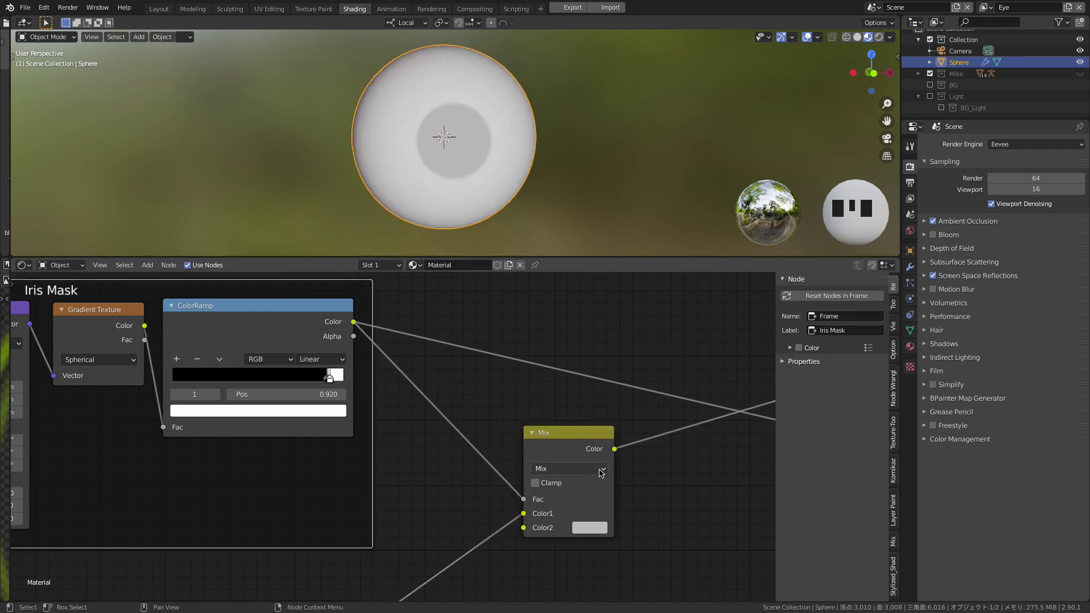
Label the copied frame Base Color and set the mix's Color2 to bright green
middle_click(665, 451)
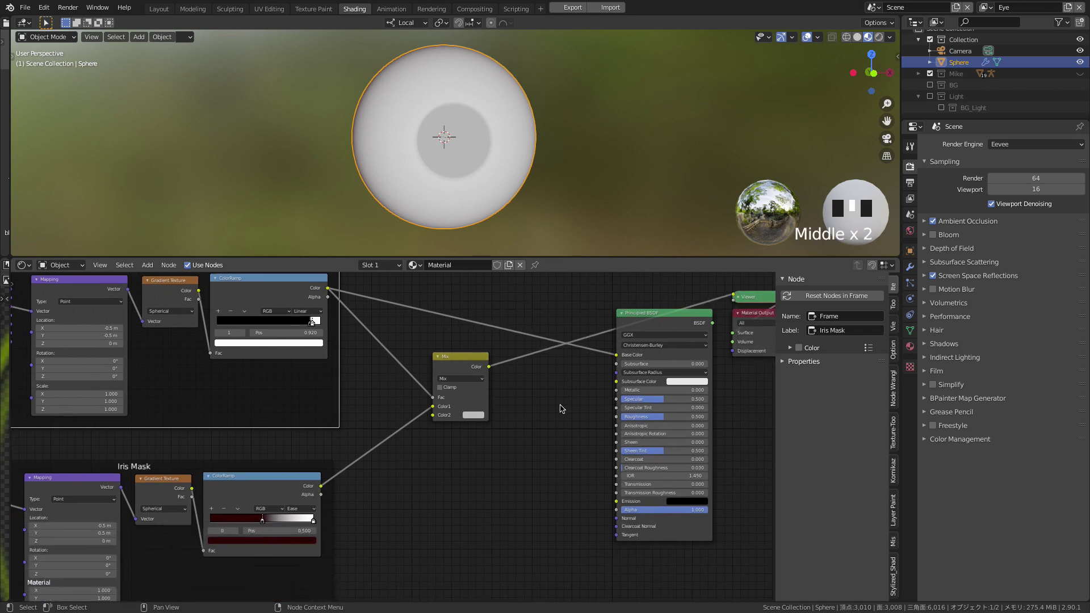
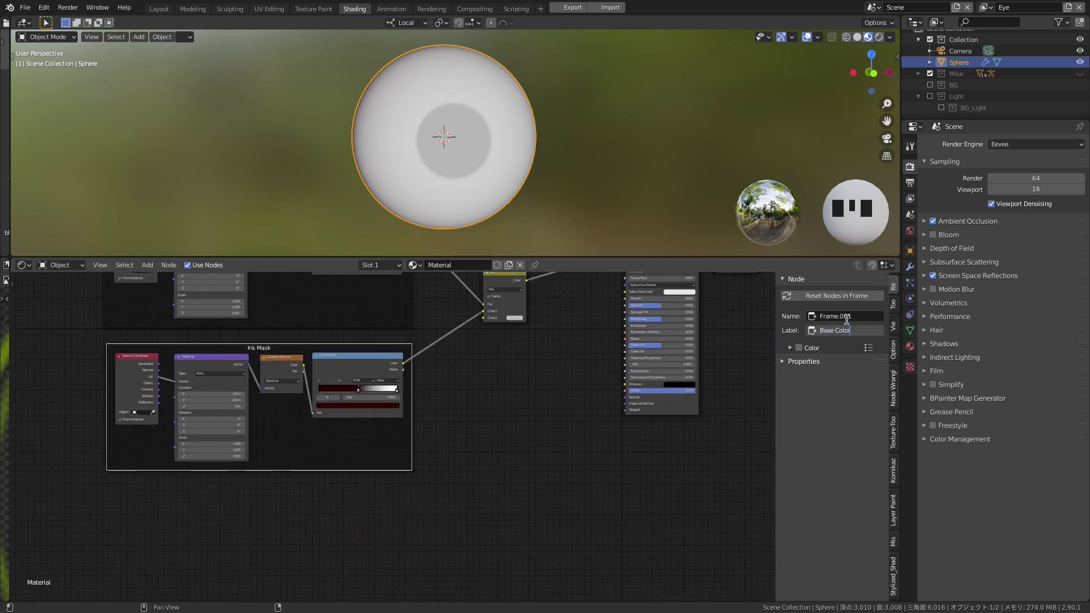
middle_click(497, 386)
drag(544, 485, 535, 468)
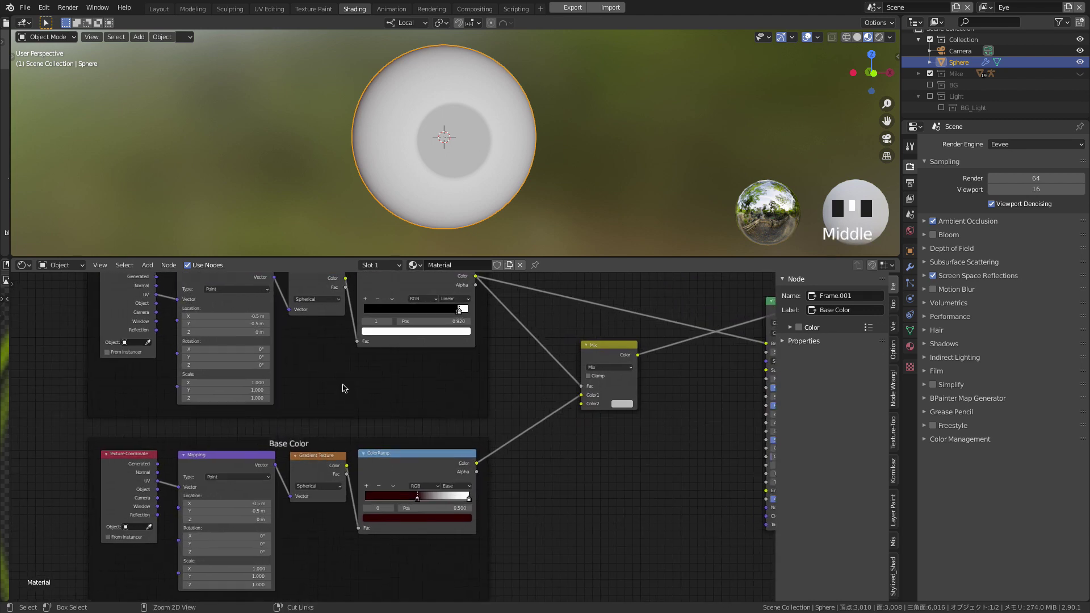
drag(469, 393, 571, 469)
click(571, 469)
drag(627, 170, 592, 499)
click(591, 499)
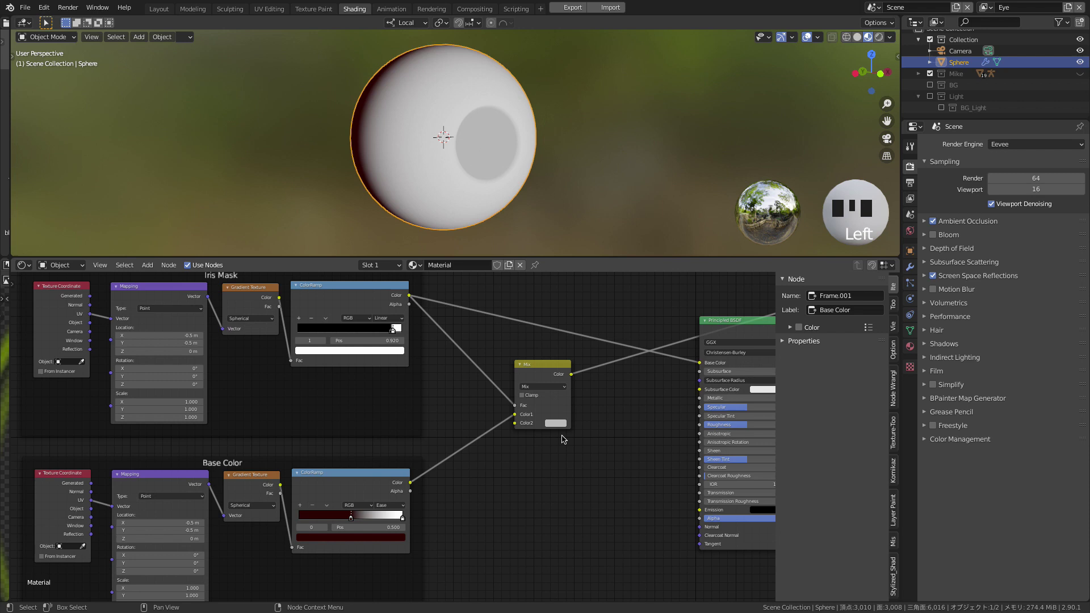
click(563, 427)
drag(653, 445, 649, 434)
Add a Gradient Texture node with its texture coordinate and mapping nodes
middle_click(539, 504)
click(472, 443)
key(shift+a)
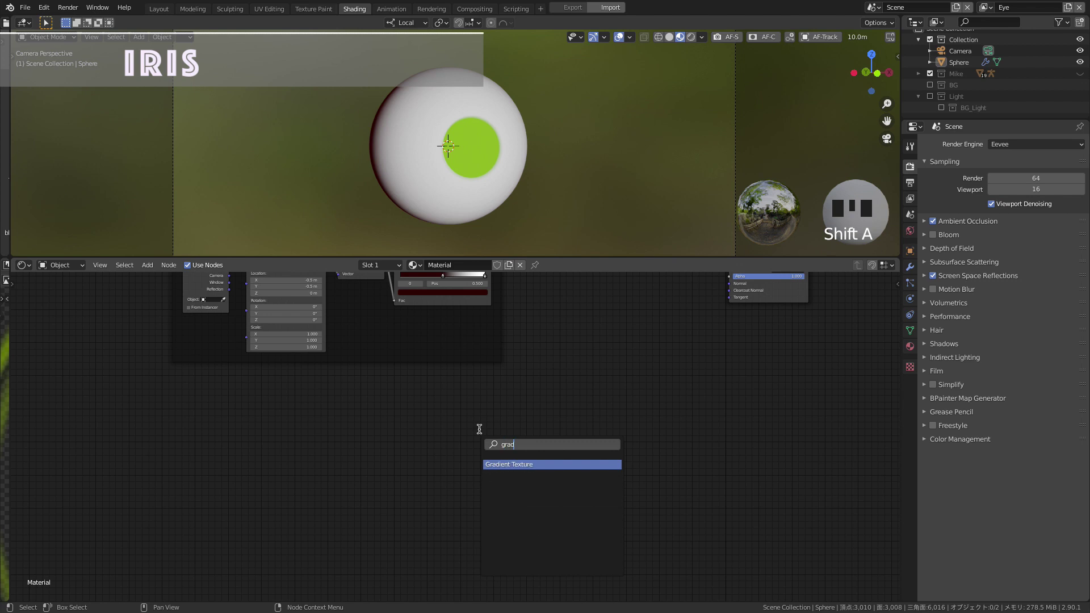
click(459, 419)
drag(476, 446, 457, 415)
click(458, 416)
key(ctrl+t)
Arrange the gradient nodes, set the gradient to Radial and adjust the mapping X offset
click(473, 504)
drag(467, 487, 210, 398)
drag(210, 398, 232, 400)
drag(467, 437, 584, 451)
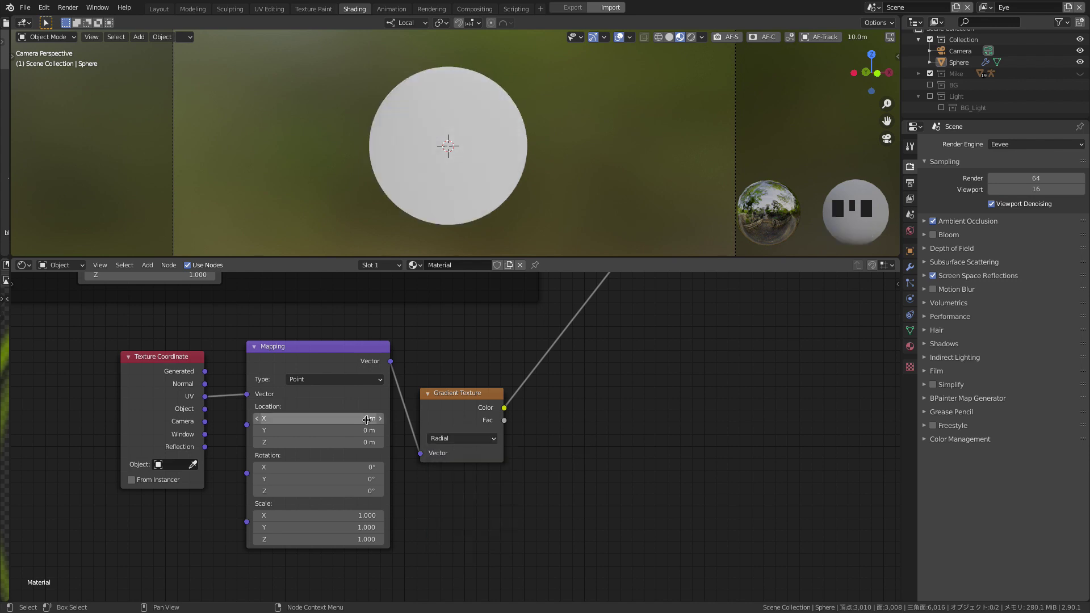
drag(260, 419, 583, 404)
click(474, 399)
Add a Noise Texture driven by the radial gradient and lower its roughness
middle_click(628, 444)
click(424, 406)
key(shift+a)
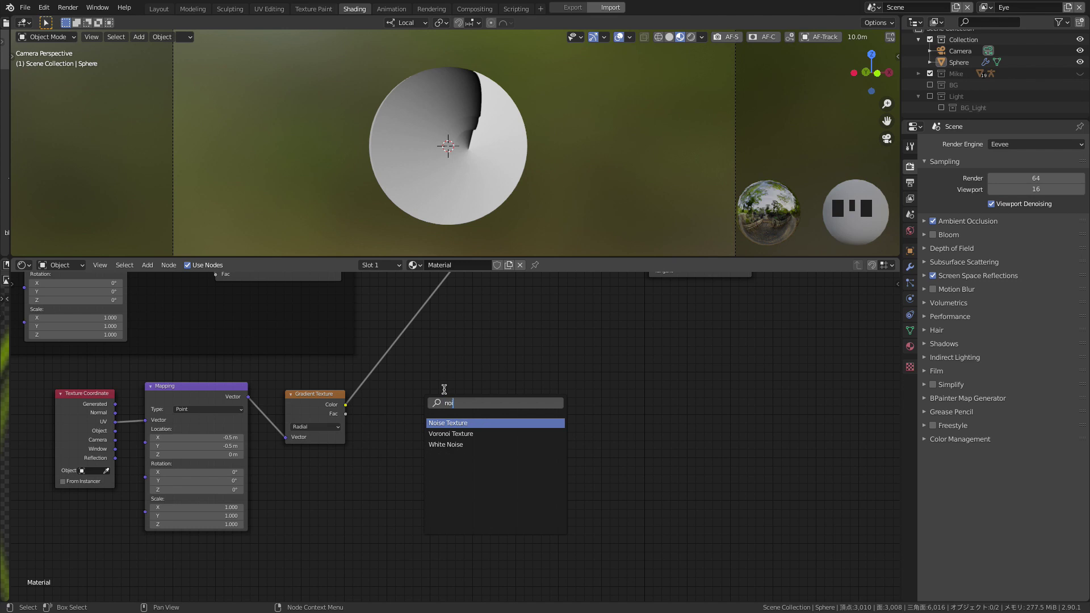
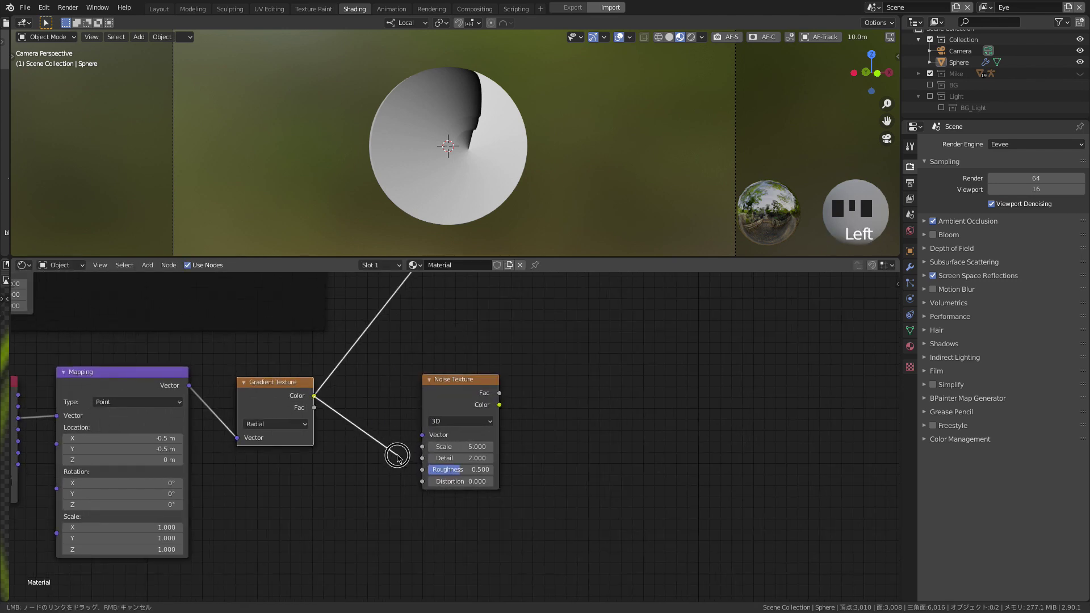
click(457, 396)
drag(460, 380, 367, 422)
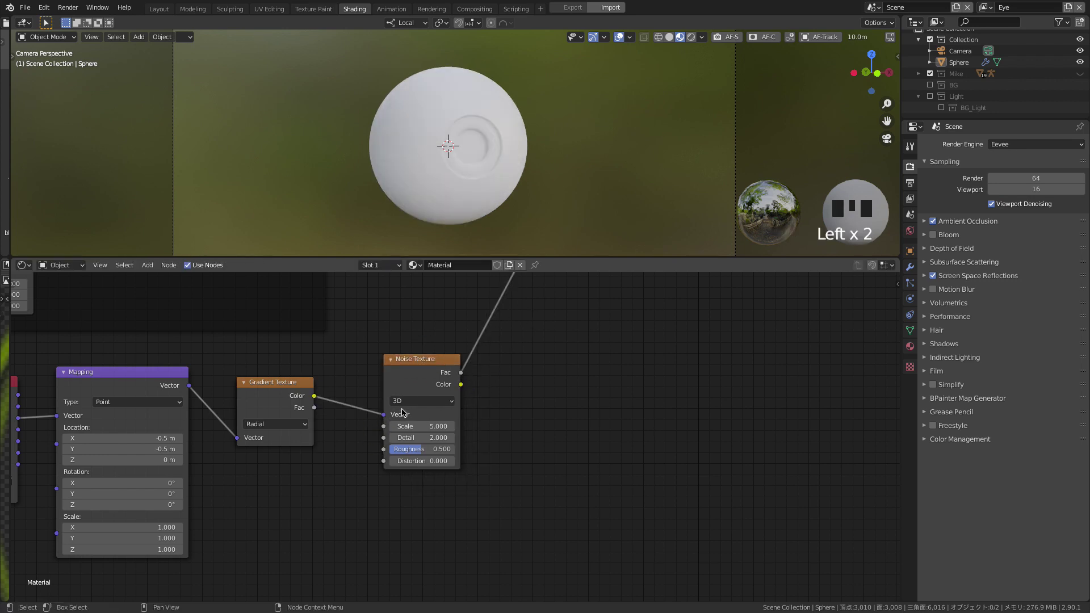
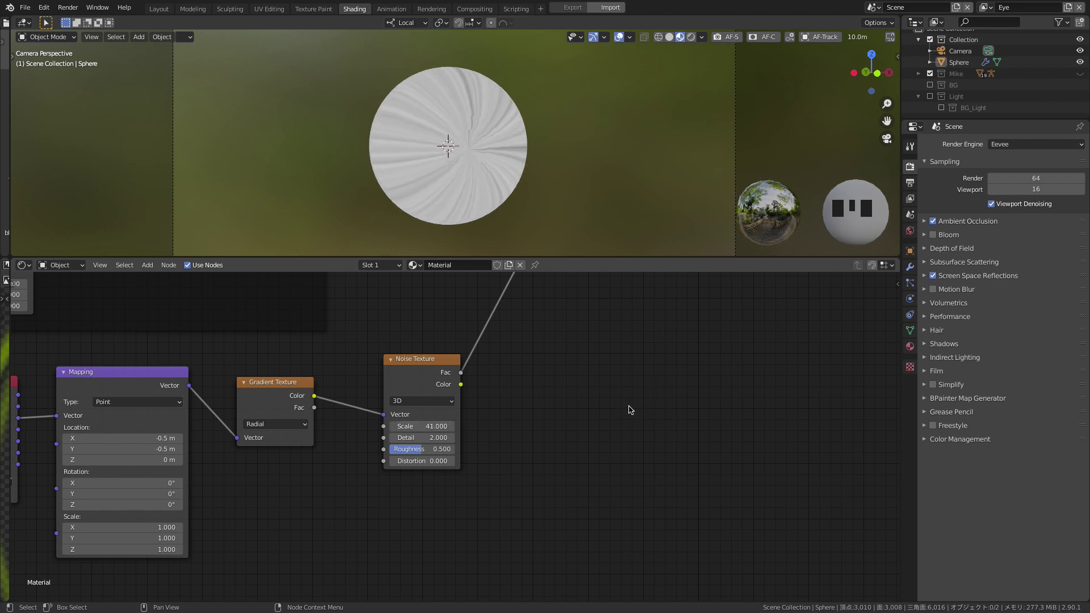
drag(441, 449, 419, 465)
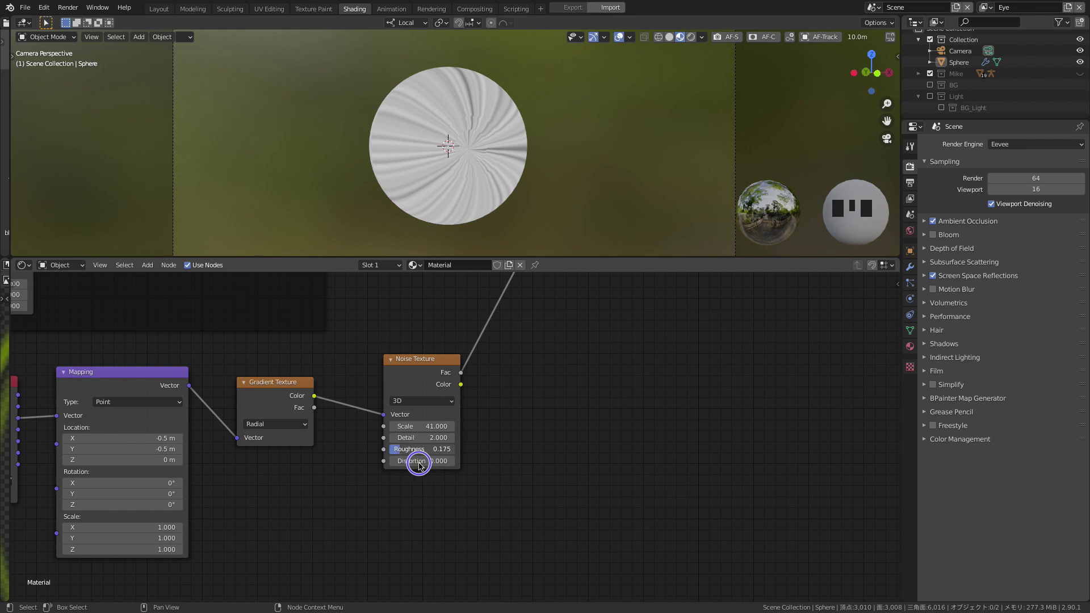
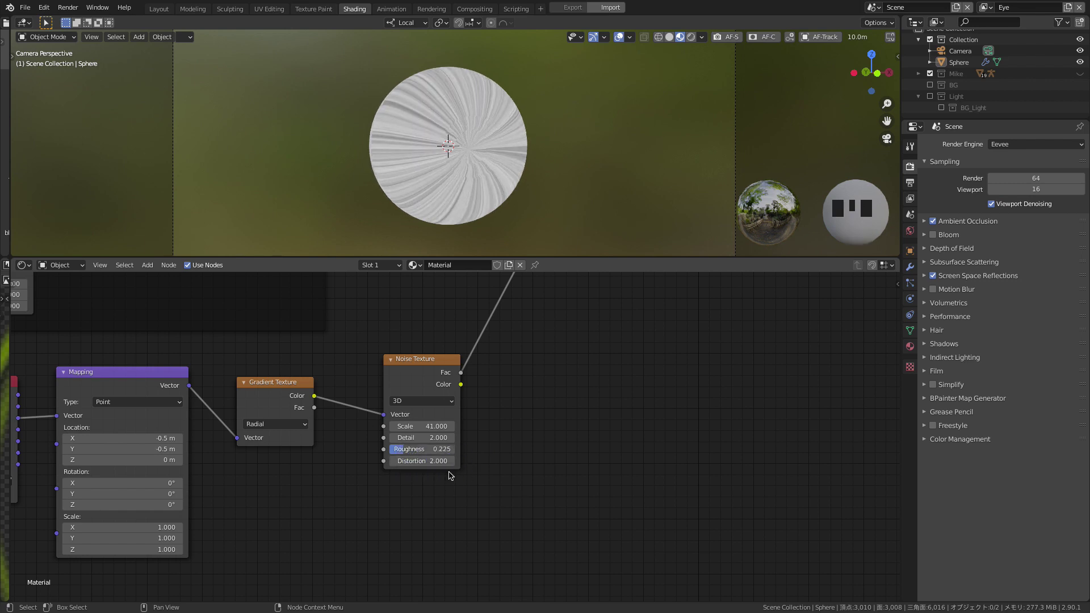
click(433, 500)
Connect the noise colour into the Base Color mix's second input
drag(494, 457, 502, 326)
click(502, 326)
drag(496, 462, 459, 558)
drag(459, 558, 508, 481)
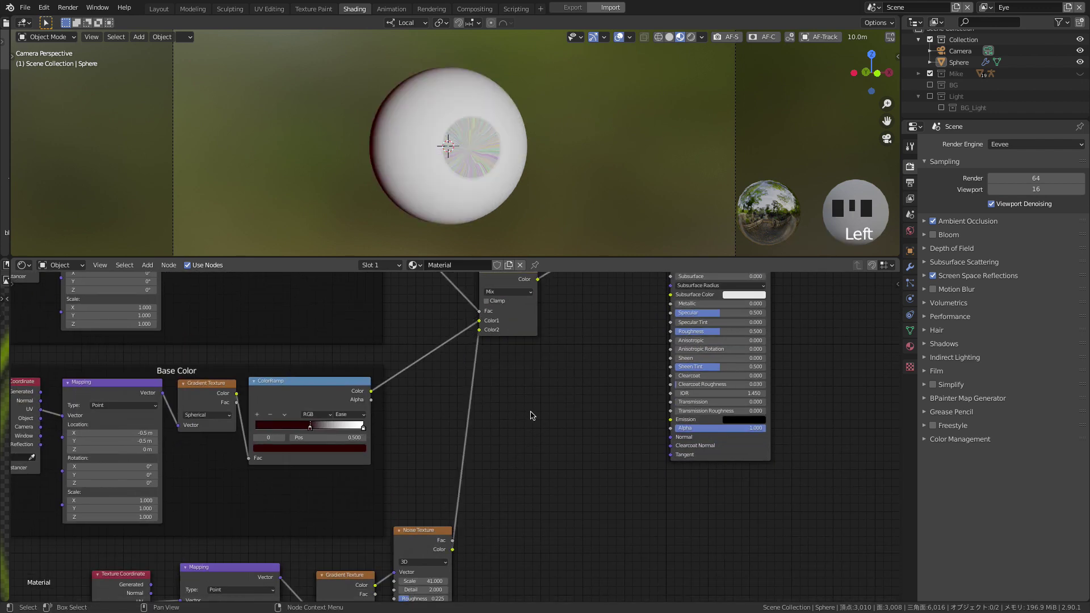
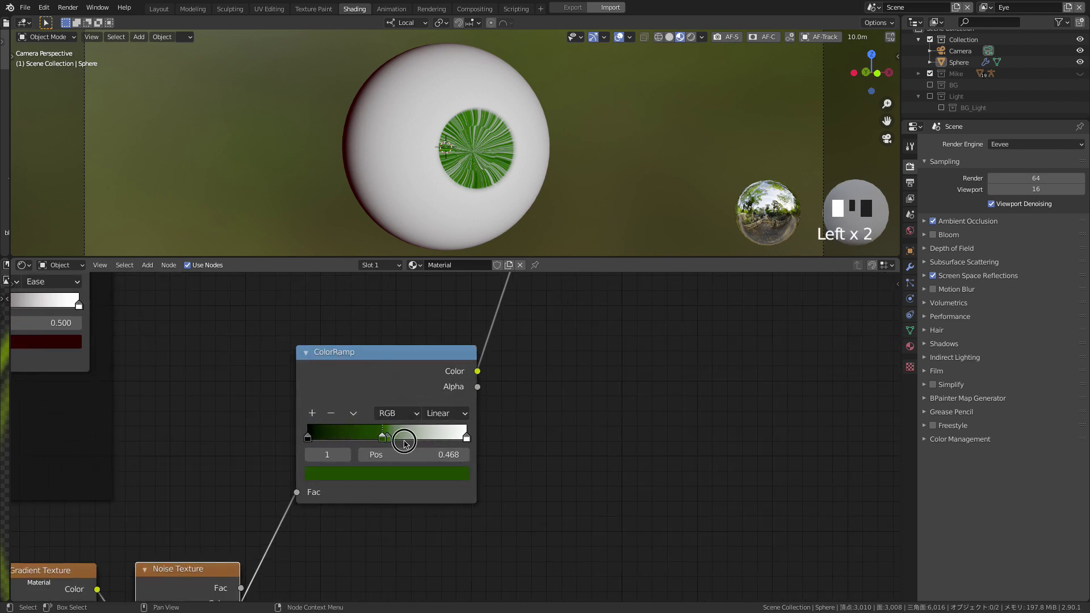
Set the noise ColorRamp stops to dark and light mint greens, then begin adding a Voronoi Texture
drag(419, 437, 434, 441)
drag(430, 439, 443, 476)
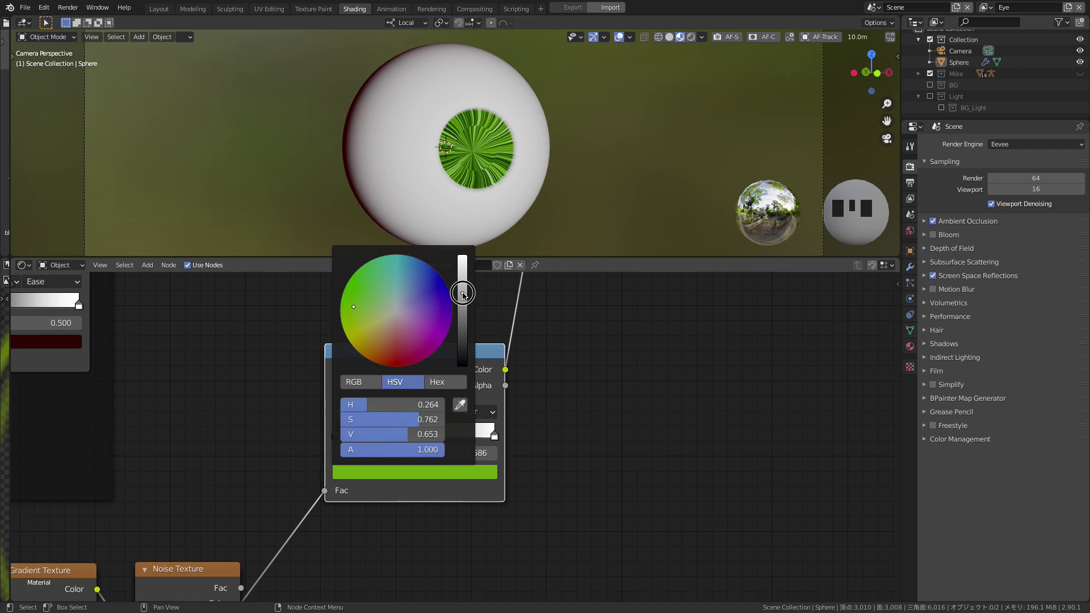
drag(494, 441, 446, 442)
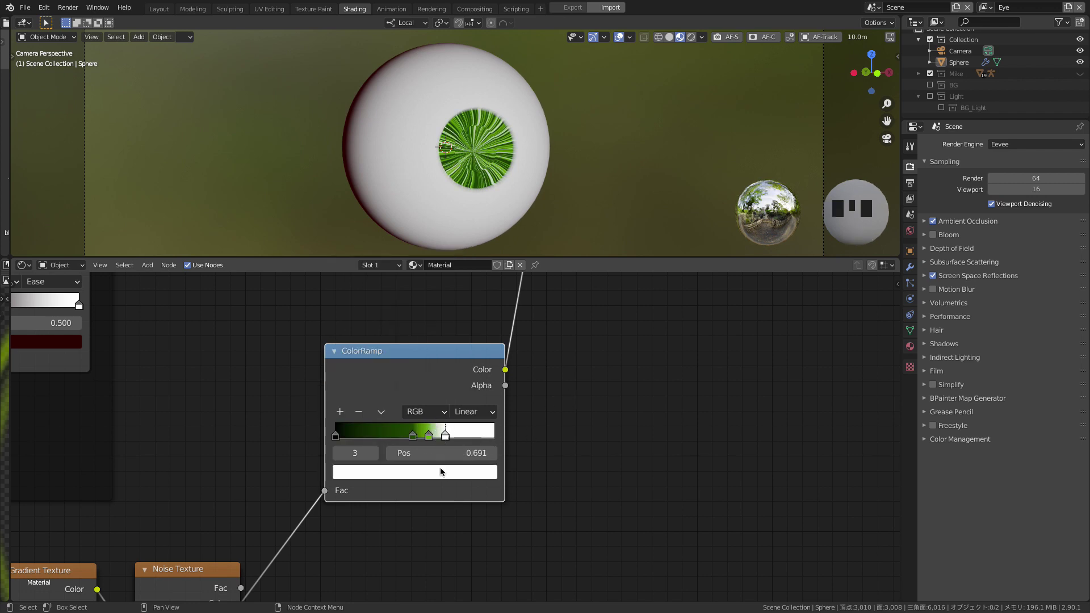
click(451, 478)
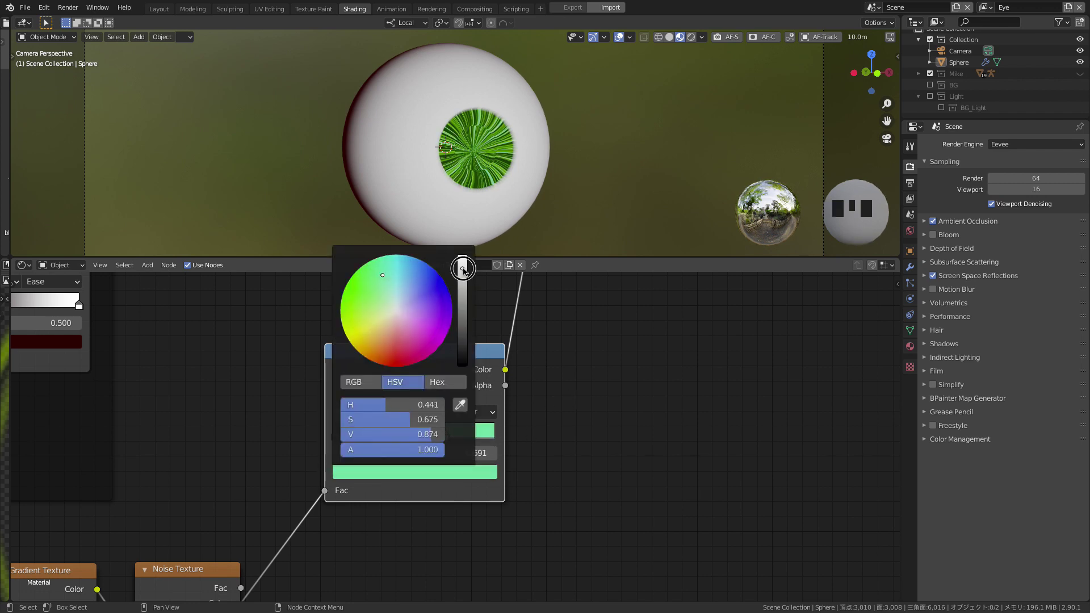
middle_click(449, 485)
click(450, 483)
key(shift+a)
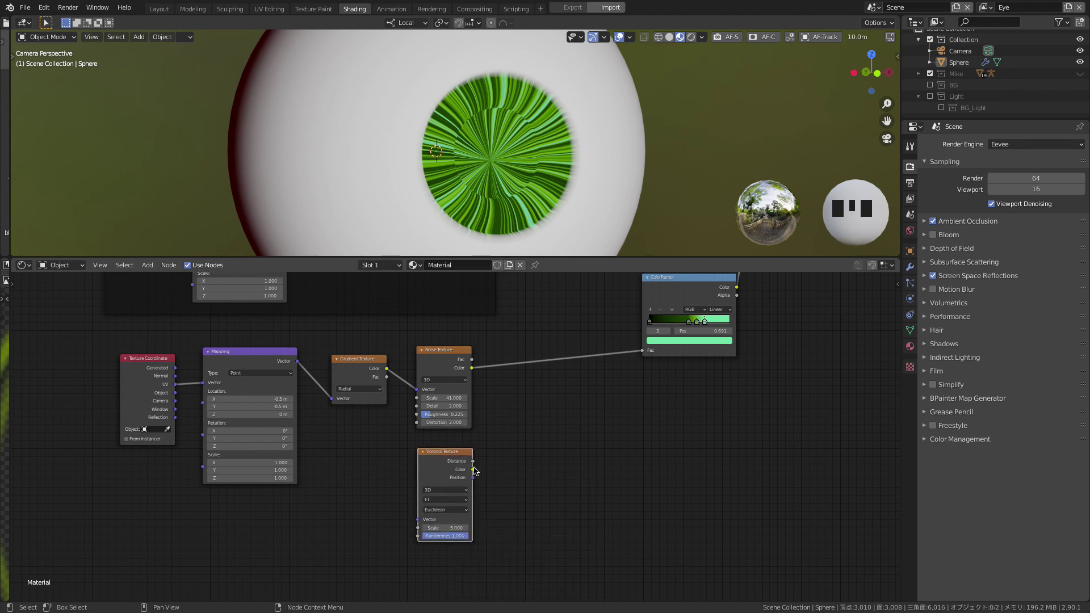
Raise the Voronoi scale to about 64 for fine cells and preview it
click(447, 467)
drag(389, 369, 404, 391)
drag(459, 523, 781, 486)
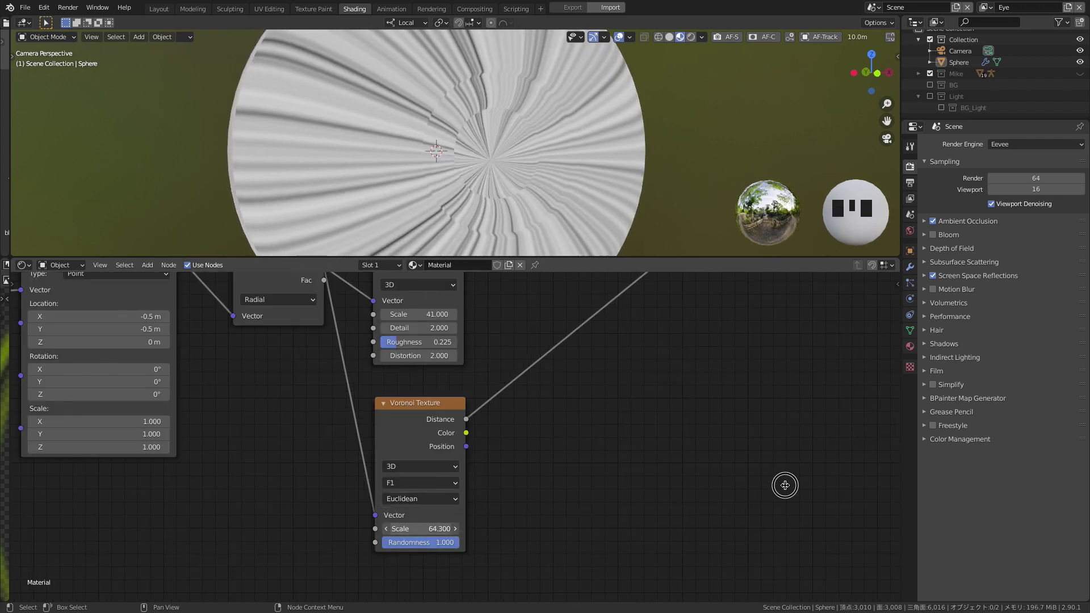
middle_click(594, 440)
middle_click(603, 421)
click(213, 358)
Add a Mix node blending the gradient colour with the mapping vector
click(417, 430)
key(shift+a)
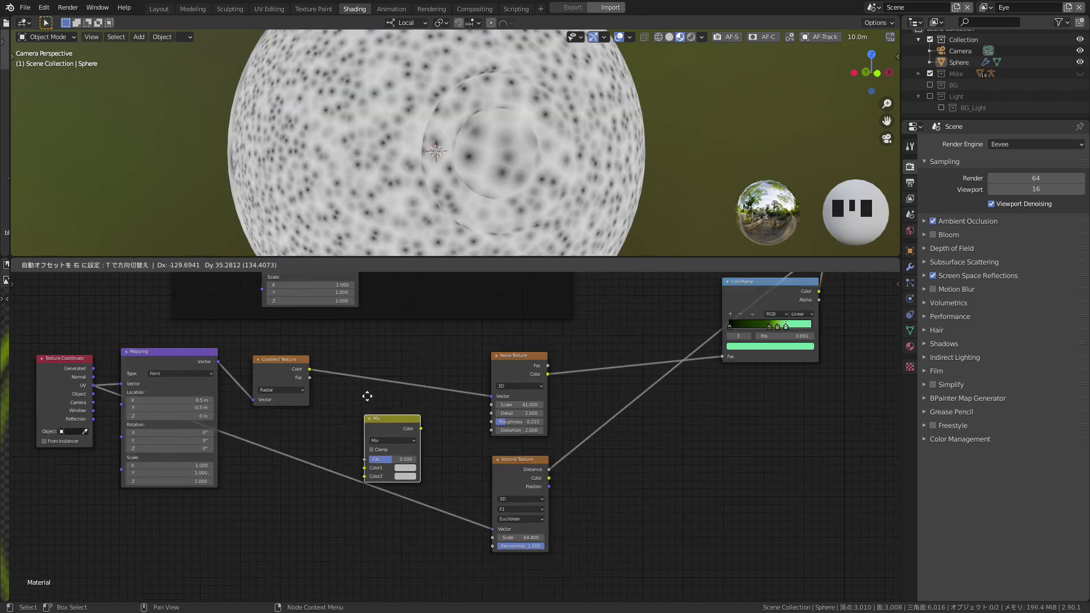
drag(343, 438, 294, 364)
drag(294, 363, 313, 377)
middle_click(358, 501)
click(154, 361)
Feed the mixed coordinates into the Voronoi vector and lower the mix Fac
click(507, 401)
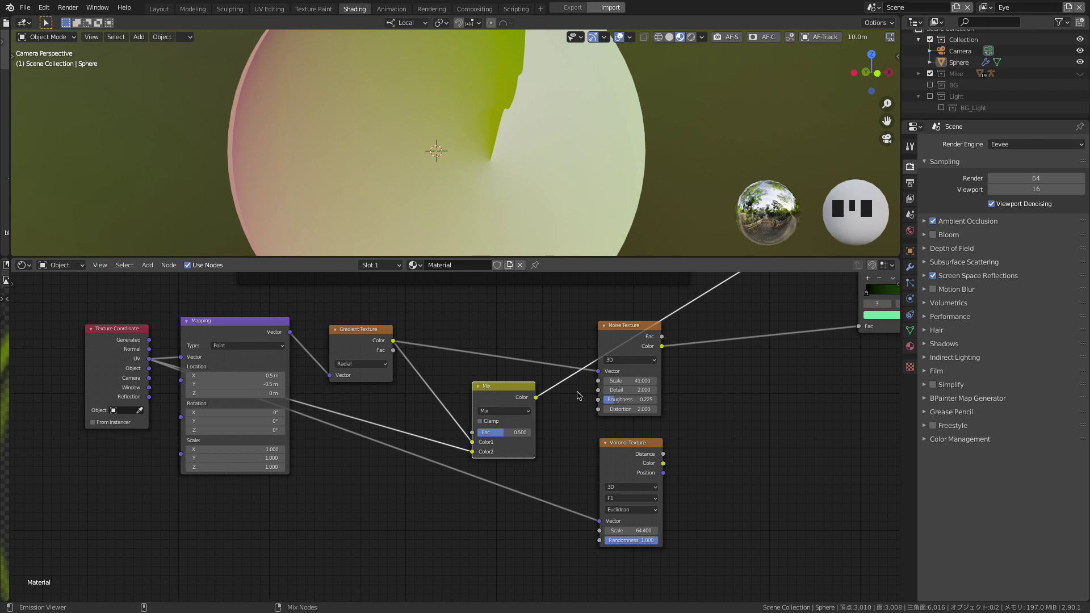
click(624, 458)
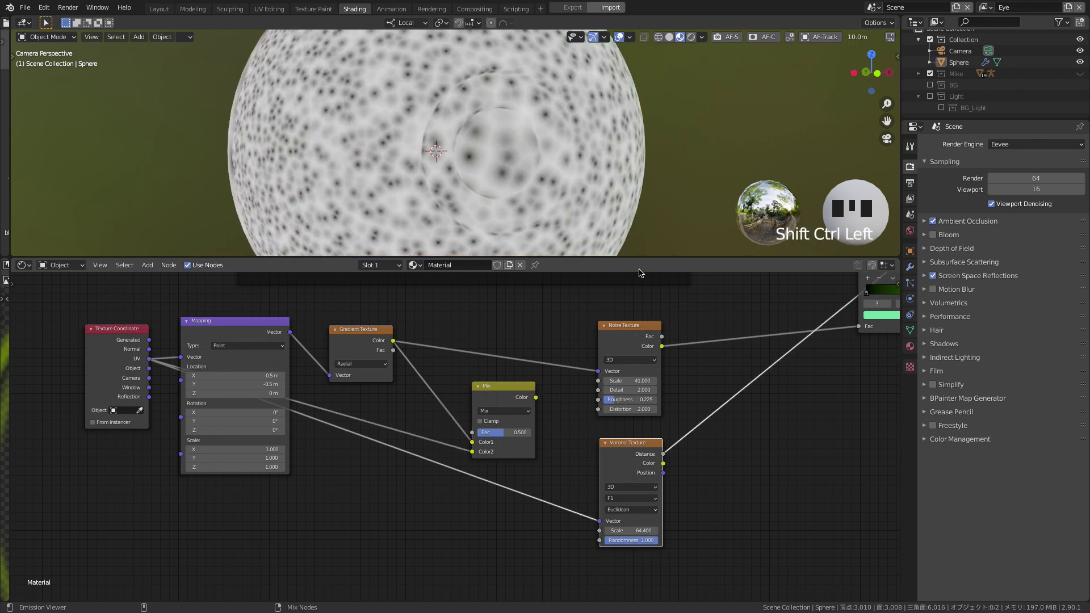
drag(543, 401, 557, 416)
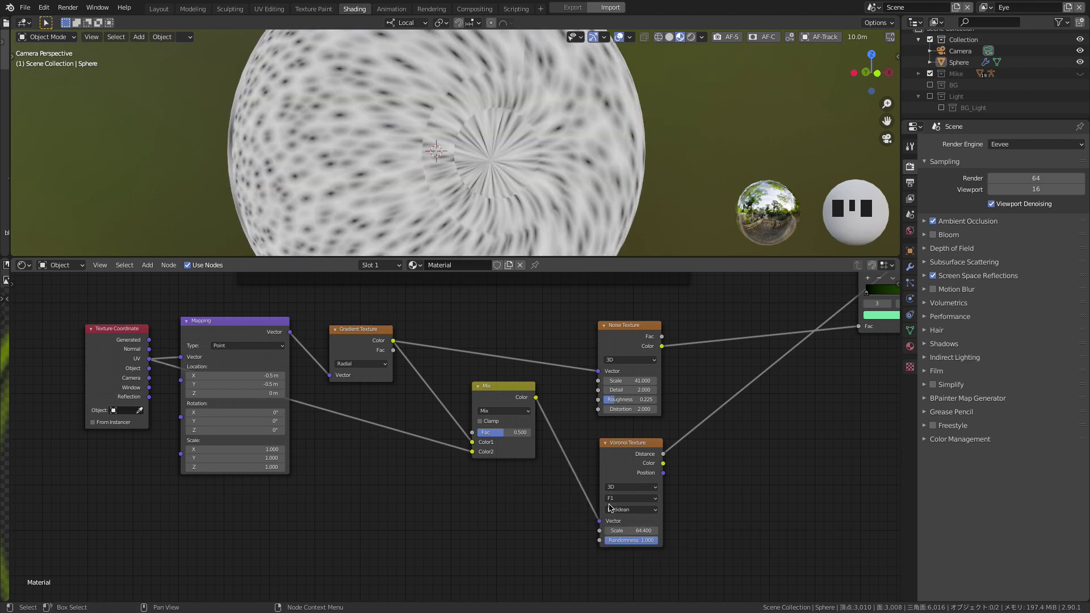
click(502, 435)
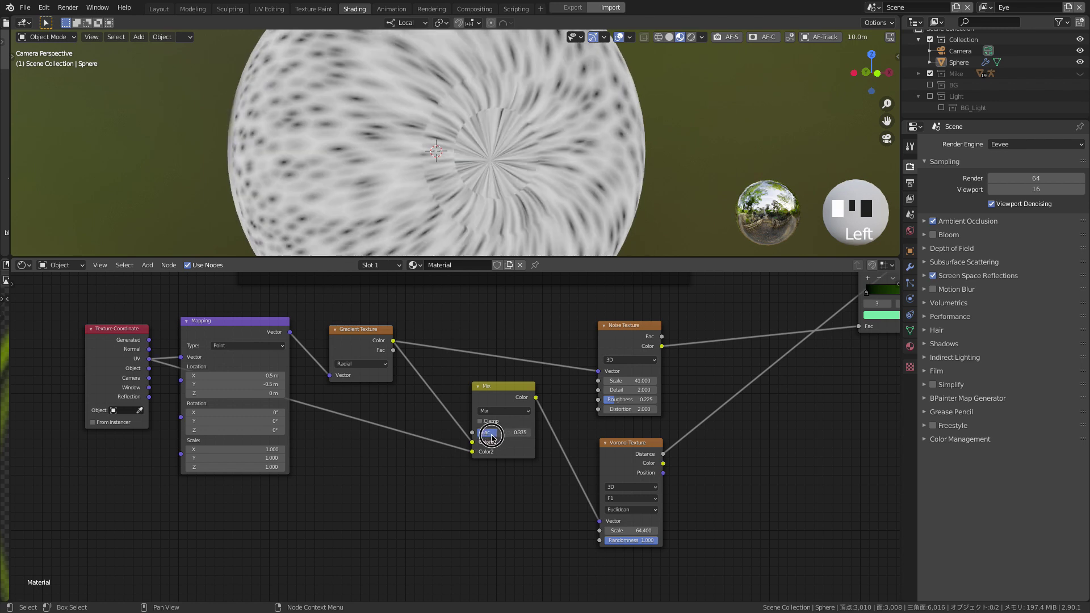
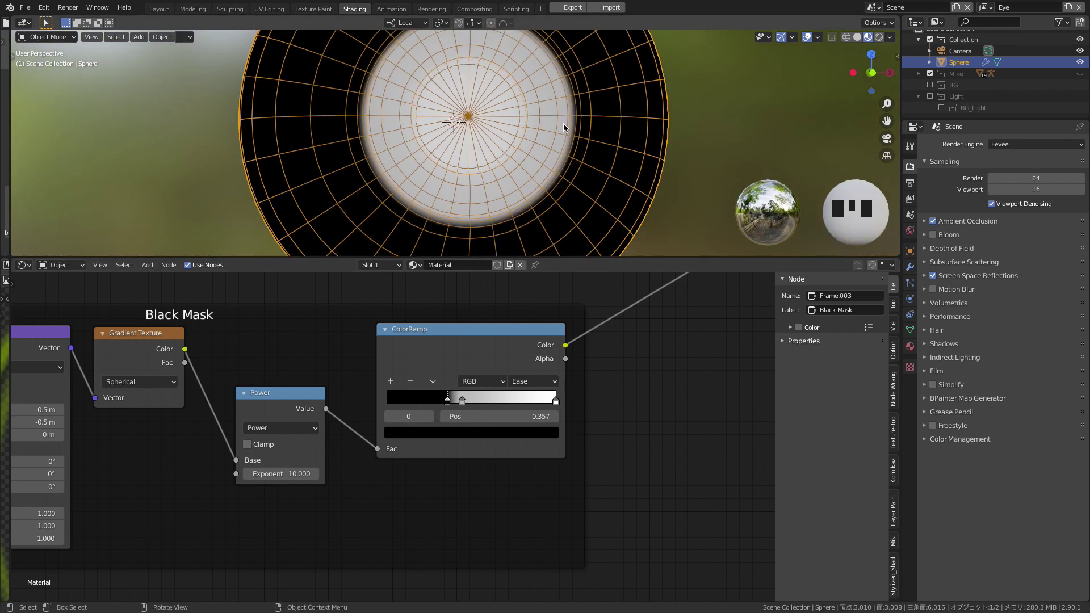
Move the Black Mask ramp stops and add a stop positioned to form a ring
drag(467, 407, 485, 439)
drag(407, 384, 503, 411)
click(524, 439)
drag(499, 403, 465, 401)
drag(460, 405, 449, 410)
Add a light grey stop and shape the width of the thin light ring
click(469, 404)
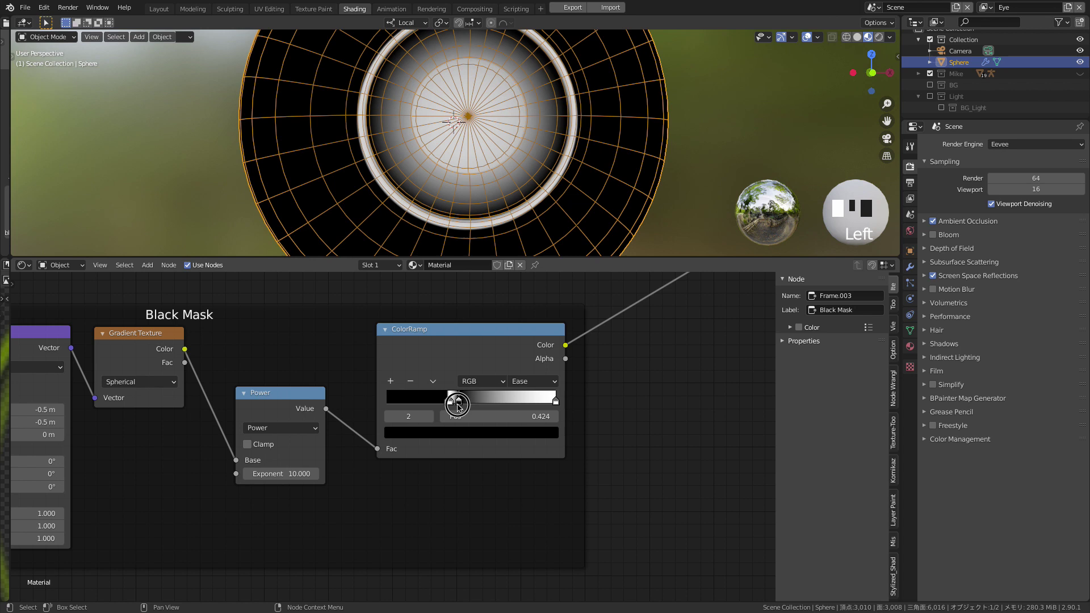
drag(399, 394, 488, 425)
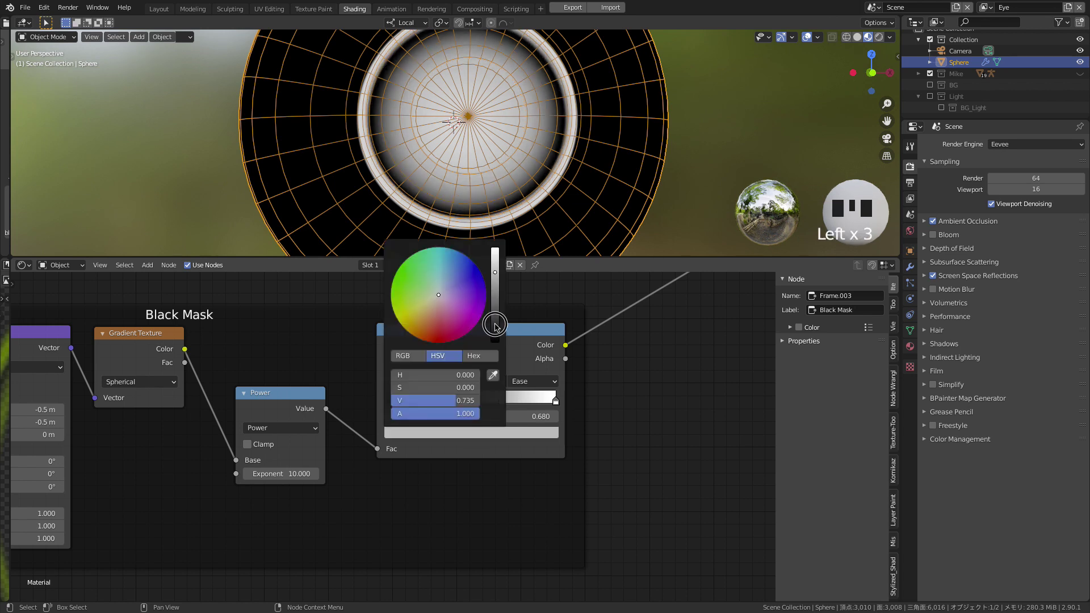
drag(507, 406, 496, 407)
drag(548, 407, 511, 406)
drag(502, 405, 509, 407)
Add a Mix node combining the green iris colour with the Black Mask and feed it to the material
drag(640, 391, 631, 383)
drag(626, 431, 610, 376)
drag(613, 381, 290, 291)
click(290, 291)
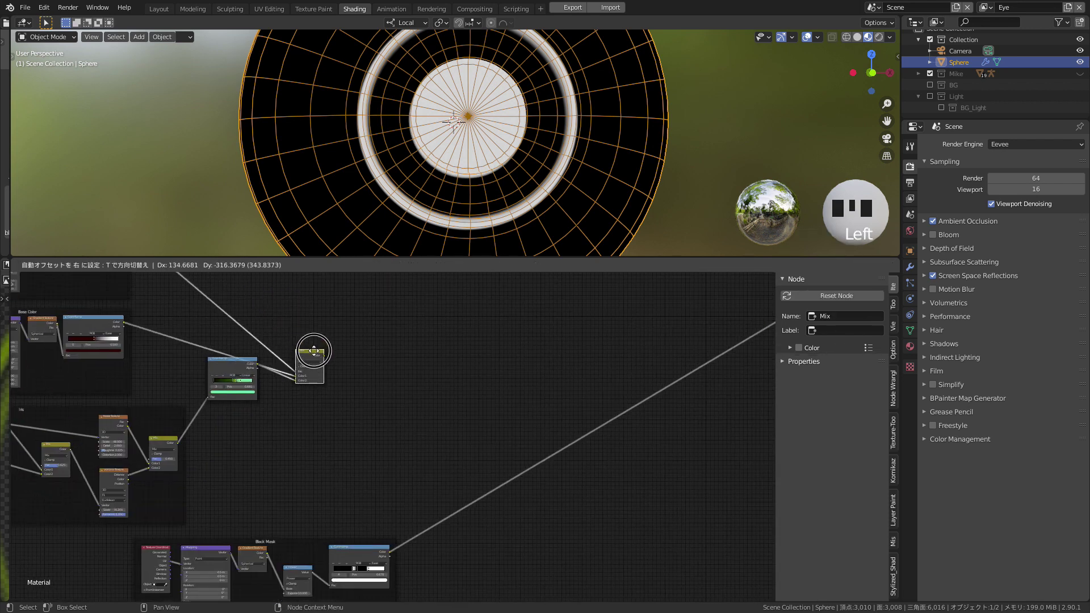
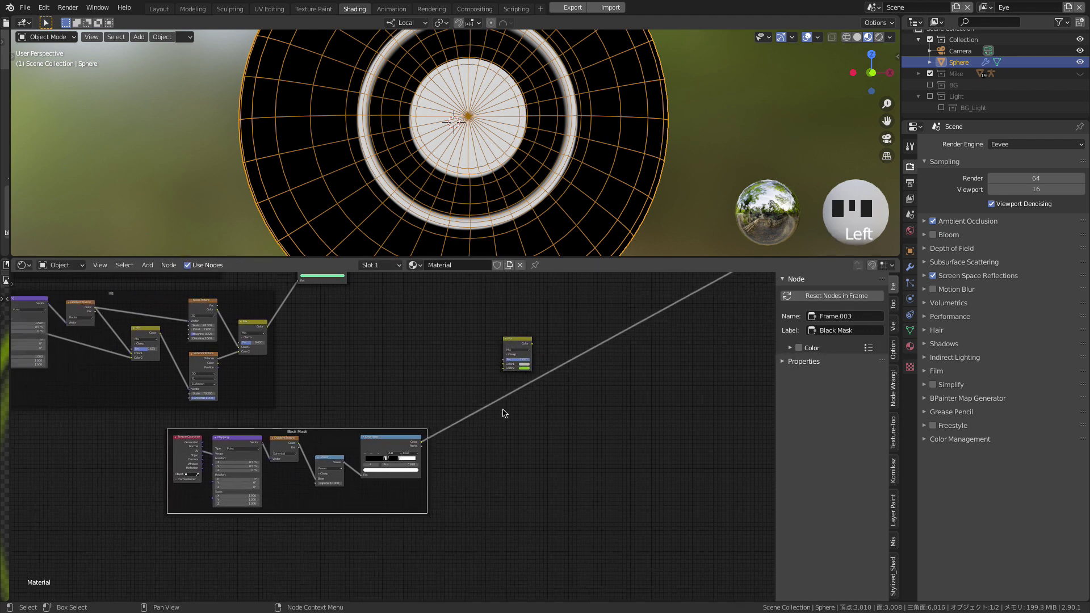
drag(496, 368, 348, 526)
drag(349, 526, 549, 339)
drag(548, 340, 353, 313)
drag(353, 313, 370, 327)
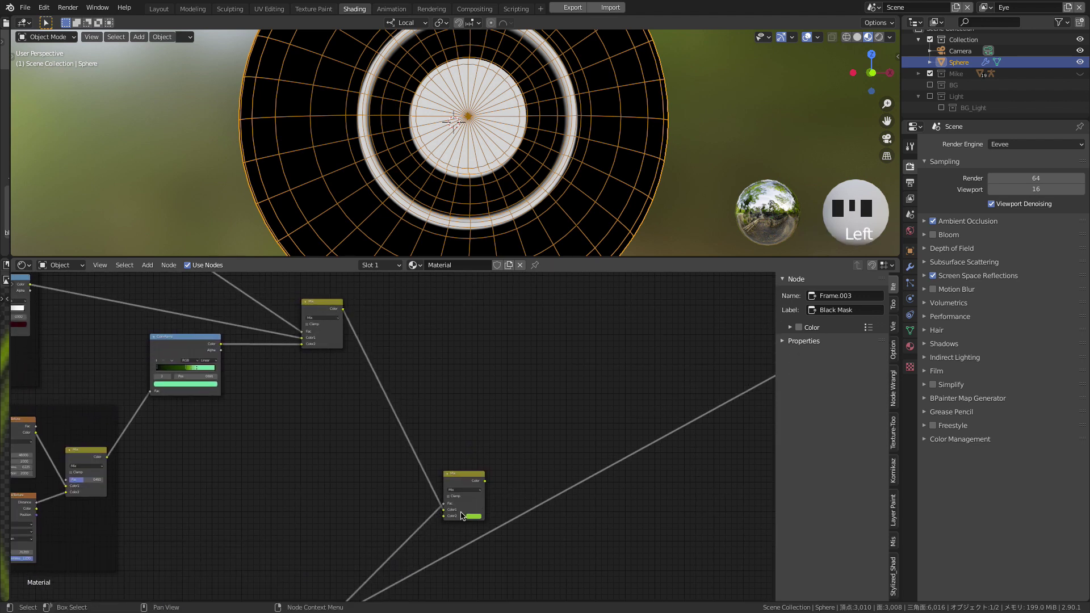
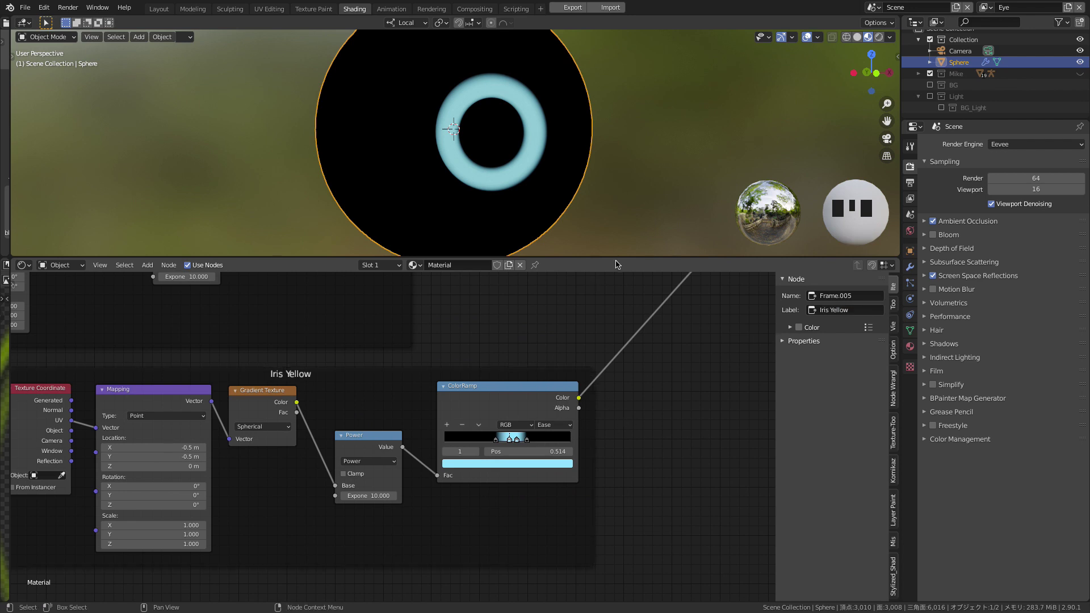
Move an Iris Yellow ramp stop and change the ring colour to yellow
drag(479, 427, 521, 444)
drag(521, 441, 526, 465)
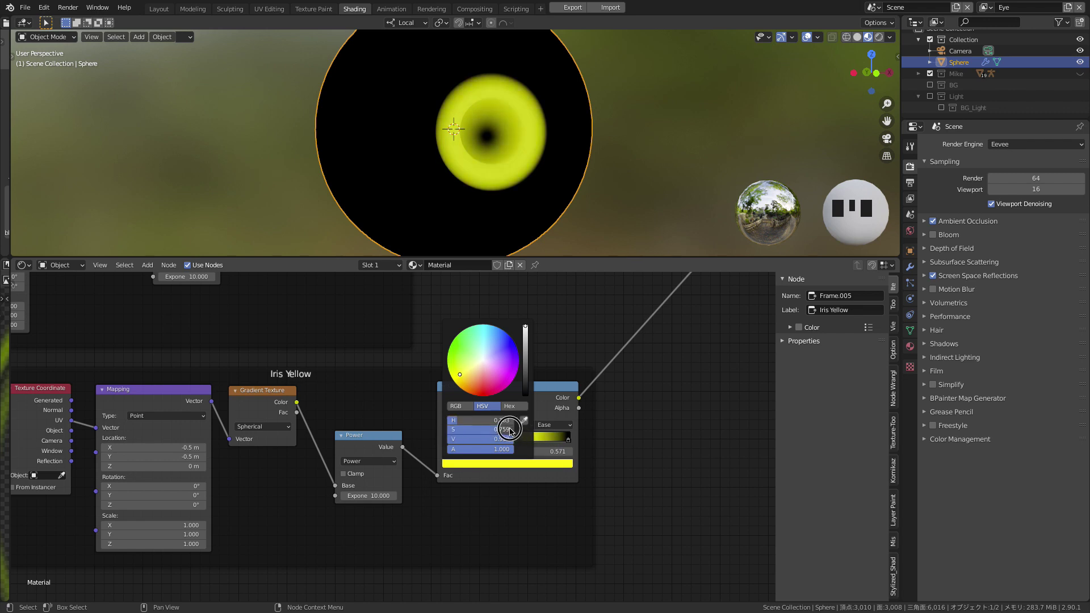
middle_click(640, 352)
middle_click(521, 363)
click(381, 386)
click(376, 306)
Add a Mix node blending the yellow ring with the iris colour and send it to the material
key(shift+d)
drag(398, 316, 401, 285)
drag(401, 286, 420, 345)
middle_click(464, 402)
drag(459, 291, 357, 474)
drag(357, 474, 370, 468)
drag(468, 319, 442, 371)
Set the blend to Color Dodge at Fac 0.800 and shift a yellow stop to thin the ring
click(489, 338)
middle_click(499, 351)
drag(482, 400, 517, 419)
middle_click(538, 359)
middle_click(587, 470)
click(677, 376)
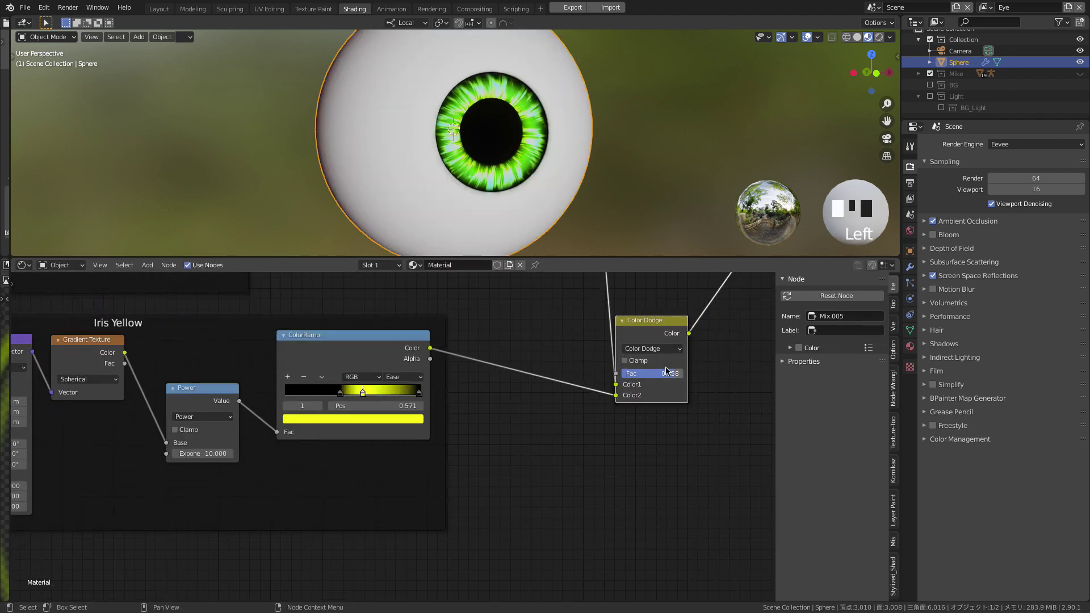
drag(672, 375, 377, 399)
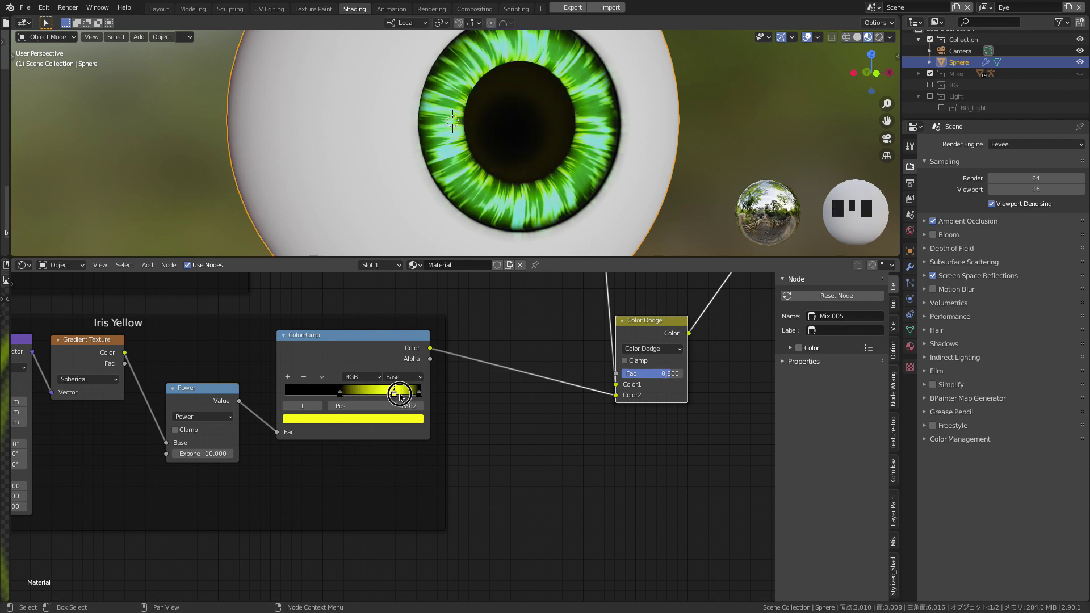
drag(416, 395, 389, 362)
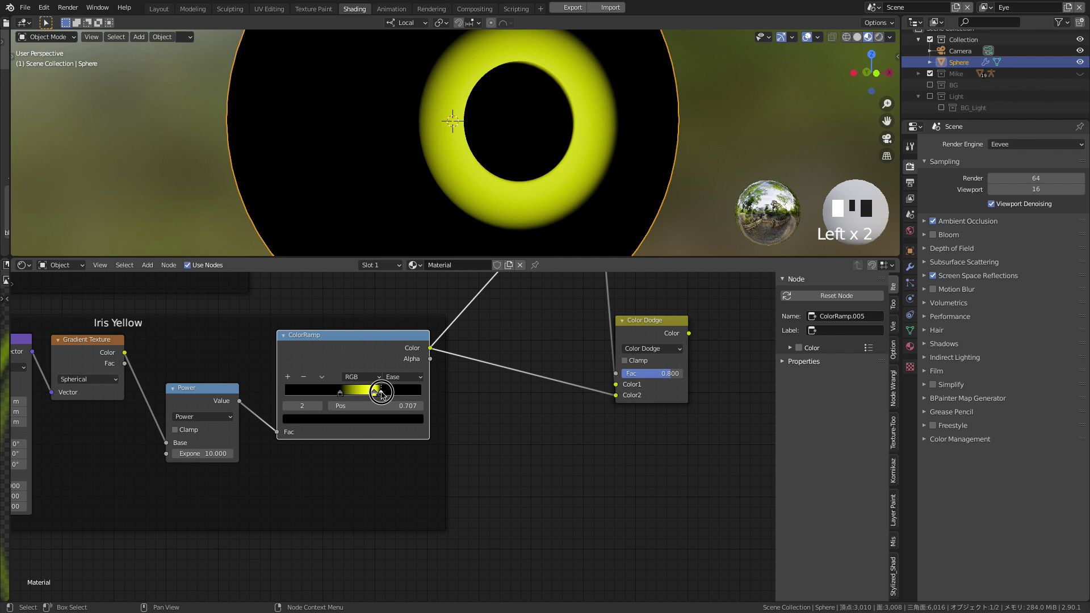
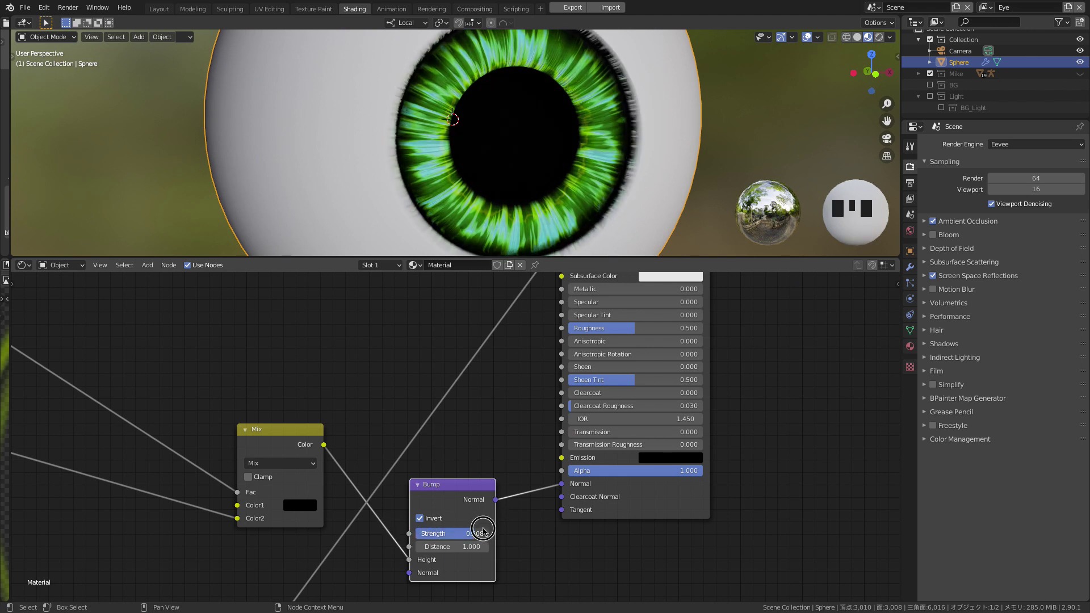
Tune the inverted Bump node strength to about 0.65 for the iris relief
drag(762, 355, 650, 182)
drag(492, 135, 473, 525)
drag(473, 525, 463, 528)
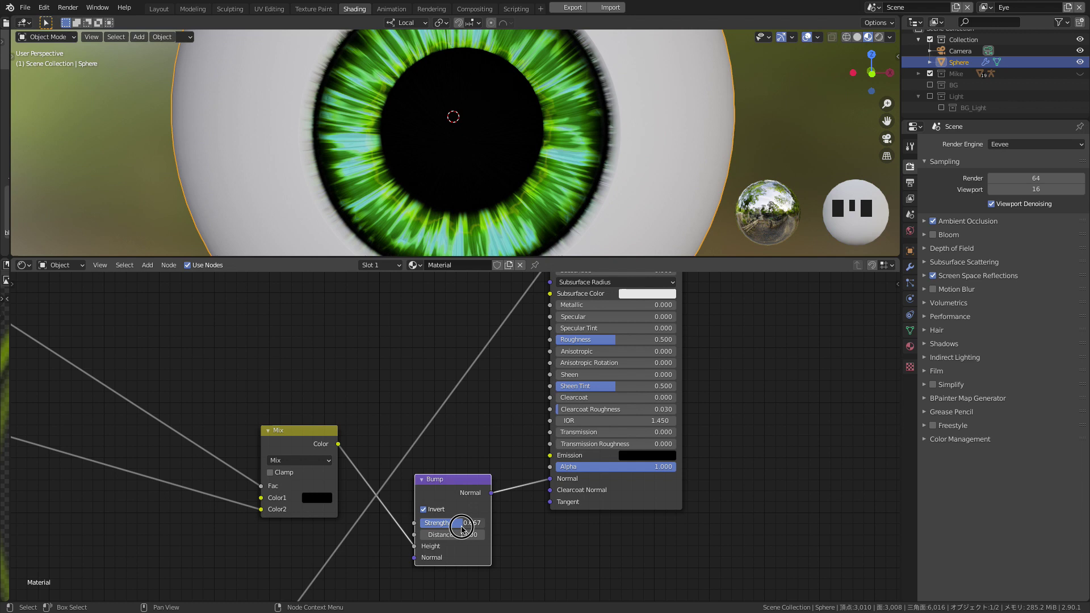
click(441, 512)
click(444, 512)
click(444, 515)
Switch to the Modeling workspace and frame the whole eyeball
middle_click(689, 175)
drag(506, 411, 718, 348)
middle_click(718, 349)
click(411, 479)
drag(591, 415, 657, 260)
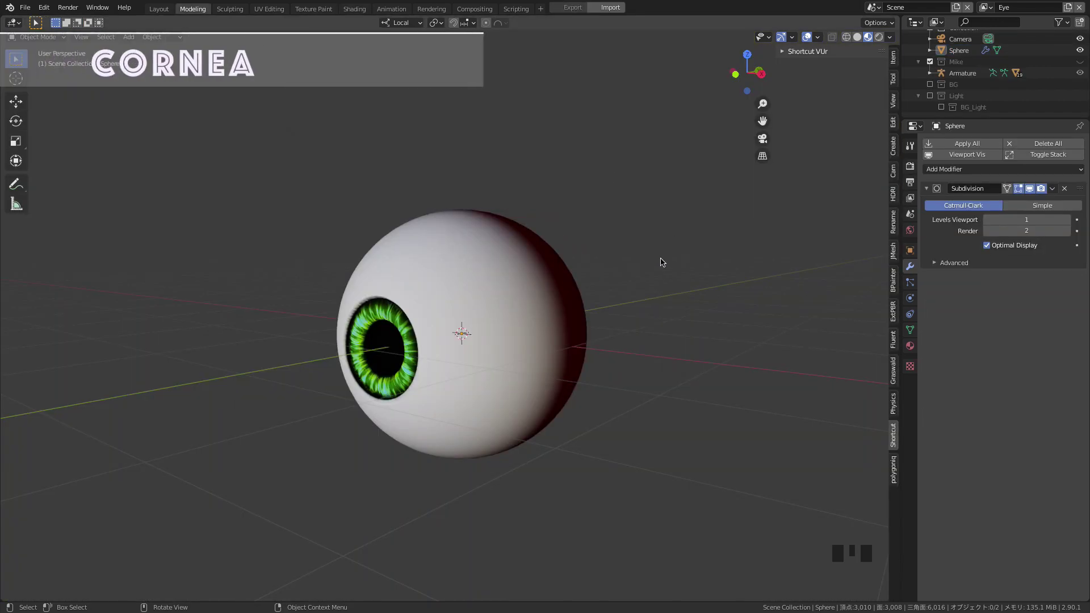
Add a UV Sphere and scale it up slightly larger than the eyeball for the cornea
key(shift+a)
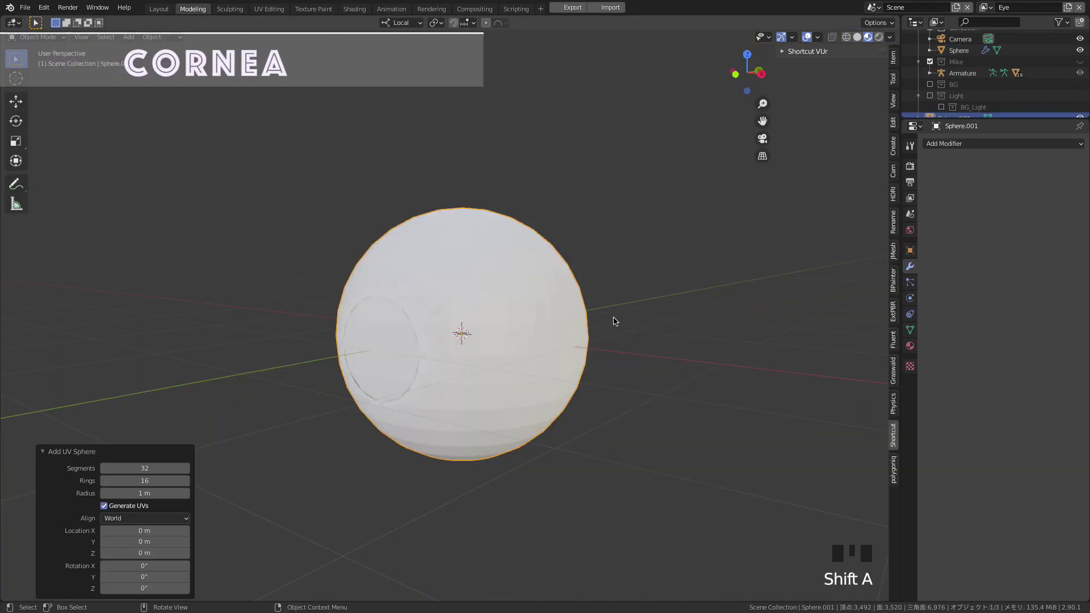
drag(611, 284, 843, 122)
drag(843, 122, 665, 219)
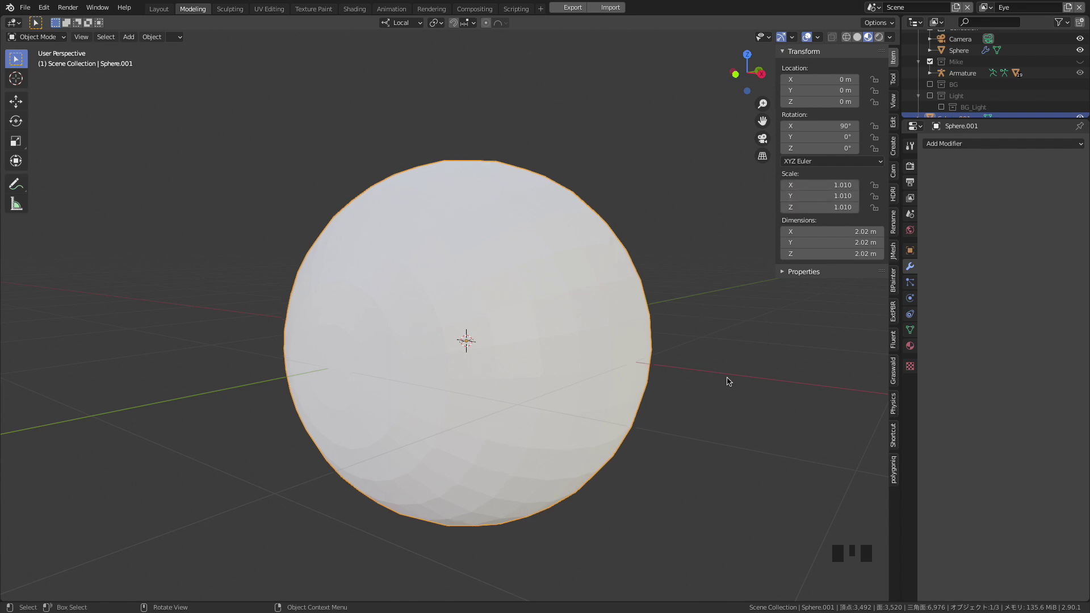
click(724, 385)
click(595, 346)
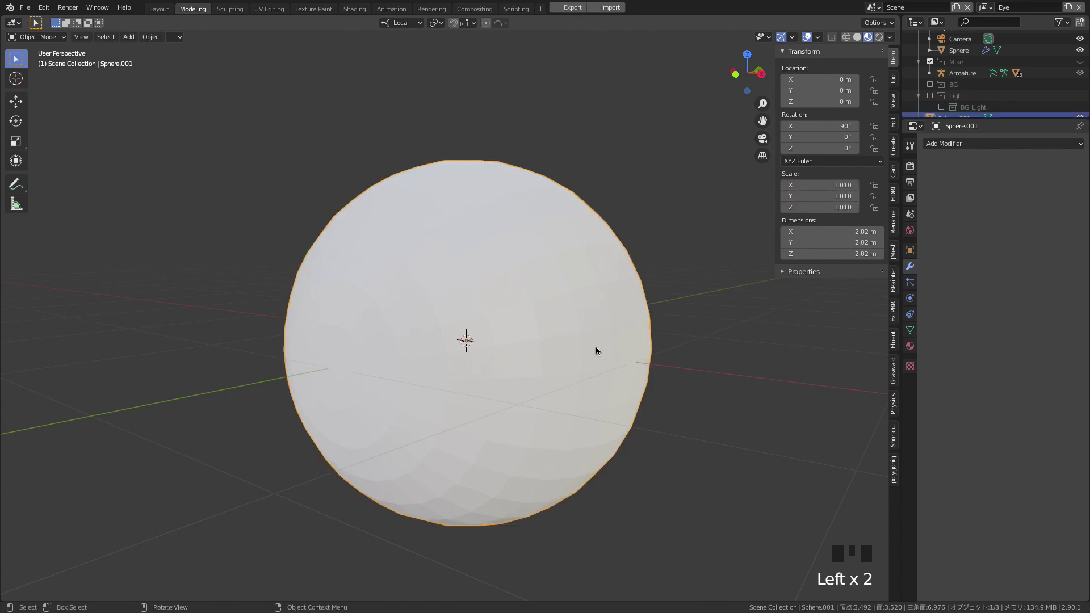
In Edit Mode side view with X-ray, delete half the sphere's faces and begin sliding the pole ring
key(/)
key(Tab)
drag(631, 309, 751, 76)
click(751, 76)
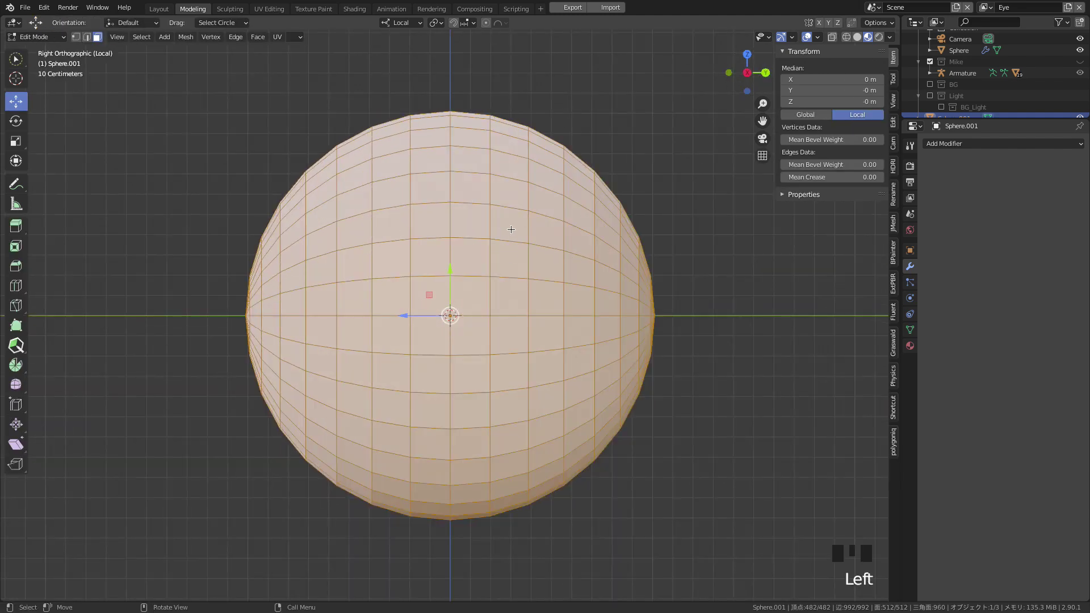
key(shift+z)
drag(468, 77, 566, 317)
key(w)
key(w)
key(w)
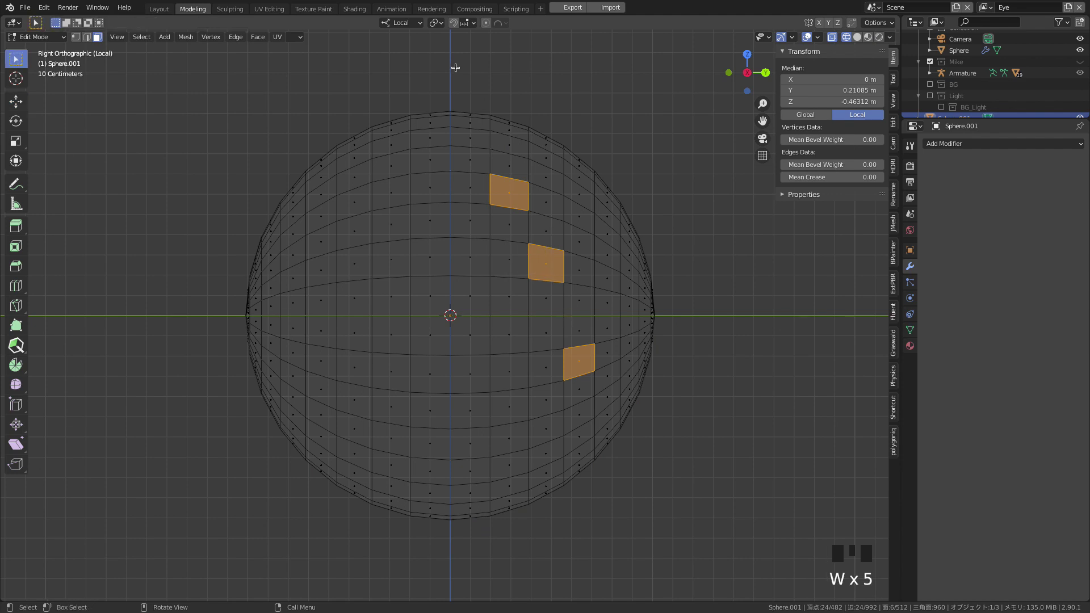
click(688, 533)
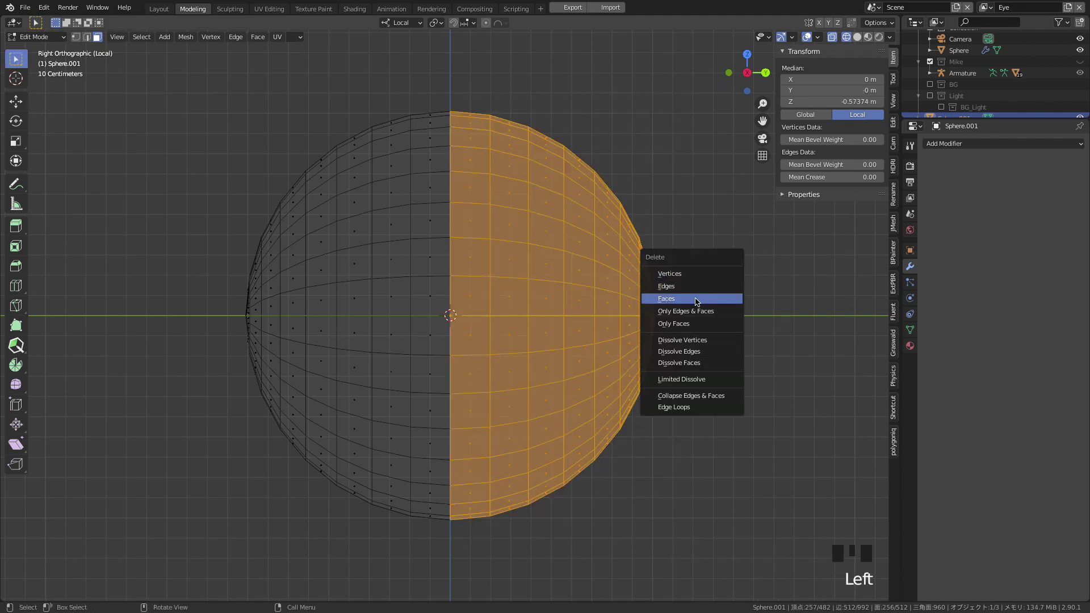
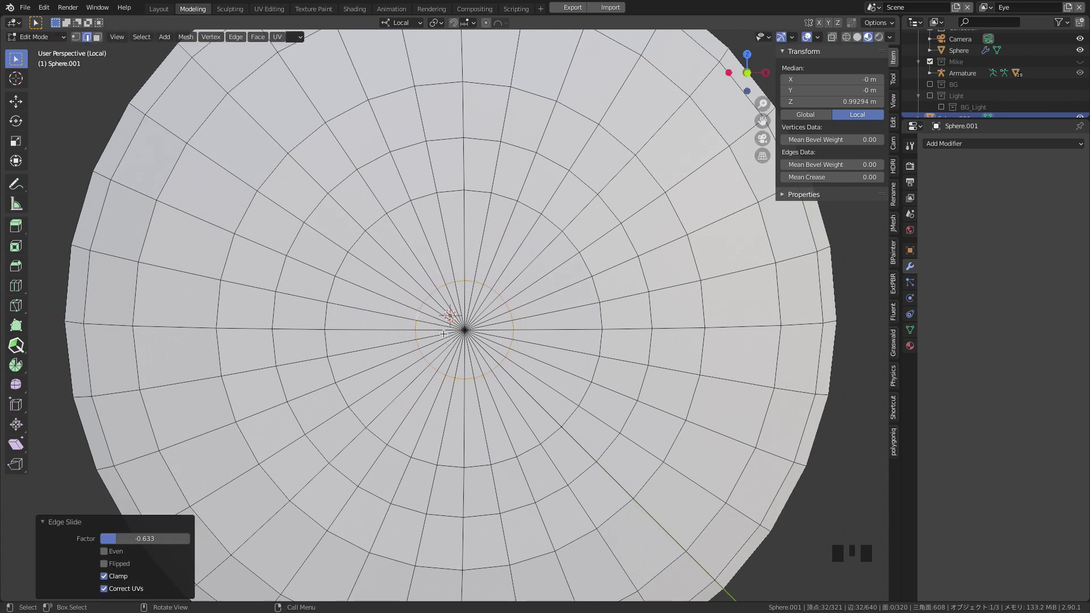
key(r)
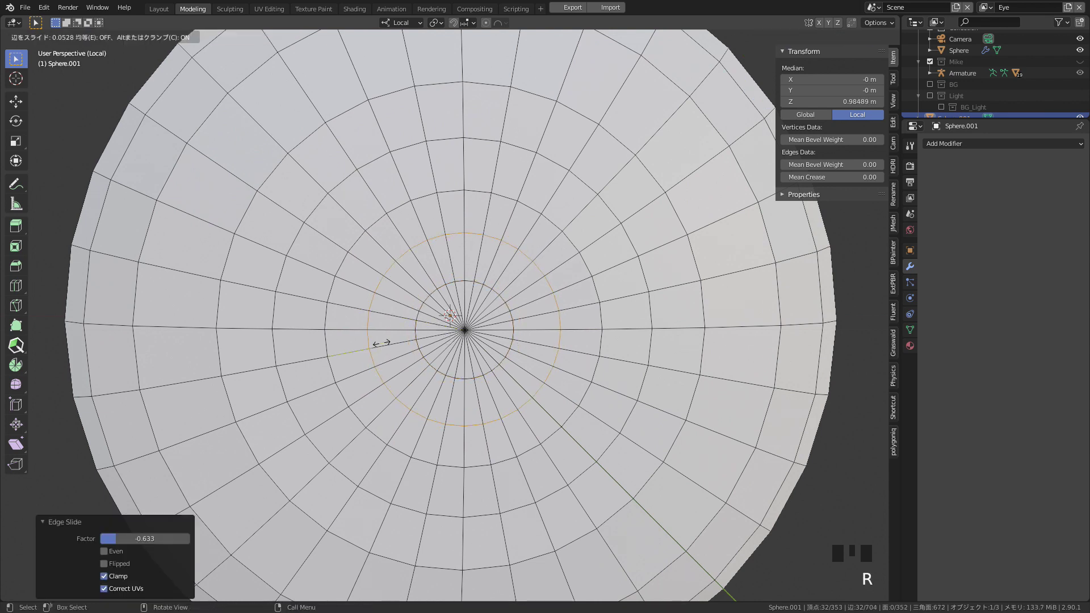
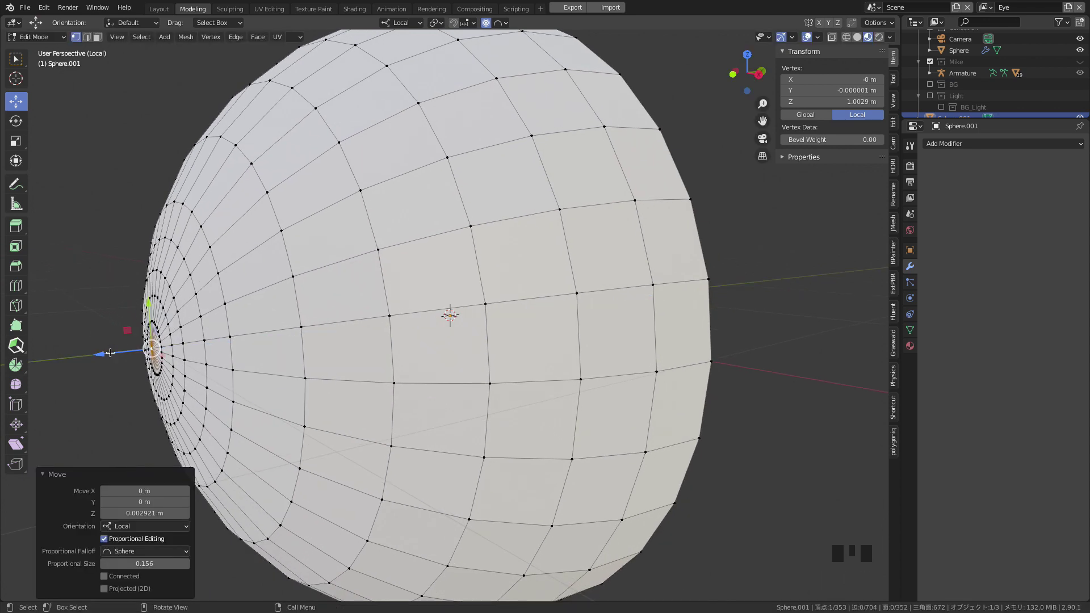
Pull the cornea's front pole vertex outward with Proportional Editing for a soft bulge
click(226, 354)
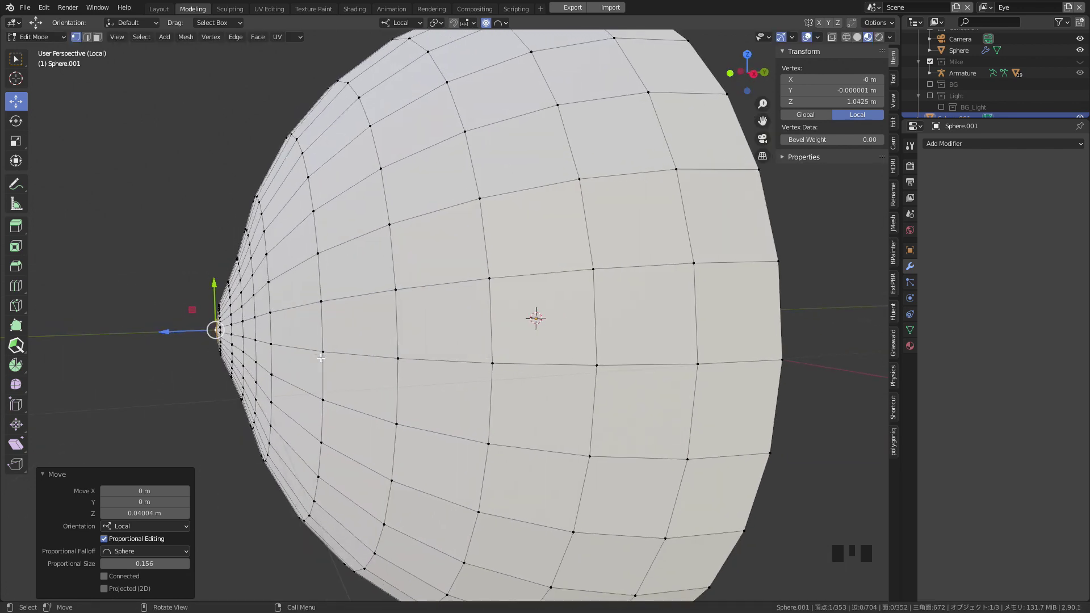
key(z)
drag(253, 338, 221, 368)
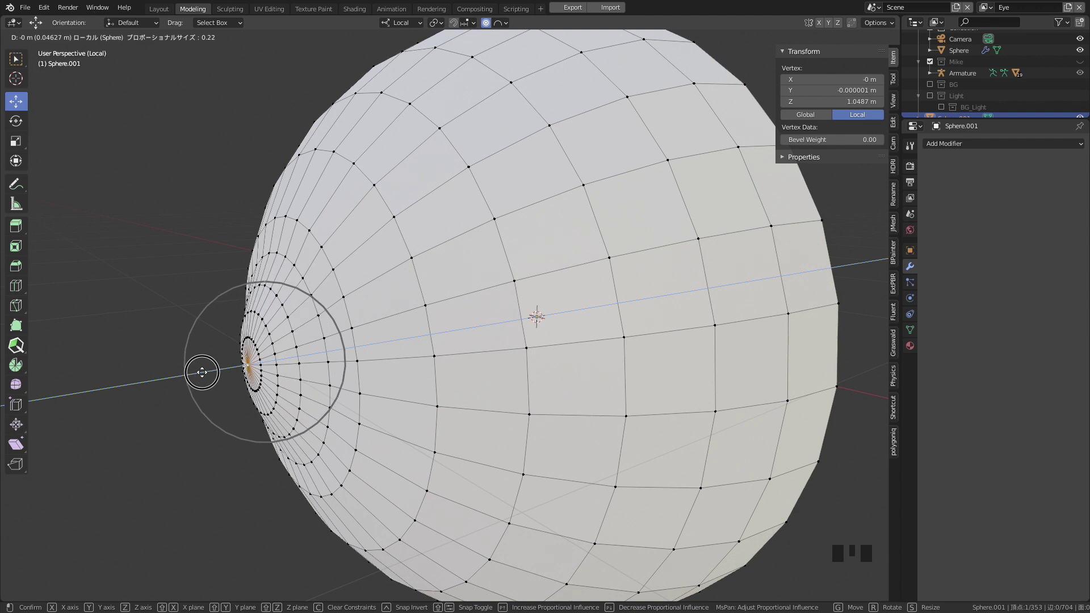
click(737, 318)
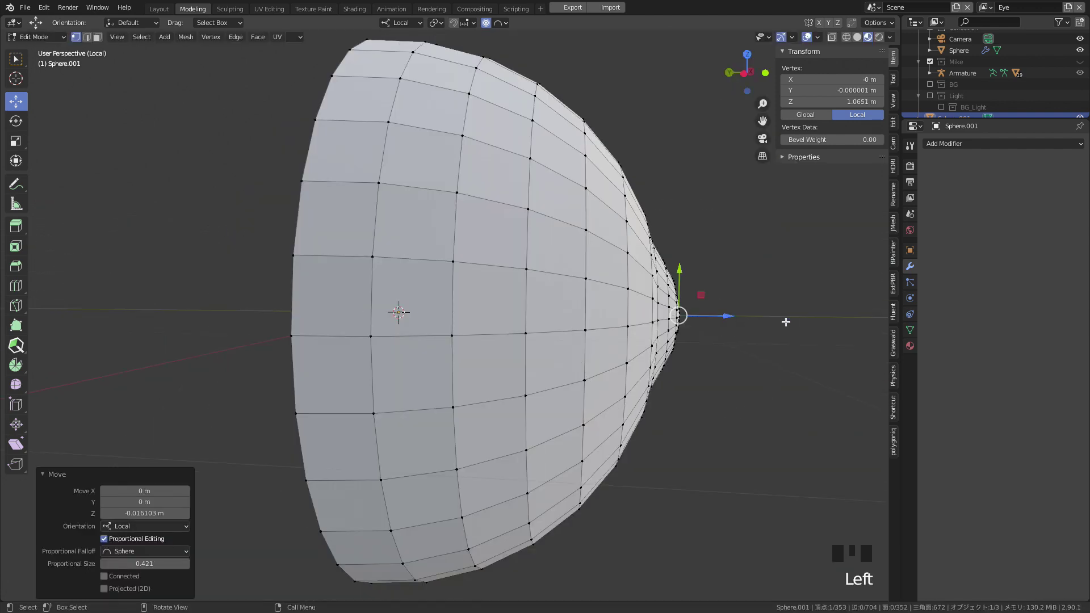
Push the front bulge further out and refine its extent, returning to Object Mode
key(z)
drag(760, 323, 708, 320)
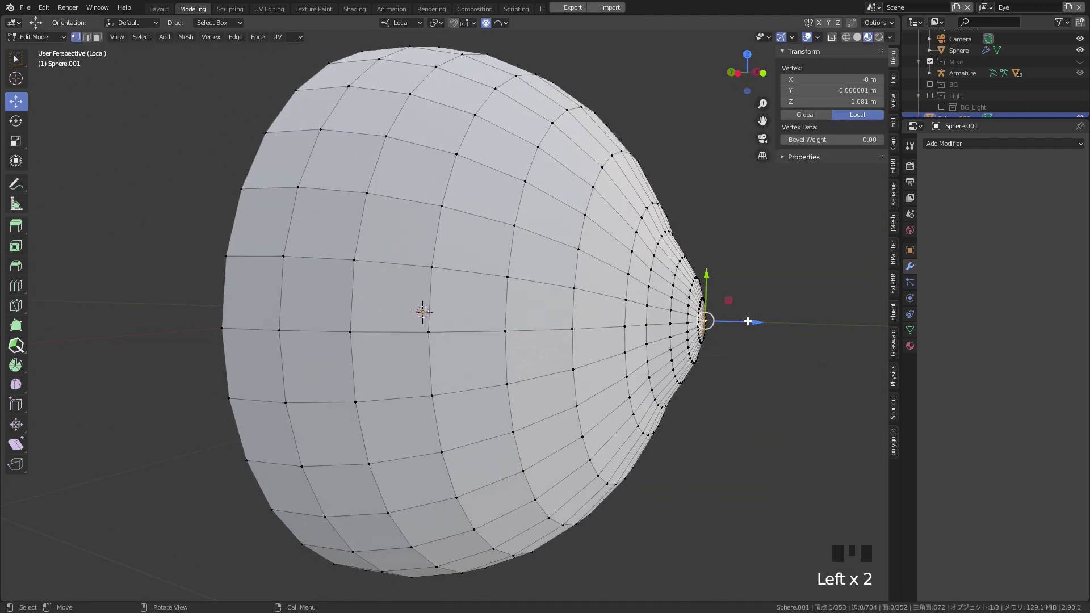
click(753, 320)
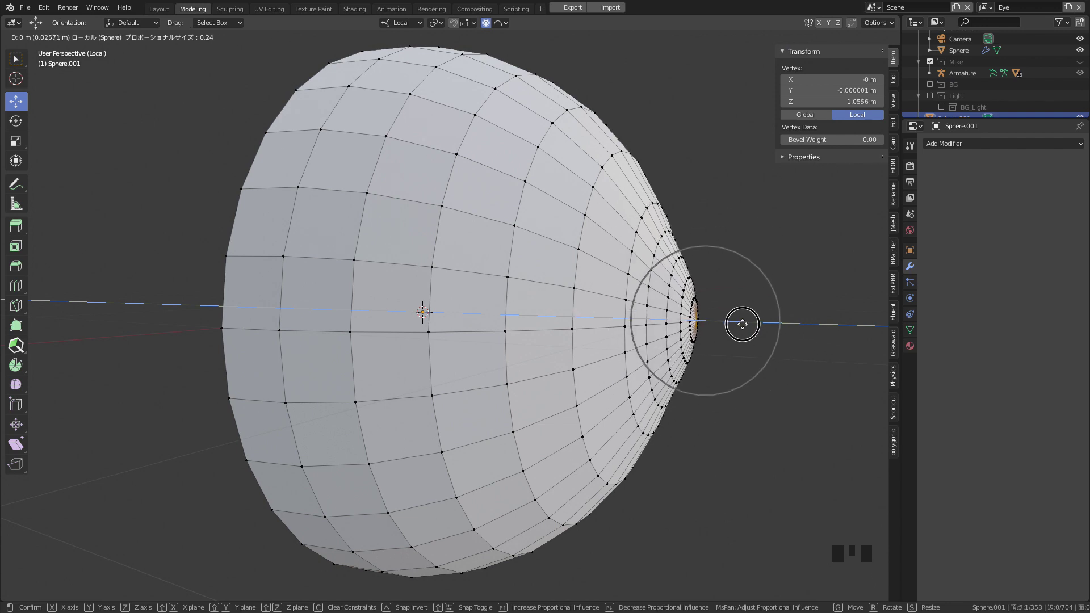
key(Tab)
drag(602, 262, 592, 265)
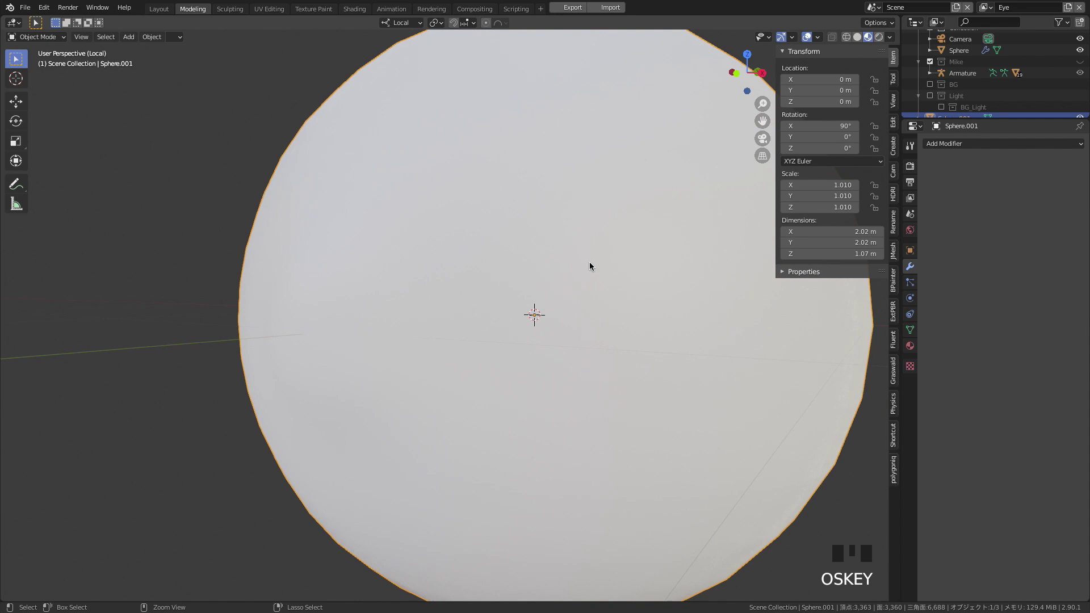
Add a Subdivision Surface modifier to the cornea and leave Local View to show the whole eye
click(611, 302)
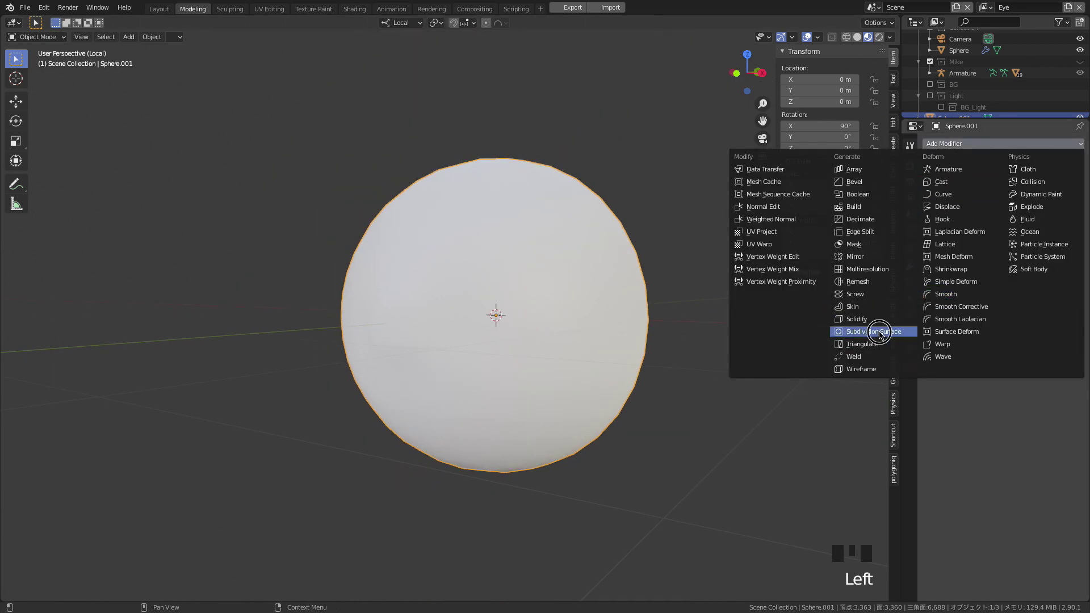
click(696, 345)
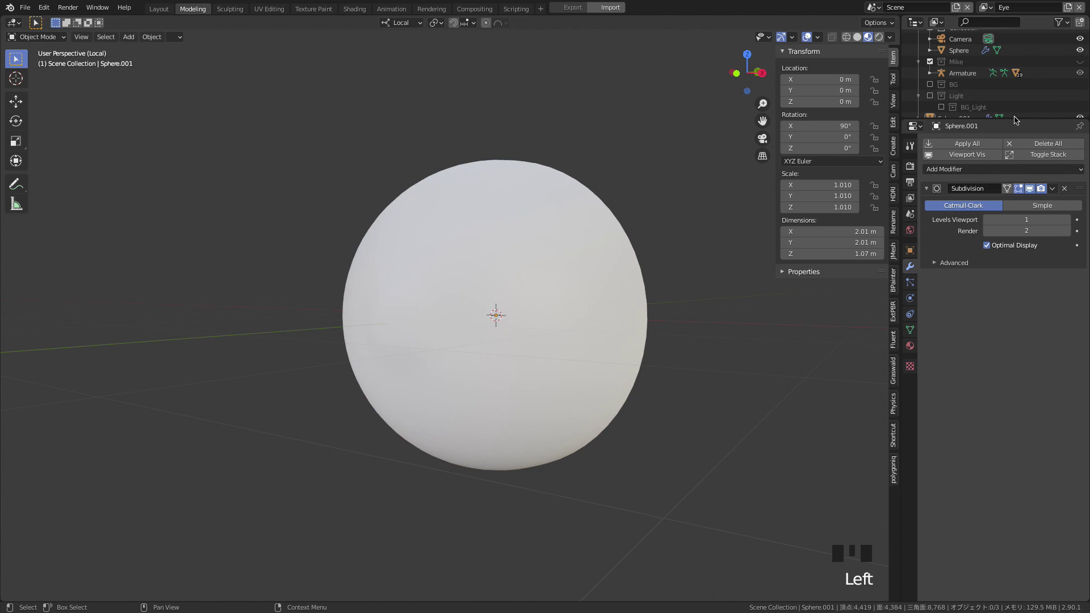
drag(1084, 129, 609, 301)
key(/)
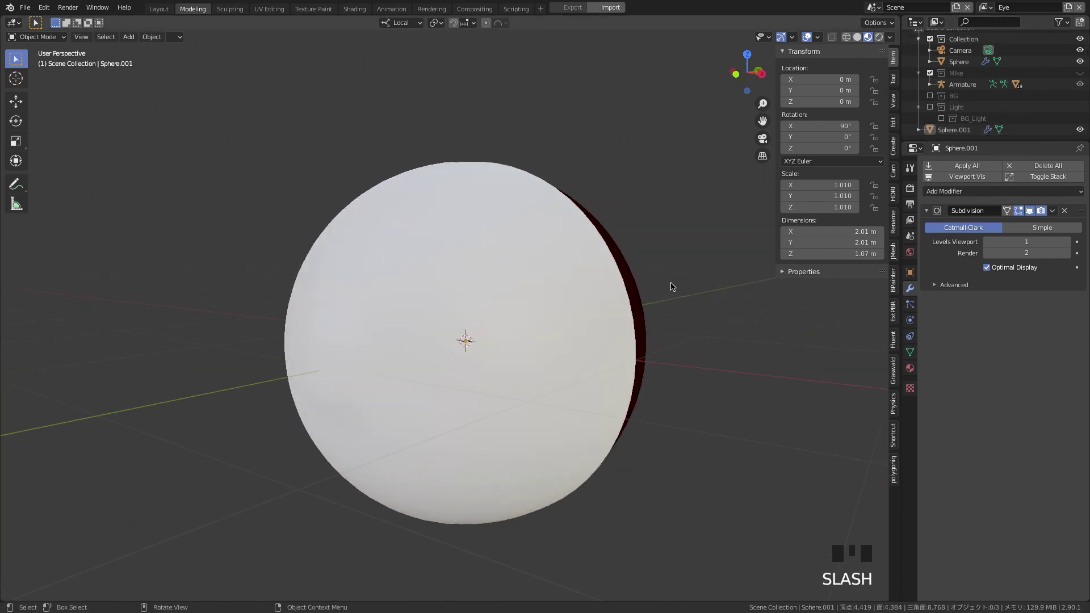
Give the cornea a new transparent material so the green iris and pupil show through
click(560, 309)
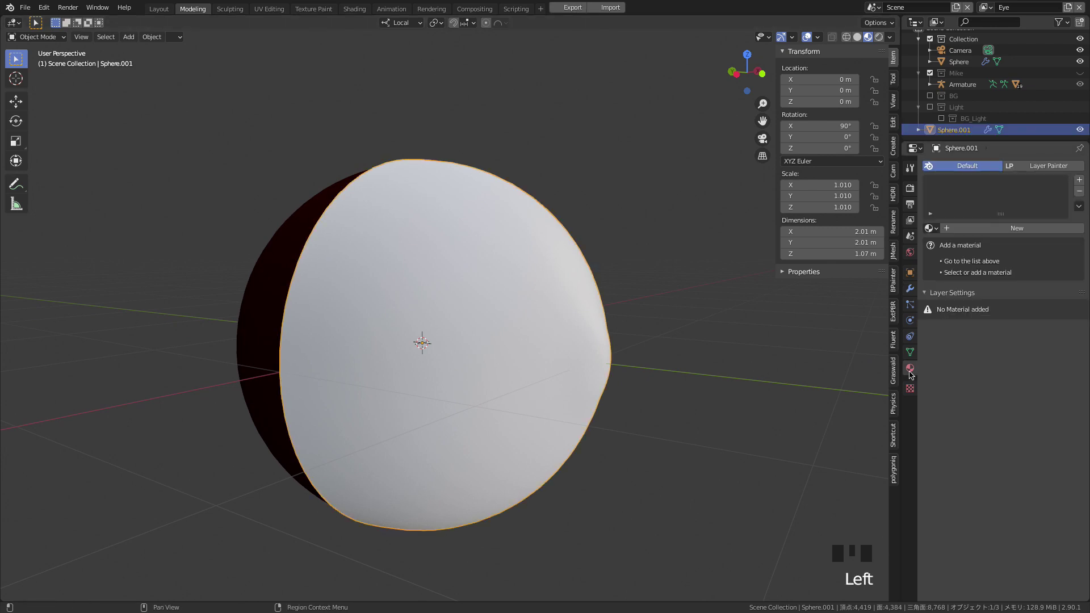
drag(1000, 233, 749, 333)
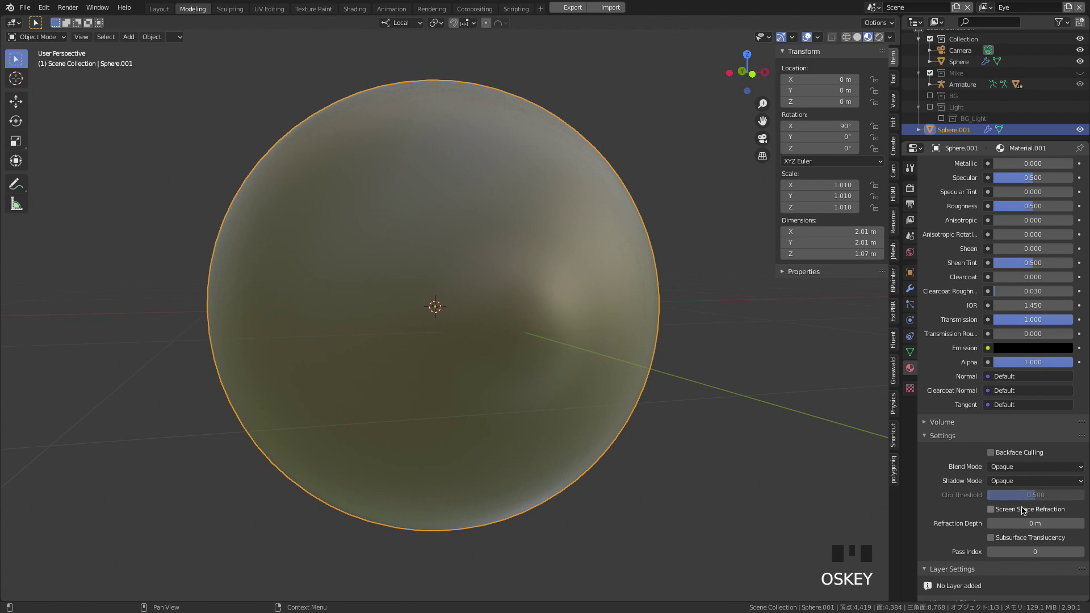
drag(1026, 513, 757, 465)
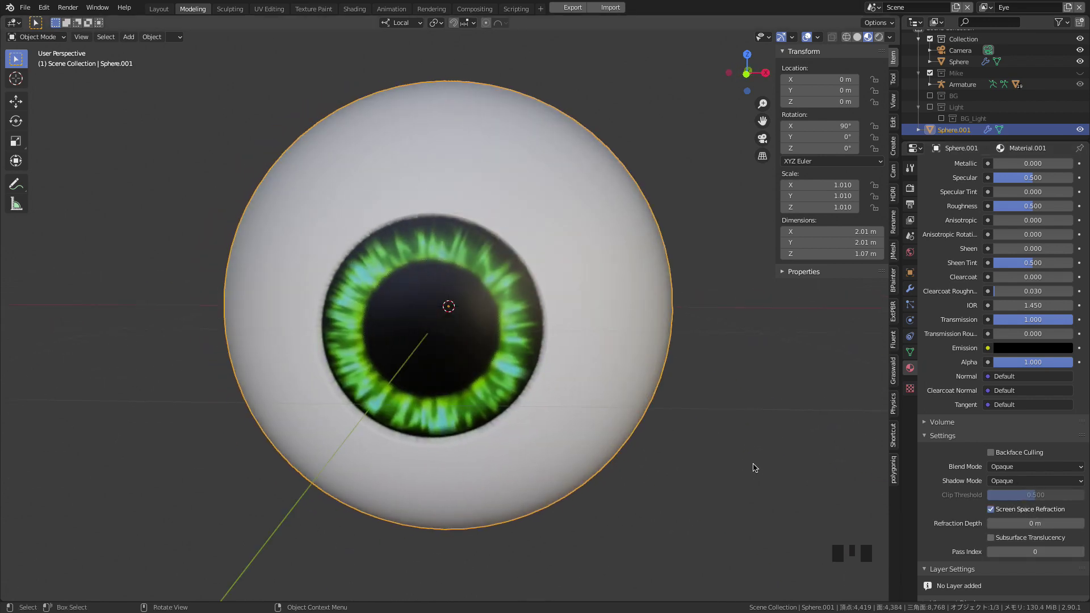
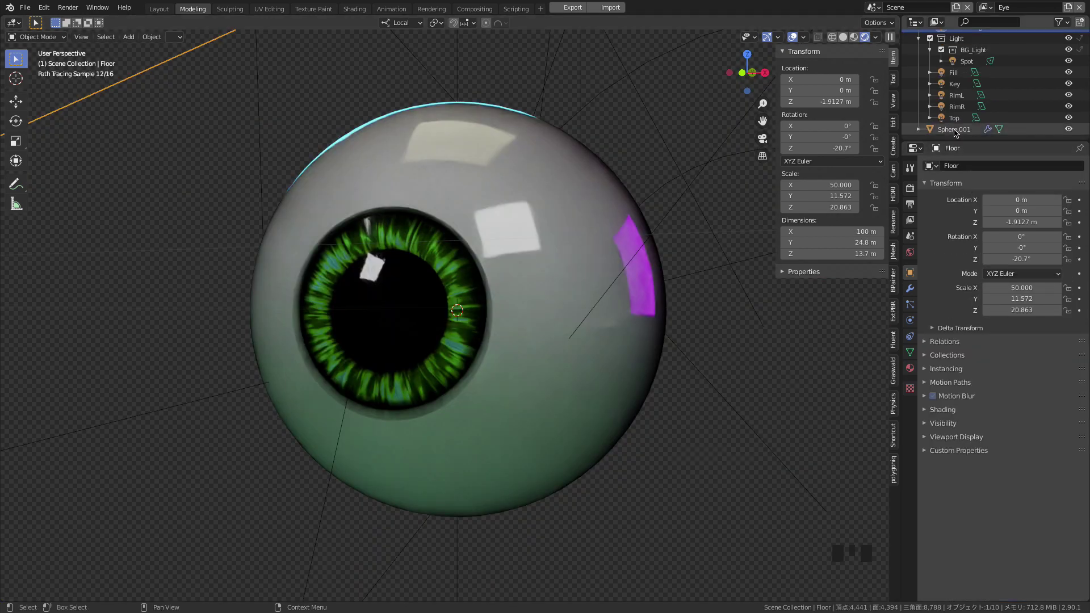
Select the cornea Sphere.001 and adjust its Object Properties visibility for the Cycles render
click(958, 131)
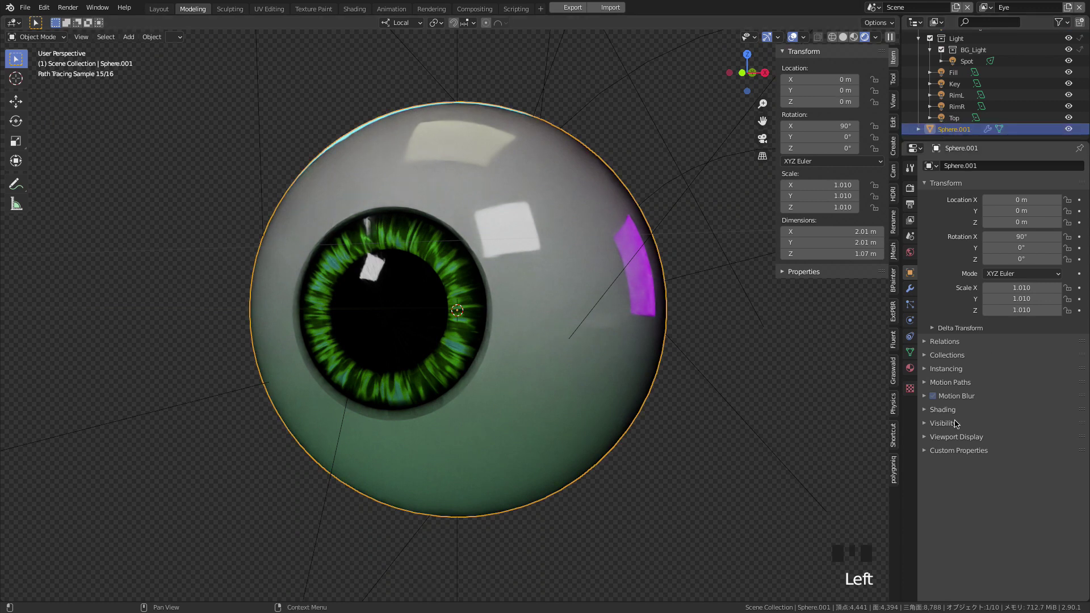
drag(955, 425, 960, 519)
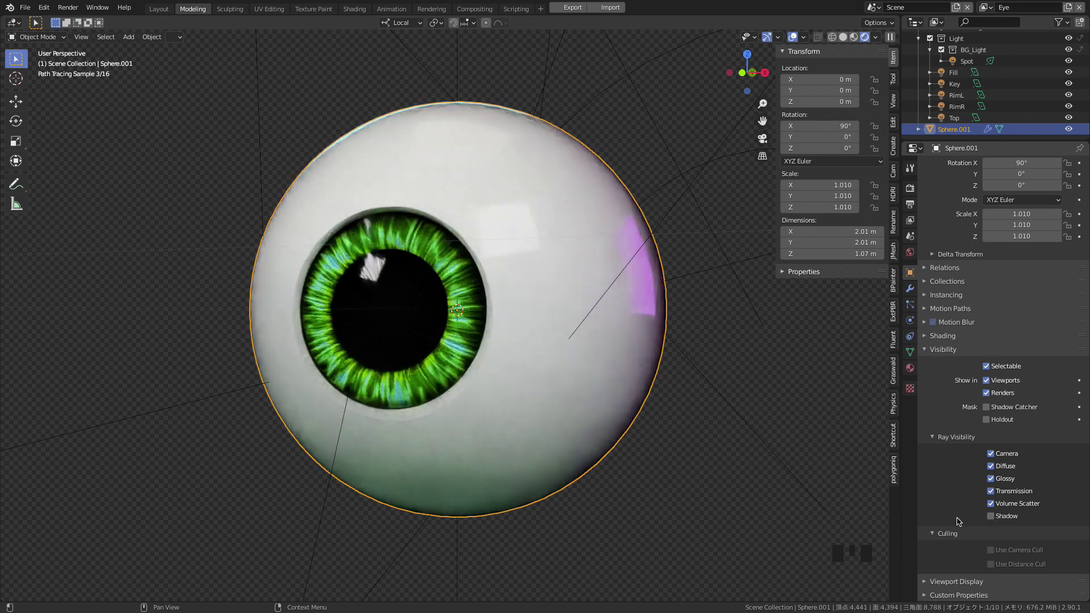